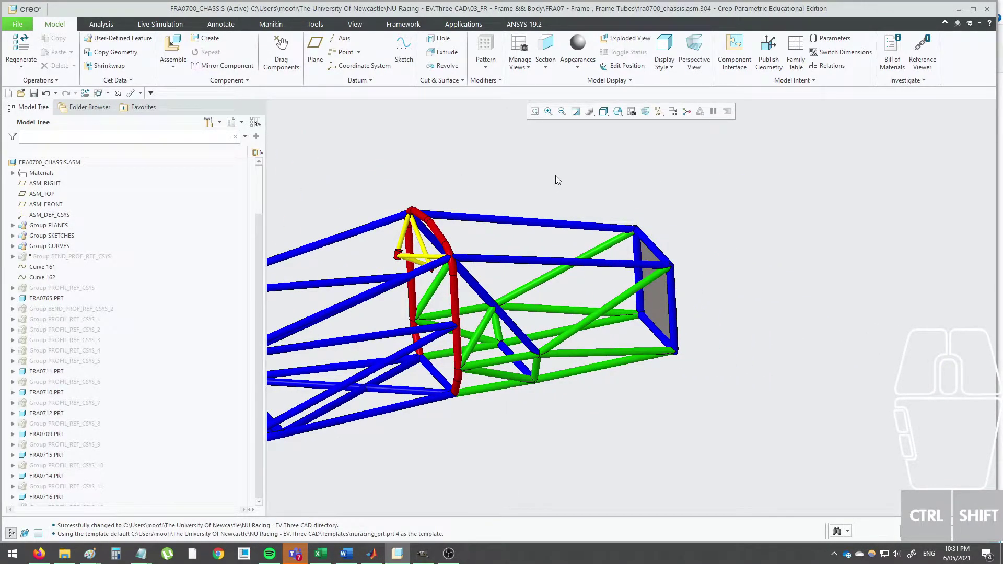
# Orbit and zoom the chassis frame to look over the rear frame area.
pyautogui.click(560, 179)
pyautogui.moveTo(562, 180); pyautogui.dragTo(563, 179)
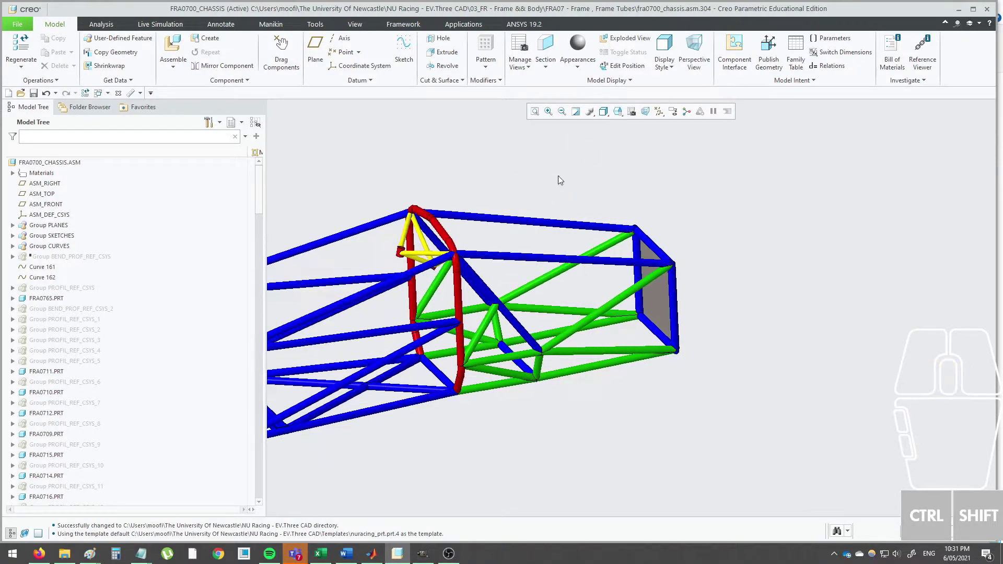
pyautogui.scroll(-3)
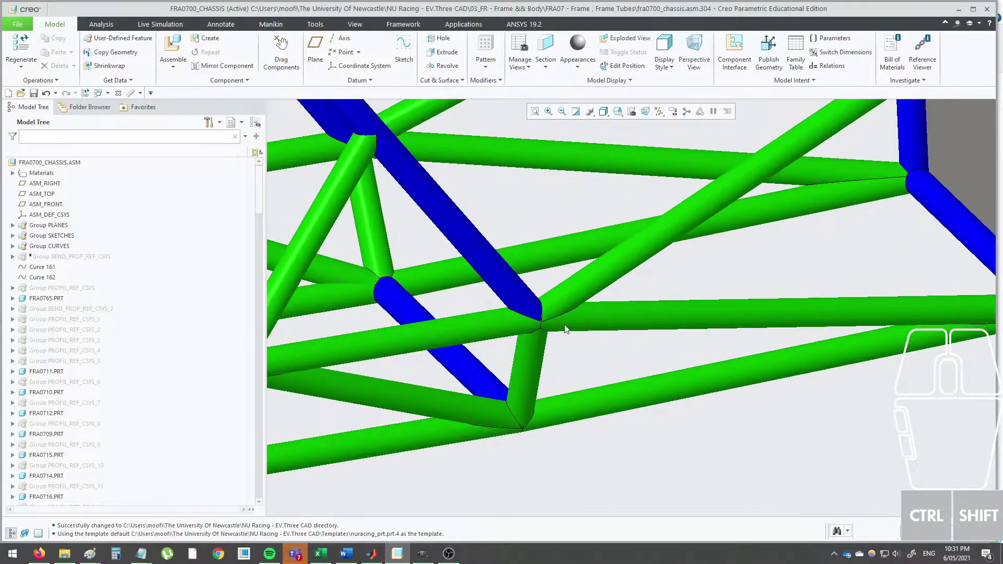
pyautogui.scroll(3)
pyautogui.moveTo(555, 309); pyautogui.dragTo(493, 315)
pyautogui.click(678, 369)
pyautogui.click(596, 381)
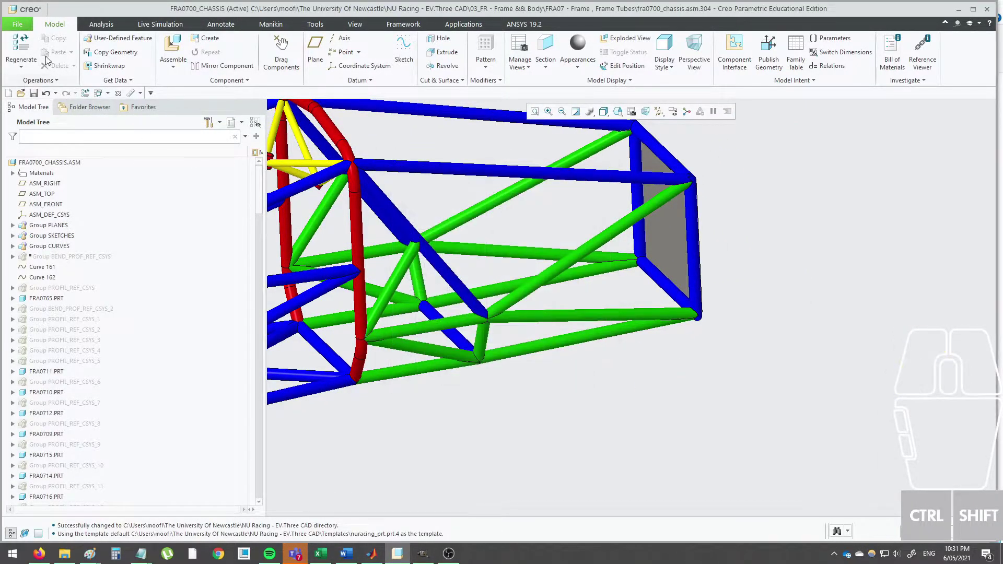
# Set the working directory to FRA07 - Frame, Frame Tubes inside 03_FR - Frame & Body.
pyautogui.click(21, 30)
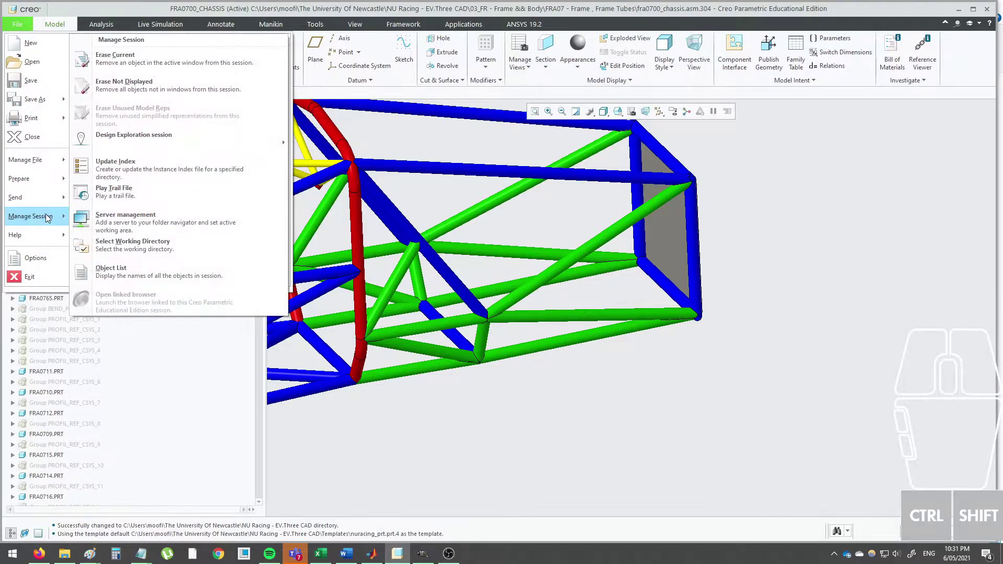
pyautogui.click(169, 247)
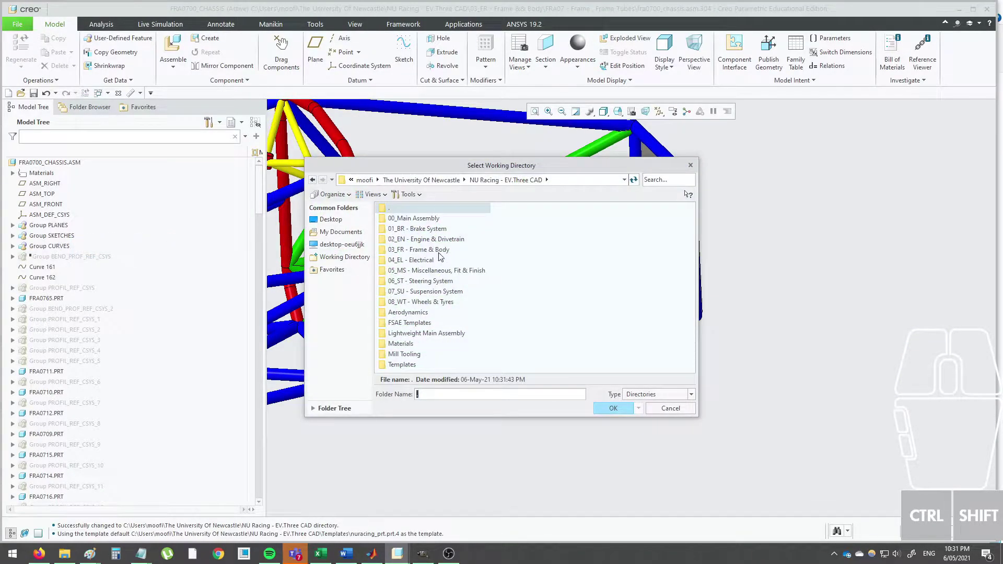
pyautogui.doubleClick(446, 254)
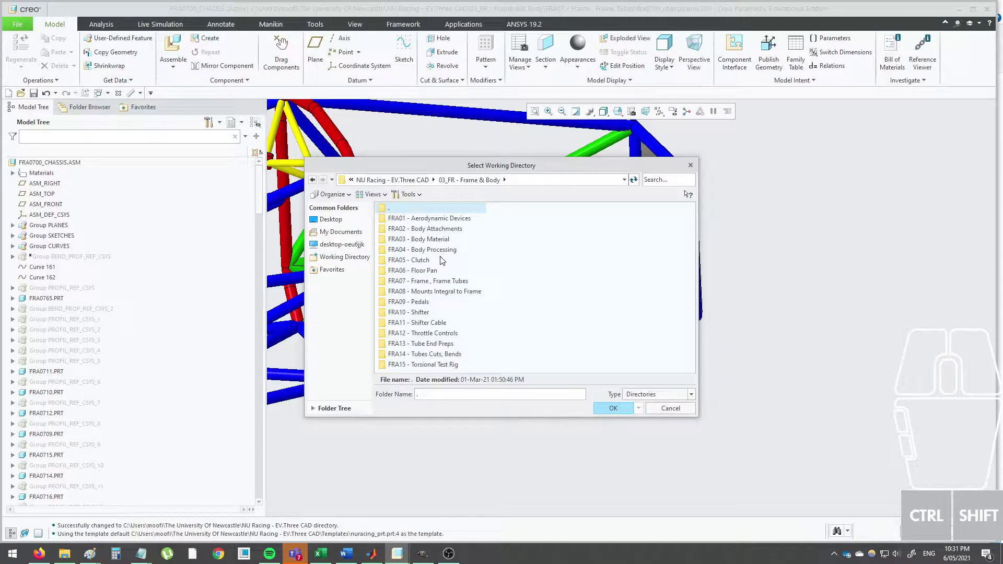
pyautogui.doubleClick(449, 281)
pyautogui.click(608, 410)
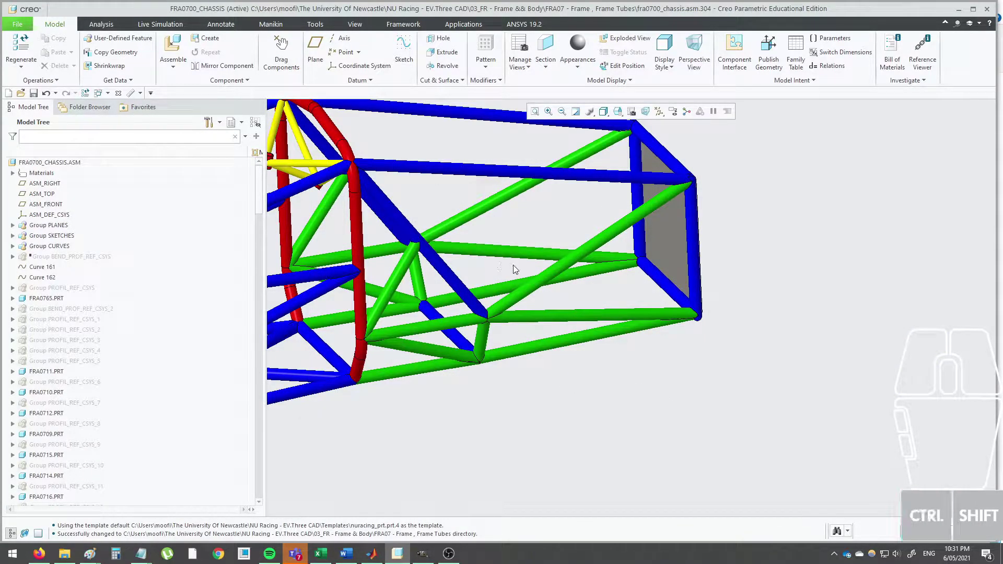
pyautogui.scroll(3)
# Clip the chassis assembly with a cross-section on the ASM_RIGHT datum plane.
pyautogui.middleClick(528, 268)
pyautogui.scroll(3)
pyautogui.click(555, 51)
pyautogui.scroll(3)
pyautogui.click(60, 187)
pyautogui.click(82, 53)
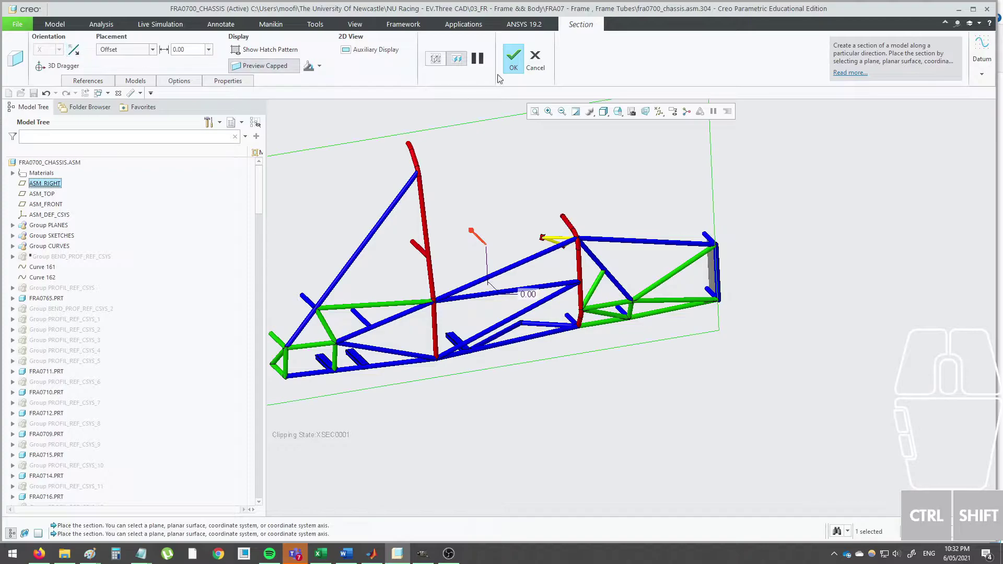
pyautogui.click(526, 60)
# Begin creating a new solid part file from the clipped chassis view.
pyautogui.click(793, 332)
pyautogui.scroll(-3)
pyautogui.middleClick(703, 317)
pyautogui.click(667, 369)
pyautogui.click(715, 389)
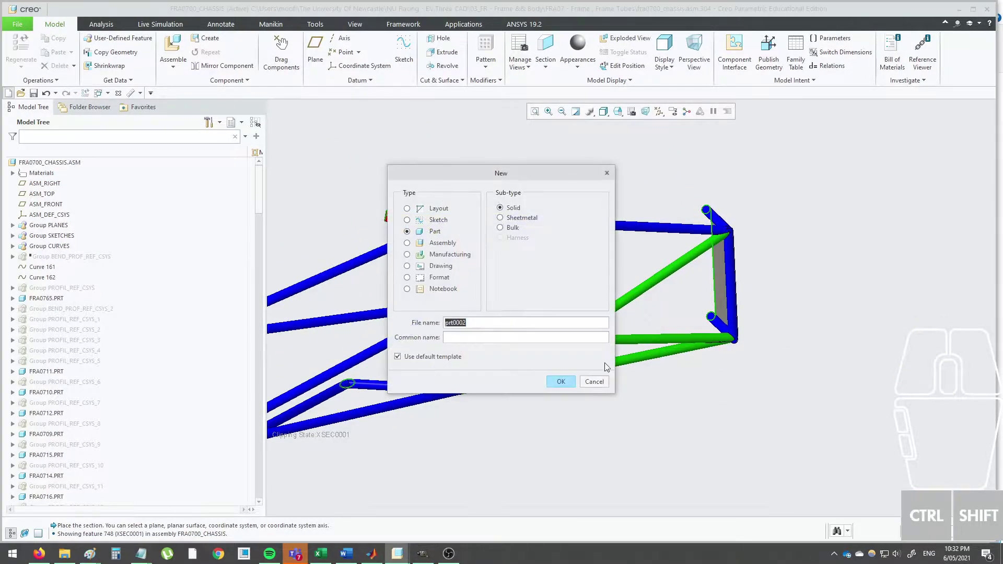
# Create part CHASSIS_JIG_1 from the nuracing_prt template instead of the default template.
pyautogui.click(428, 362)
pyautogui.doubleClick(506, 313)
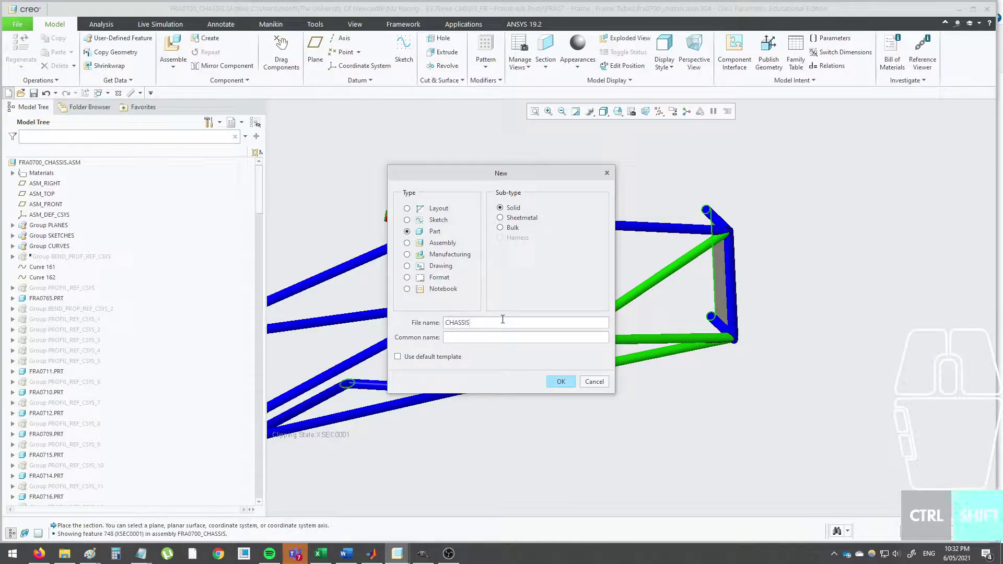
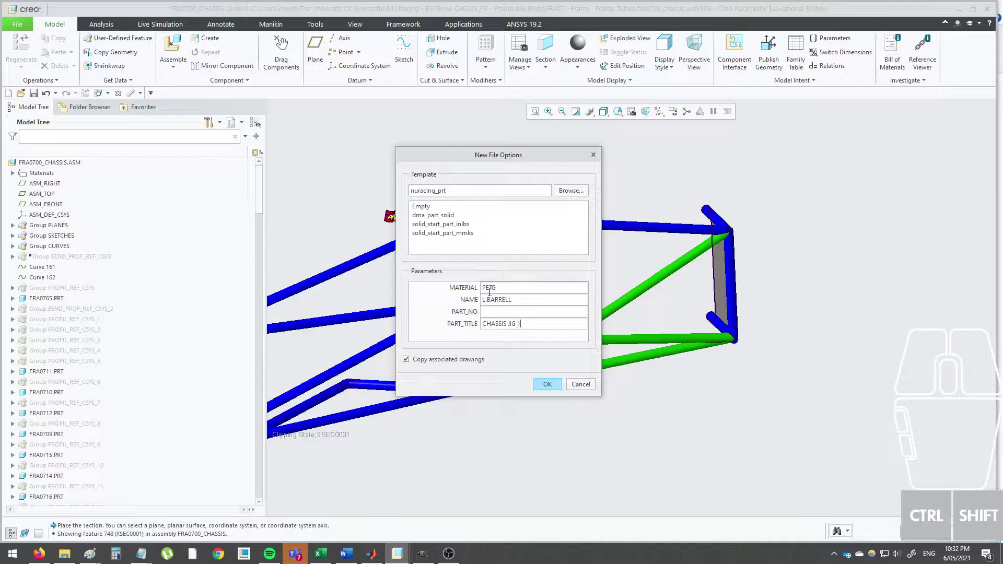
pyautogui.click(544, 382)
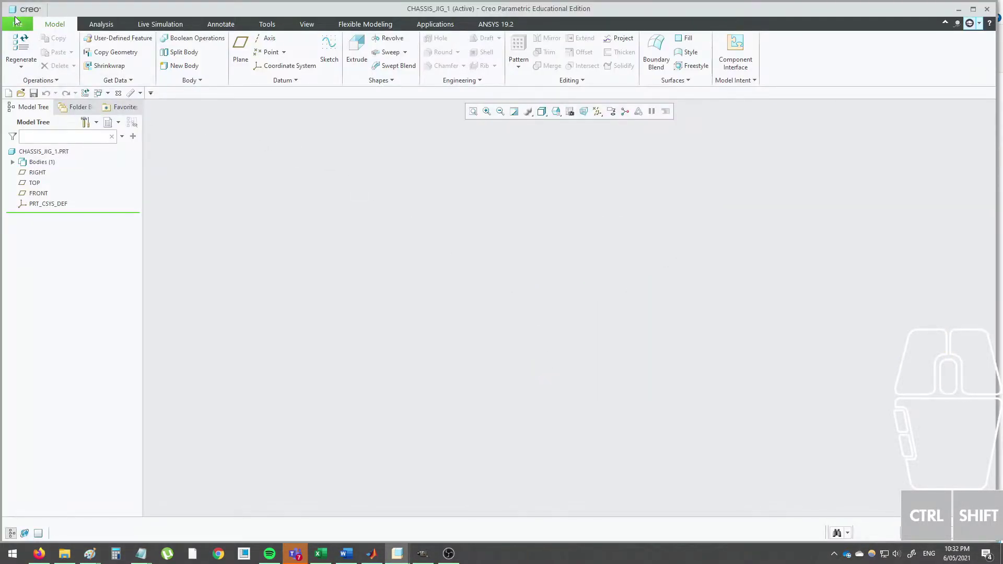
# Save CHASSIS_JIG_1 and close its window to return to the chassis assembly.
pyautogui.click(19, 20)
pyautogui.click(21, 22)
pyautogui.click(42, 85)
pyautogui.click(413, 427)
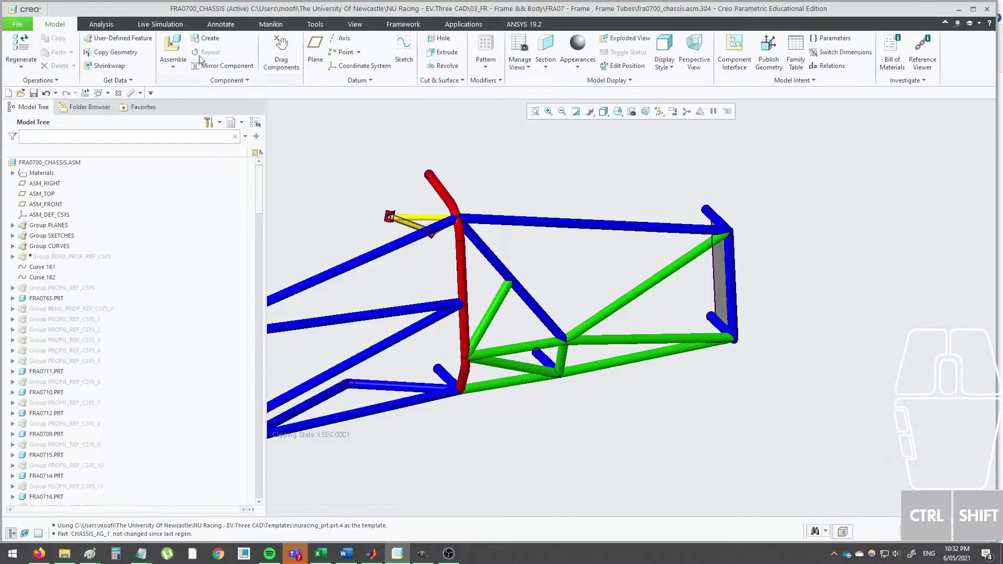
# Assemble CHASSIS_JIG_1 into the chassis at the default placement.
pyautogui.click(185, 49)
pyautogui.doubleClick(418, 234)
pyautogui.click(553, 188)
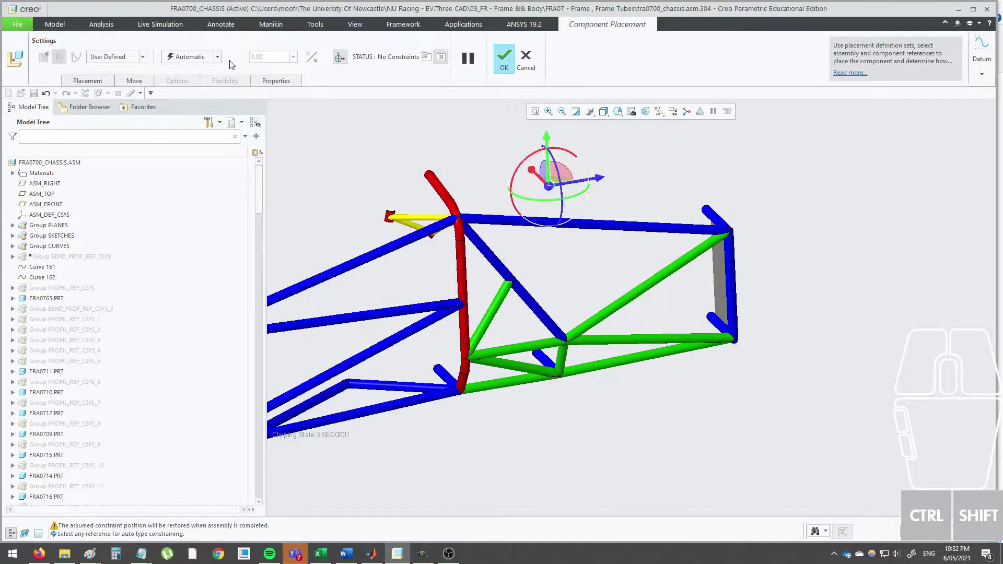
pyautogui.click(215, 61)
pyautogui.click(191, 167)
pyautogui.click(516, 60)
pyautogui.click(531, 148)
# Activate CHASSIS_JIG_1 from the model tree so the frame tubes show see-through.
pyautogui.scroll(-3)
pyautogui.middleClick(104, 373)
pyautogui.scroll(-3)
pyautogui.click(73, 476)
pyautogui.click(78, 429)
pyautogui.click(639, 453)
pyautogui.middleClick(639, 422)
pyautogui.scroll(-3)
pyautogui.middleClick(530, 401)
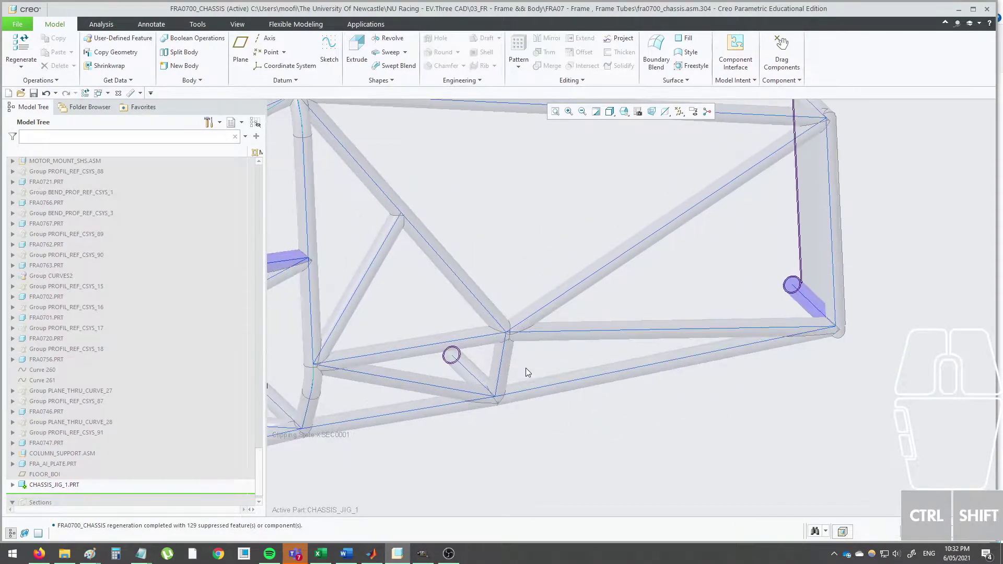
# Spin and zoom the see-through frame to face the rear tube node.
pyautogui.middleClick(497, 315)
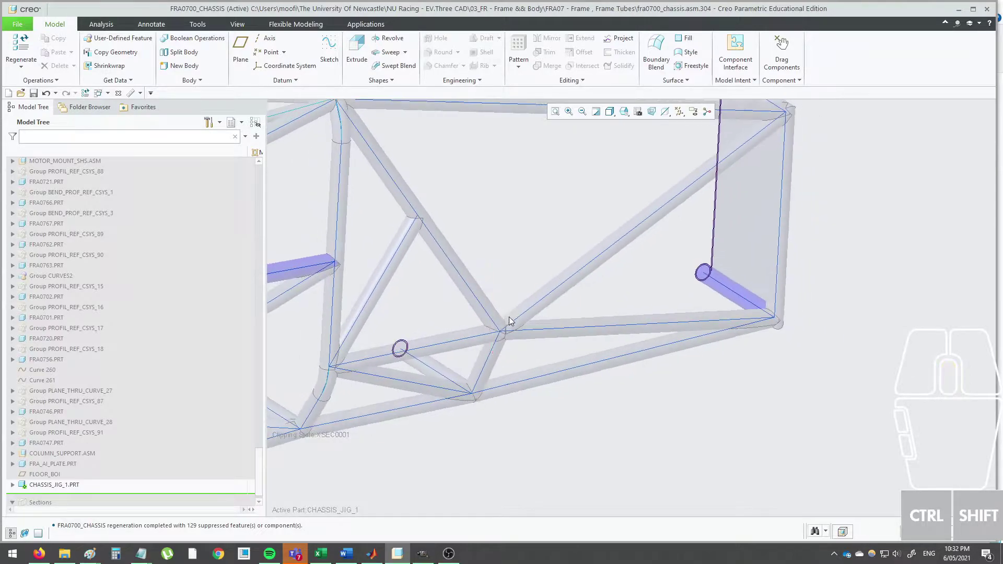
pyautogui.moveTo(549, 294); pyautogui.dragTo(535, 287)
pyautogui.moveTo(539, 293); pyautogui.dragTo(522, 306)
pyautogui.middleClick(488, 266)
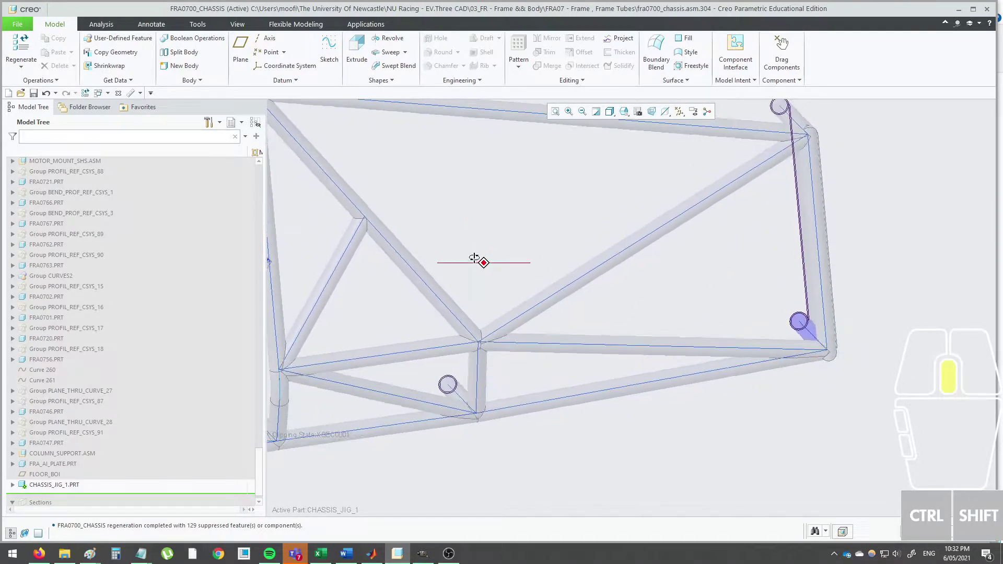
pyautogui.click(479, 261)
# Turn on datum point display with tags so points like APNT84 and APNT28 are labelled.
pyautogui.click(681, 117)
pyautogui.click(668, 150)
pyautogui.click(544, 196)
pyautogui.middleClick(545, 197)
pyautogui.scroll(3)
pyautogui.middleClick(543, 199)
pyautogui.moveTo(544, 254); pyautogui.dragTo(533, 243)
pyautogui.click(538, 249)
pyautogui.middleClick(527, 298)
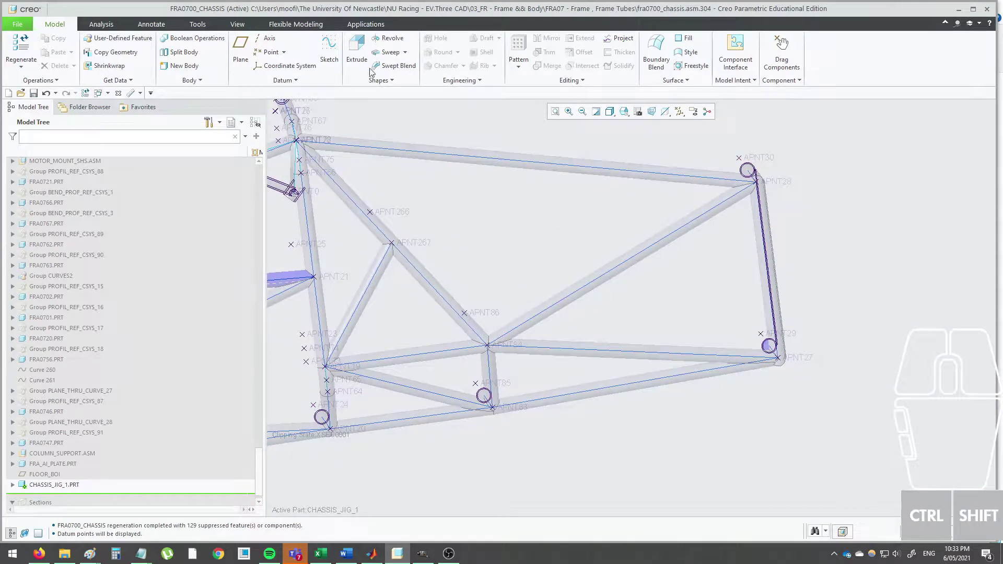
# Create datum plane DTM1 through chassis points APNT84, APNT28 and APNT267.
pyautogui.click(248, 47)
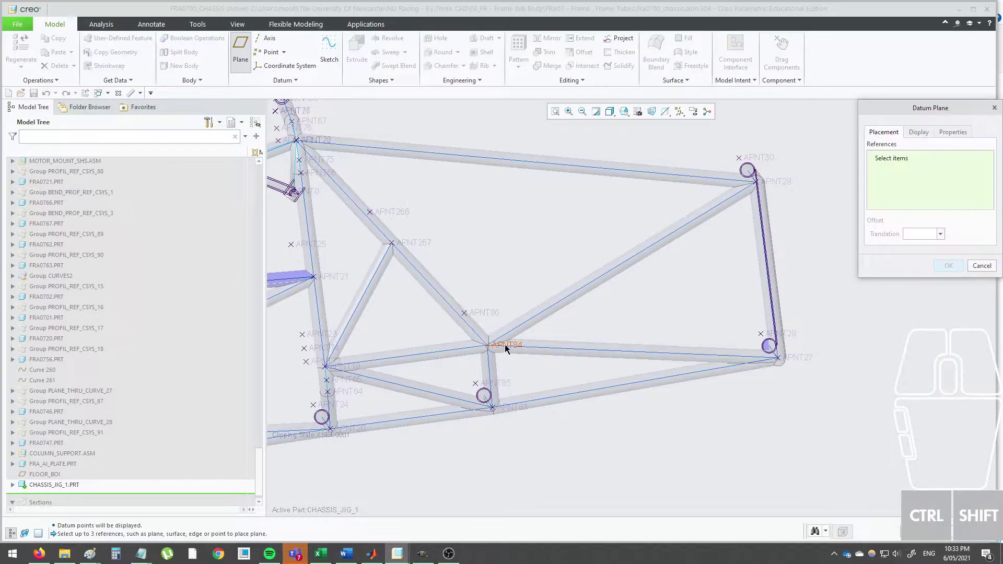
pyautogui.click(509, 348)
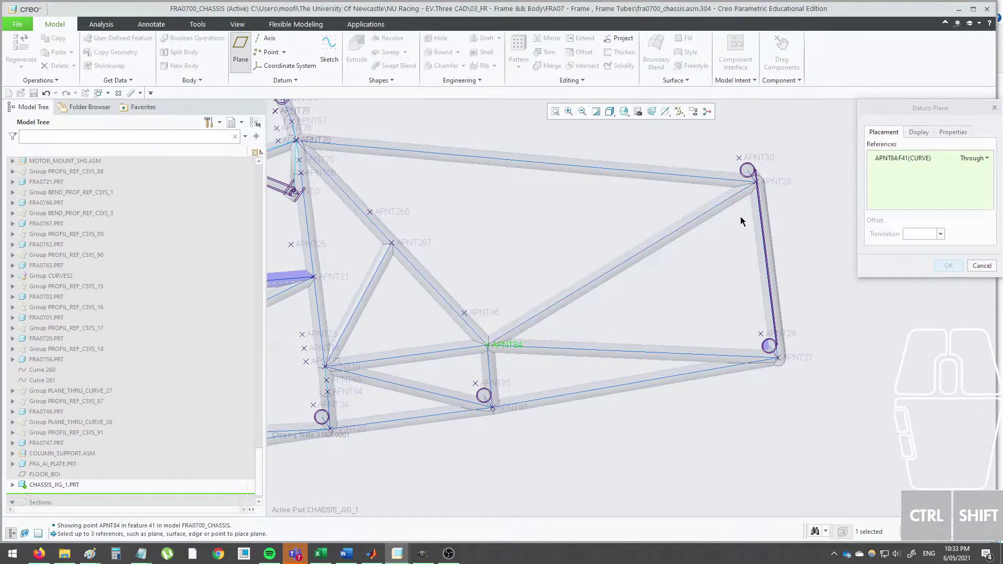
pyautogui.moveTo(782, 198); pyautogui.dragTo(796, 203)
pyautogui.click(772, 183)
pyautogui.moveTo(570, 219); pyautogui.dragTo(549, 211)
pyautogui.click(403, 253)
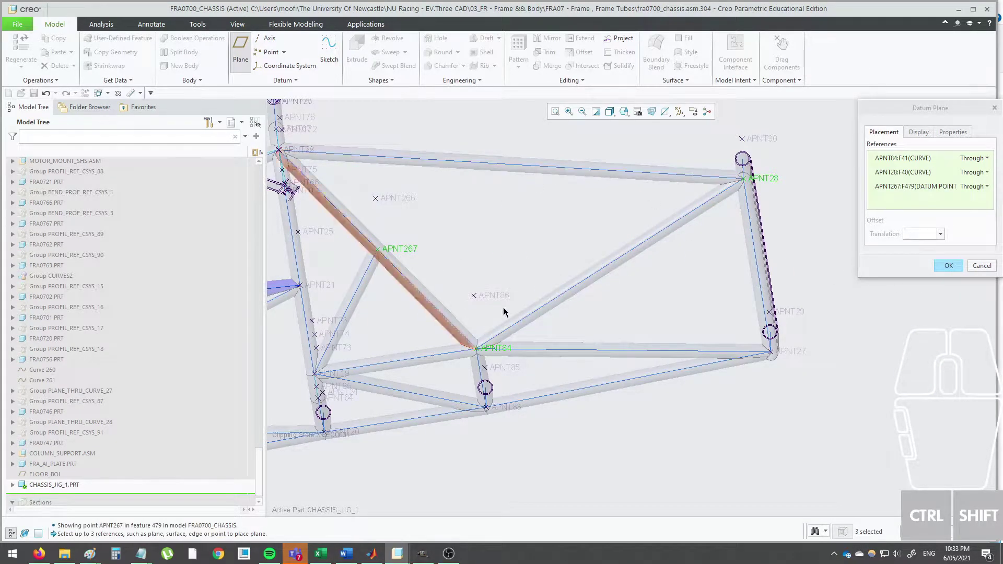
pyautogui.click(953, 270)
pyautogui.click(933, 264)
# Expand CHASSIS_JIG_1 in the model tree and select the new plane DTM1.
pyautogui.click(14, 474)
pyautogui.click(18, 475)
pyautogui.click(47, 492)
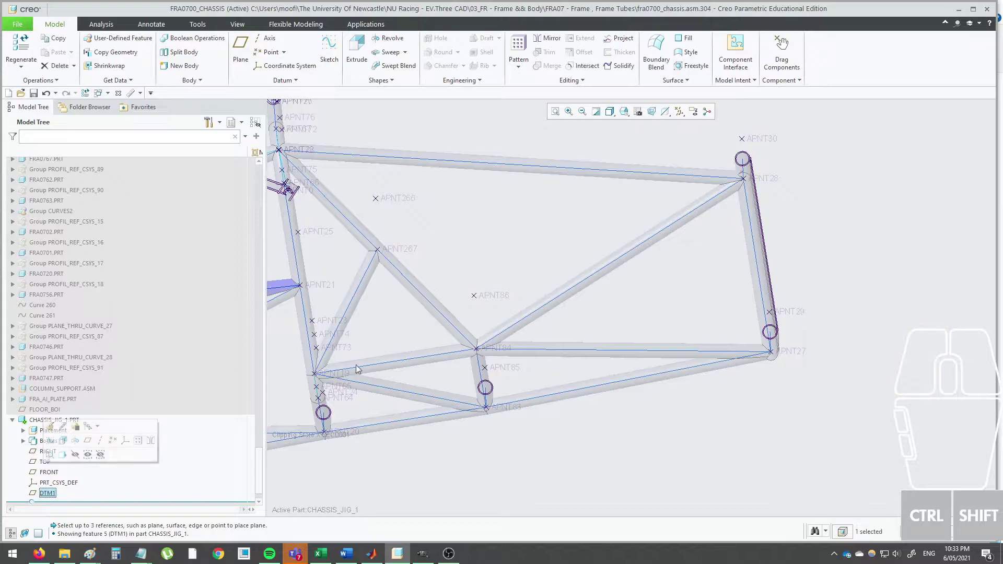
# Start an extrude sketch on DTM1 and hide the datum point labels.
pyautogui.click(365, 41)
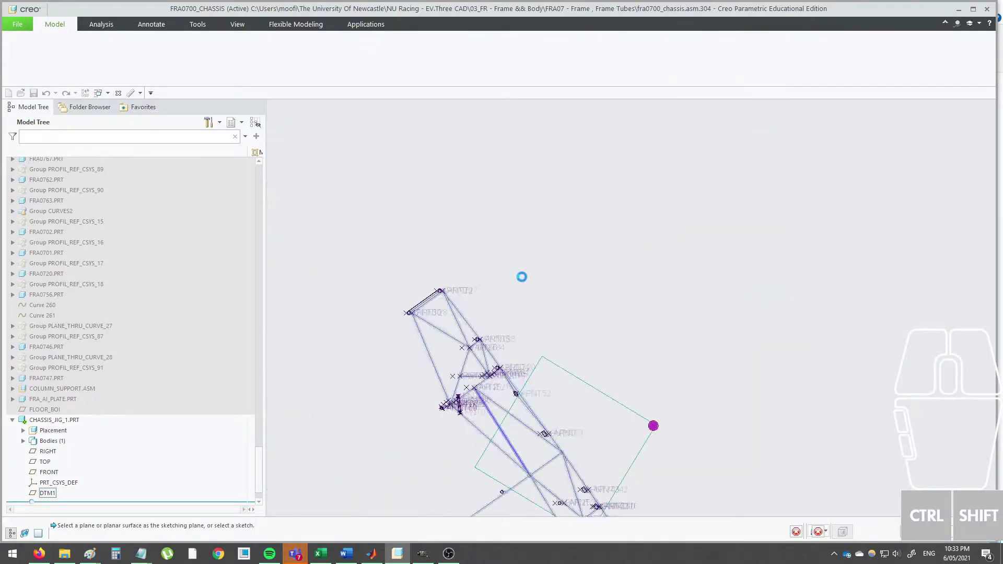
pyautogui.scroll(-3)
pyautogui.middleClick(655, 293)
pyautogui.click(30, 55)
pyautogui.click(585, 277)
pyautogui.middleClick(800, 250)
pyautogui.middleClick(766, 224)
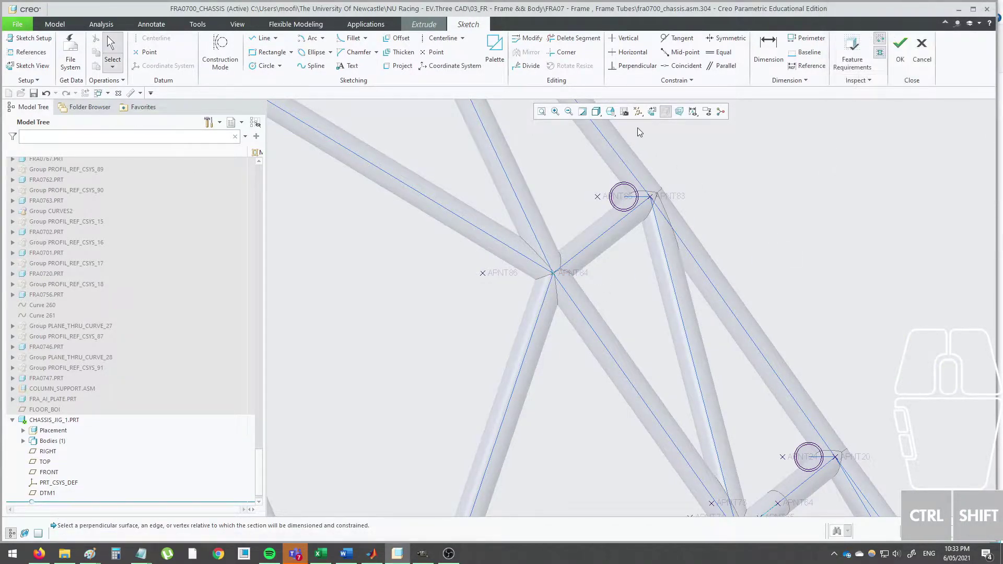
pyautogui.click(640, 114)
pyautogui.click(632, 148)
pyautogui.click(814, 229)
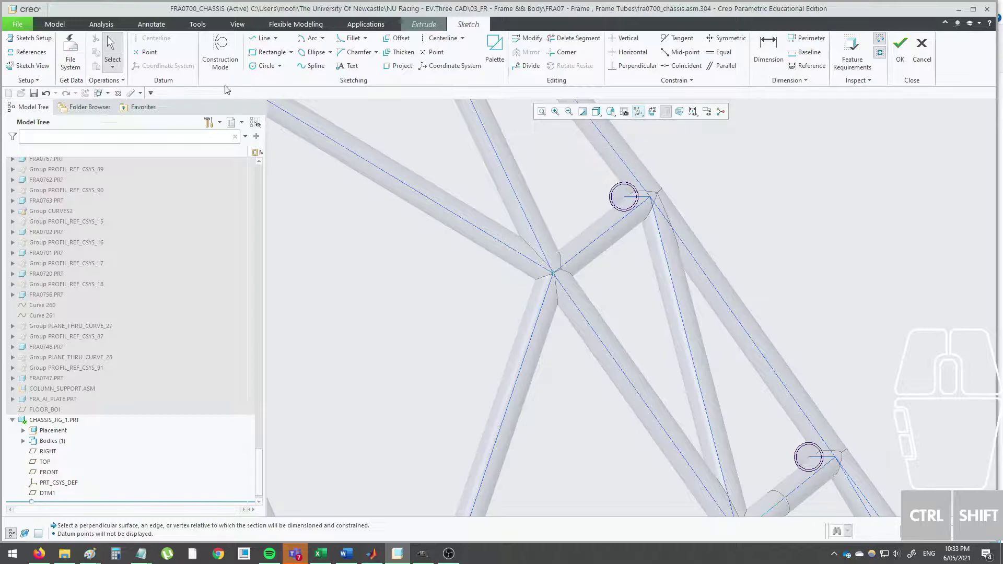
# Sketch concentric circles forming a Ø120 ring at the tube node and accept the sketch.
pyautogui.click(262, 63)
pyautogui.scroll(-3)
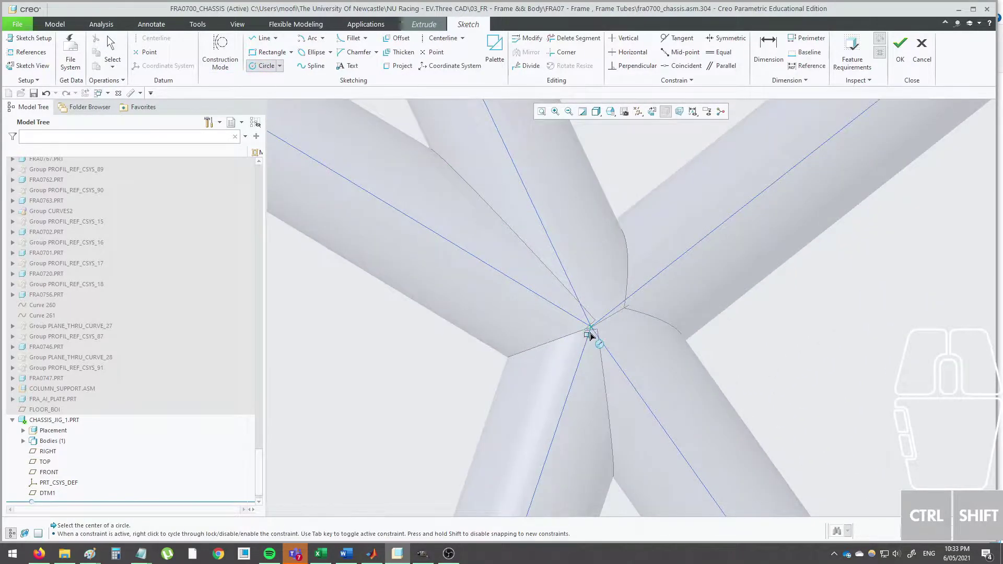
pyautogui.scroll(-3)
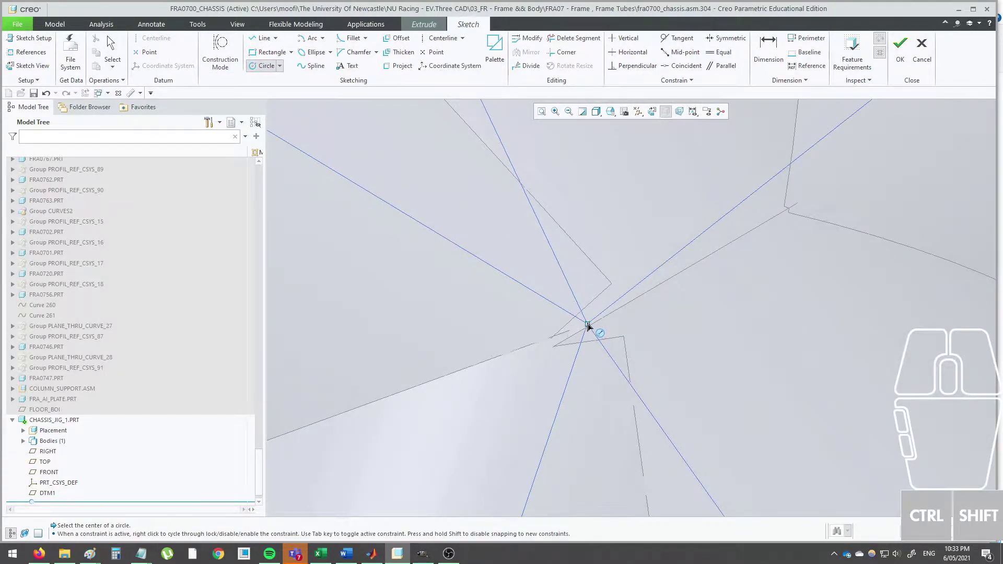
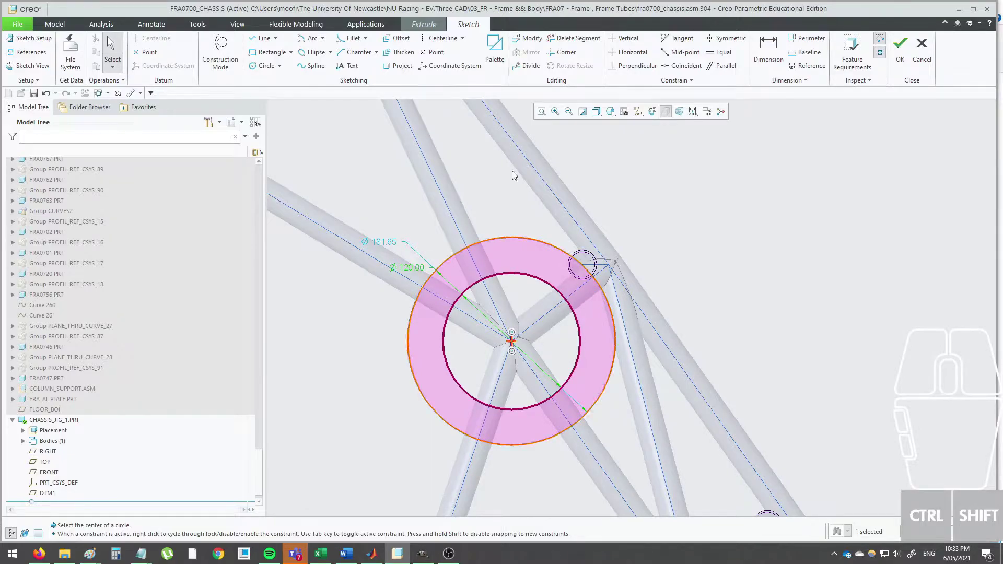
pyautogui.click(774, 49)
pyautogui.click(524, 278)
pyautogui.click(523, 237)
pyautogui.click(522, 241)
pyautogui.middleClick(680, 266)
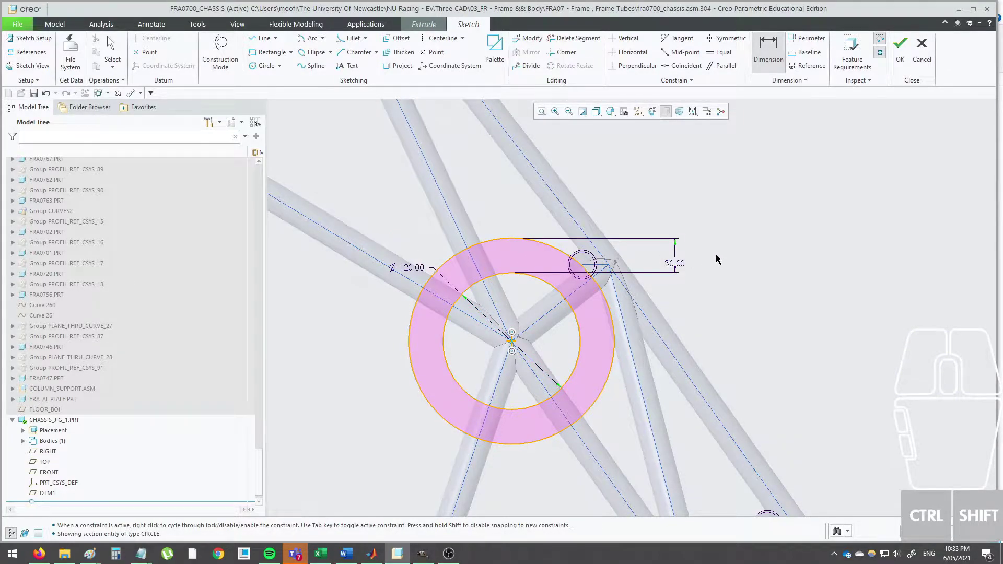
pyautogui.middleClick(721, 251)
pyautogui.middleClick(722, 250)
pyautogui.click(903, 54)
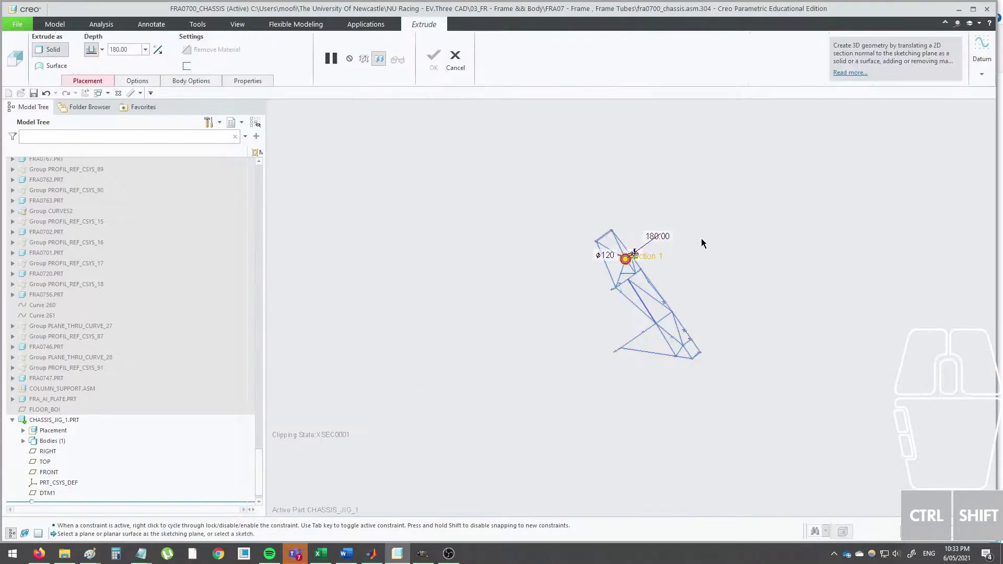
# Orbit around the extrusion preview to check the ring against the tubes.
pyautogui.scroll(-3)
pyautogui.middleClick(614, 240)
pyautogui.moveTo(540, 342); pyautogui.dragTo(535, 222)
pyautogui.scroll(-3)
pyautogui.middleClick(603, 252)
pyautogui.middleClick(528, 259)
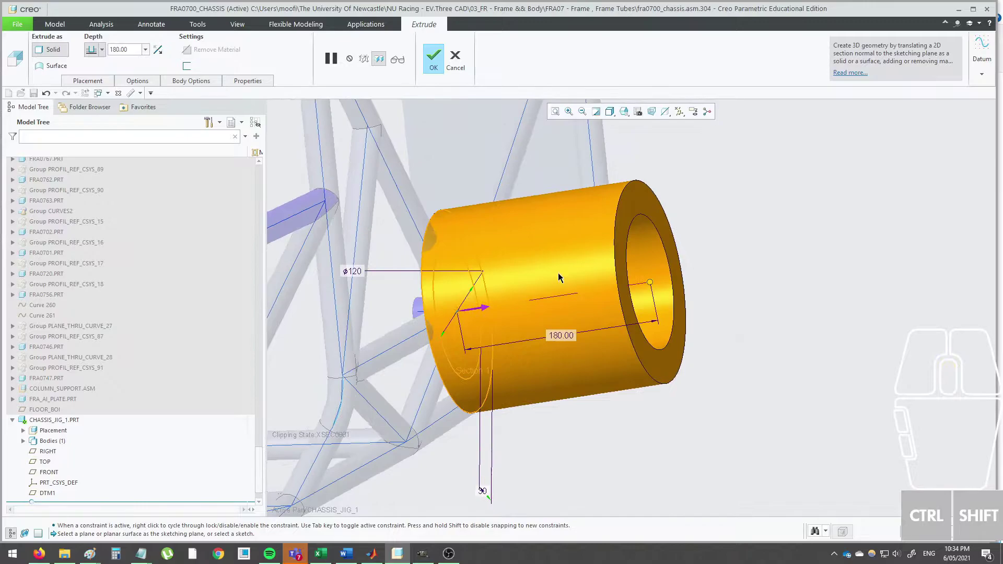
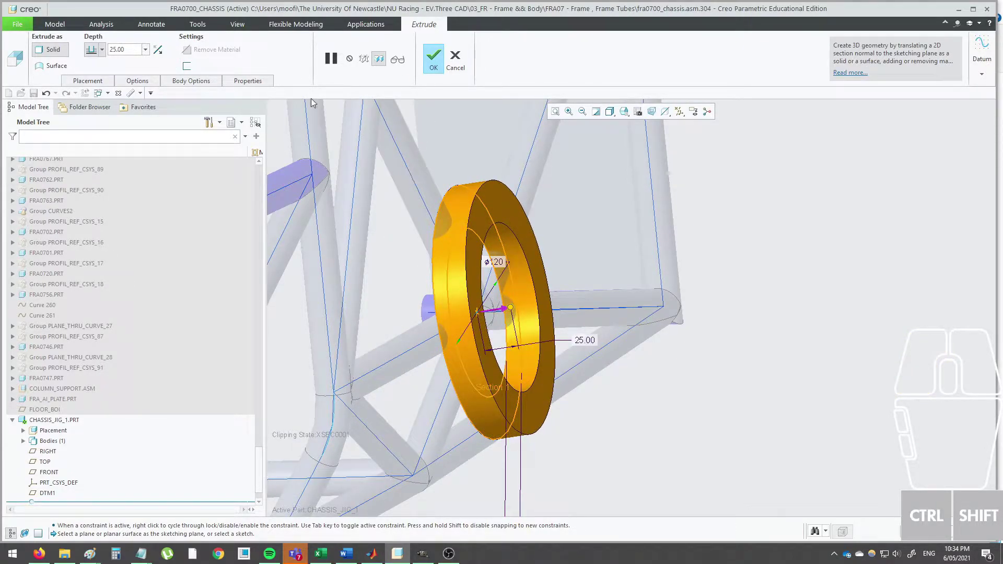
# Extrude the ring 25 on side 1 and Blind 85 on side 2, completing Extrude 1.
pyautogui.click(141, 85)
pyautogui.click(198, 145)
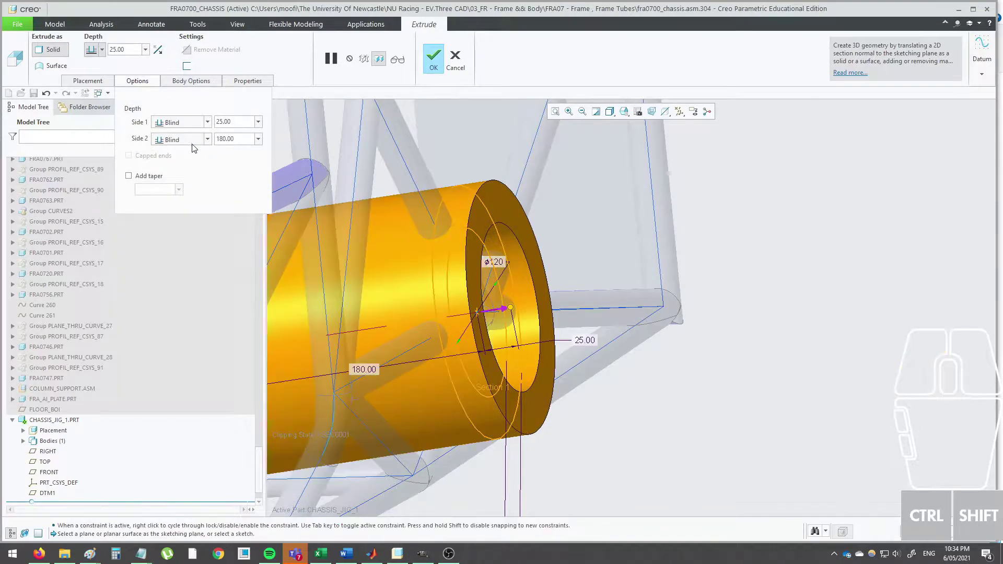
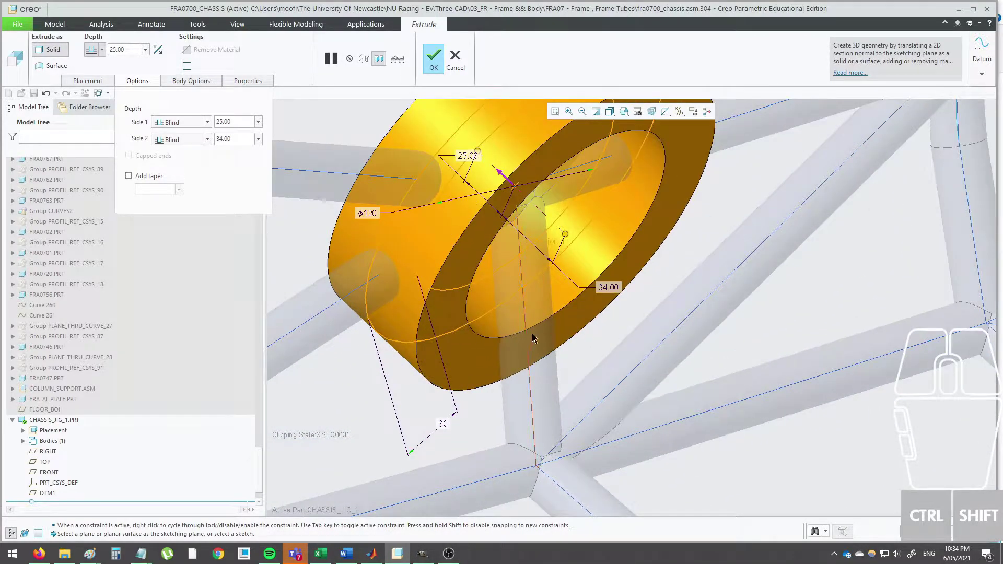
pyautogui.moveTo(569, 237); pyautogui.dragTo(648, 297)
pyautogui.scroll(3)
pyautogui.click(639, 301)
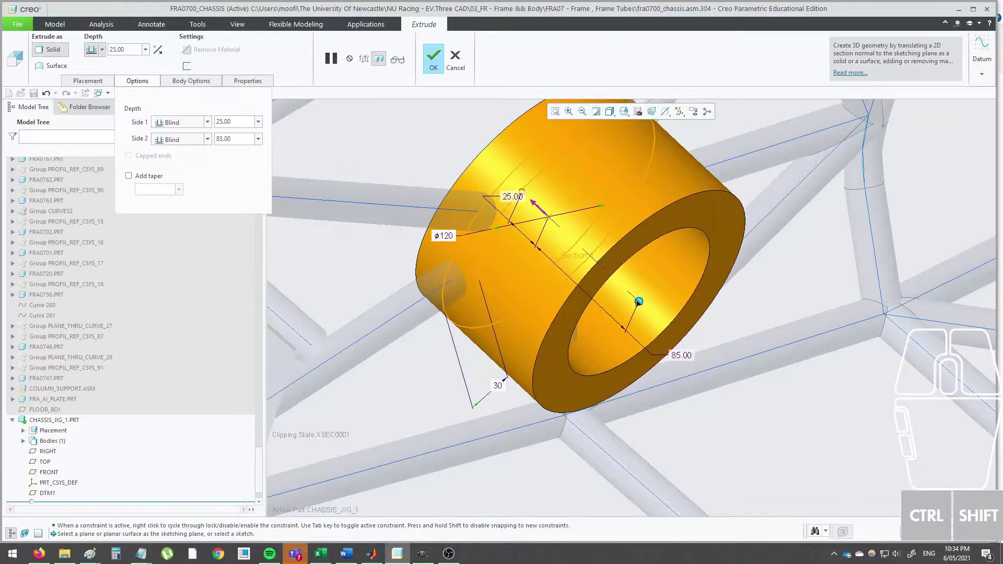
pyautogui.click(441, 65)
pyautogui.scroll(3)
pyautogui.middleClick(511, 231)
pyautogui.moveTo(484, 269); pyautogui.dragTo(588, 262)
pyautogui.scroll(3)
pyautogui.click(55, 166)
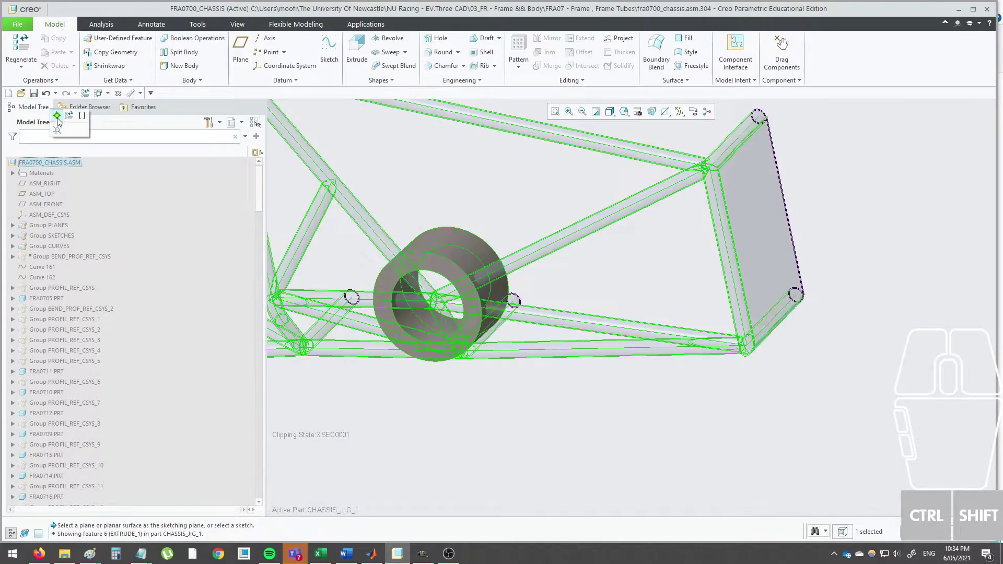
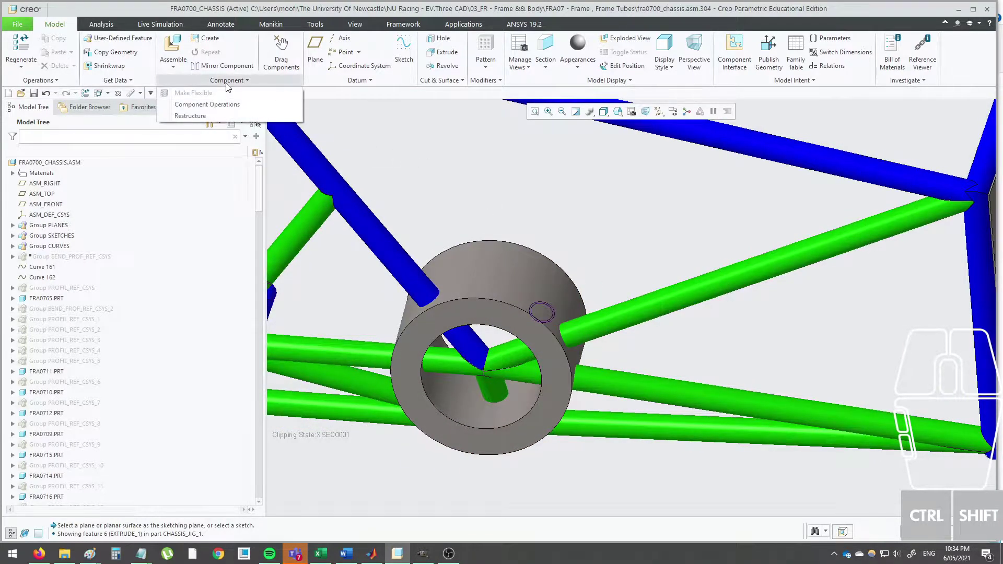
# Set up a Boolean Cut component operation with CHASSIS_JIG_1 as the modified model.
pyautogui.click(236, 108)
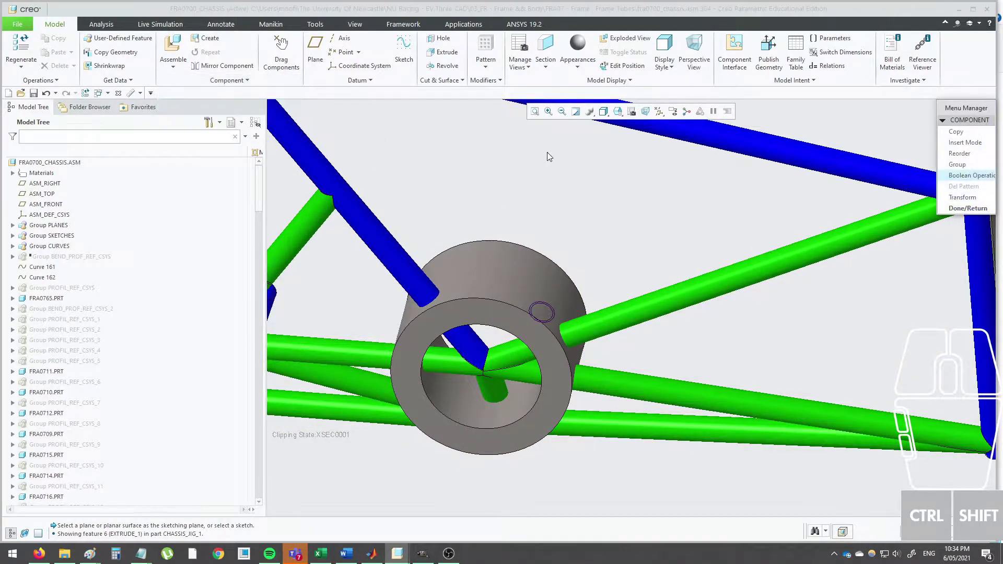
pyautogui.click(962, 179)
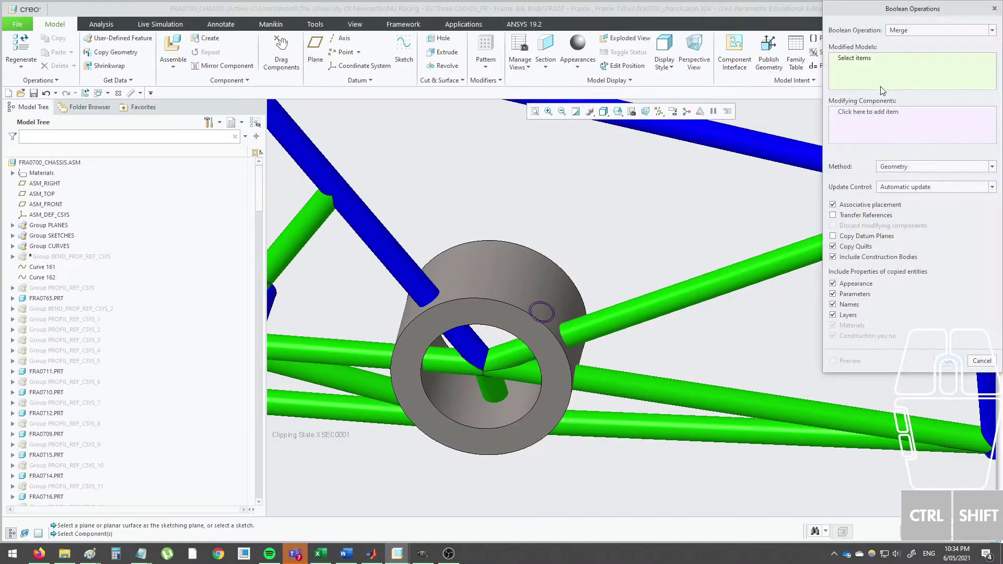
pyautogui.click(913, 31)
pyautogui.click(916, 60)
pyautogui.click(521, 278)
# Add the frame tubes passing through the node as cutting components.
pyautogui.click(869, 120)
pyautogui.click(663, 297)
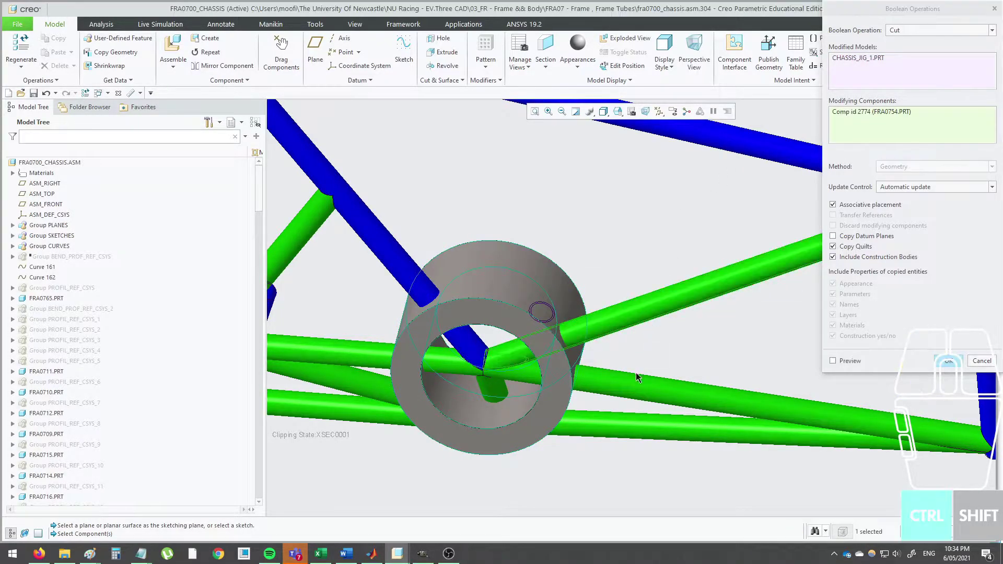
pyautogui.click(638, 381)
pyautogui.click(504, 397)
pyautogui.click(346, 354)
pyautogui.click(391, 258)
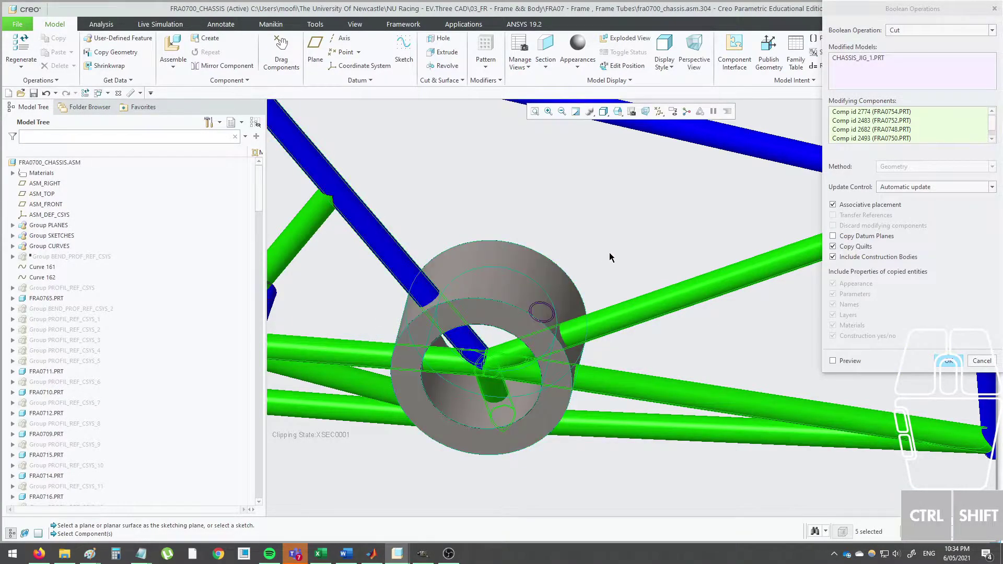
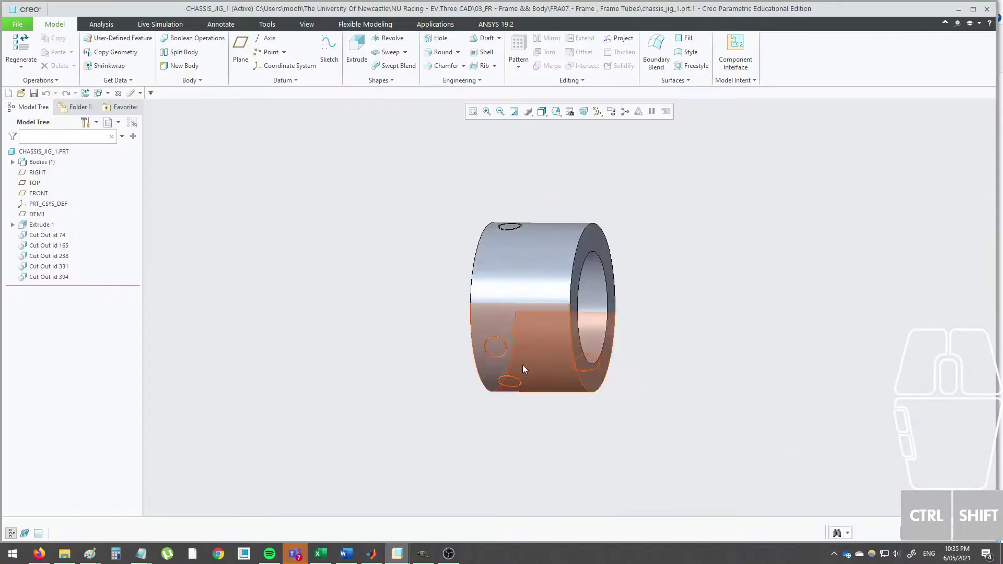
pyautogui.moveTo(517, 341); pyautogui.dragTo(546, 308)
pyautogui.scroll(-3)
pyautogui.scroll(3)
pyautogui.click(302, 185)
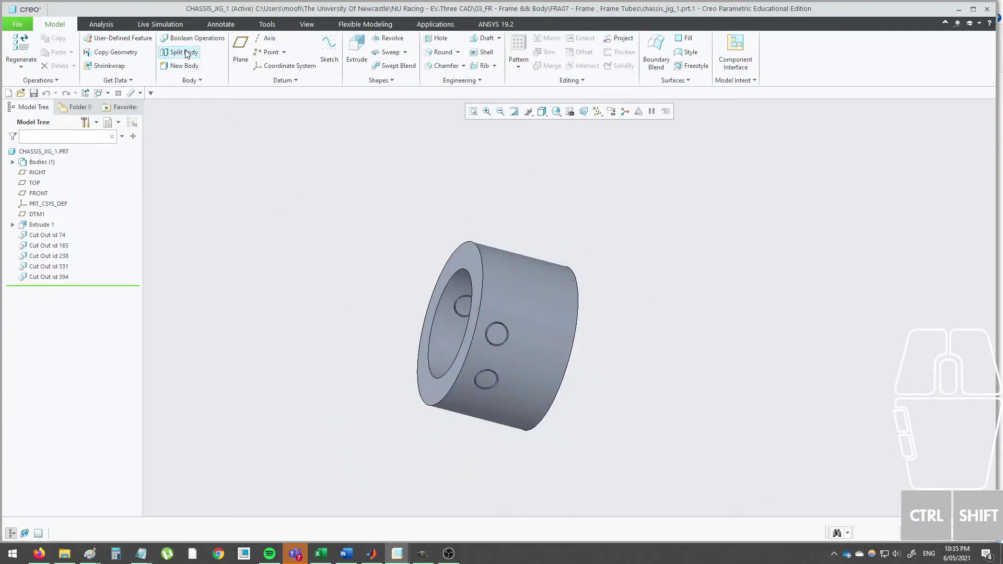
# Split the jig ring by volume into two bodies by selecting the surfaces of one half.
pyautogui.click(190, 53)
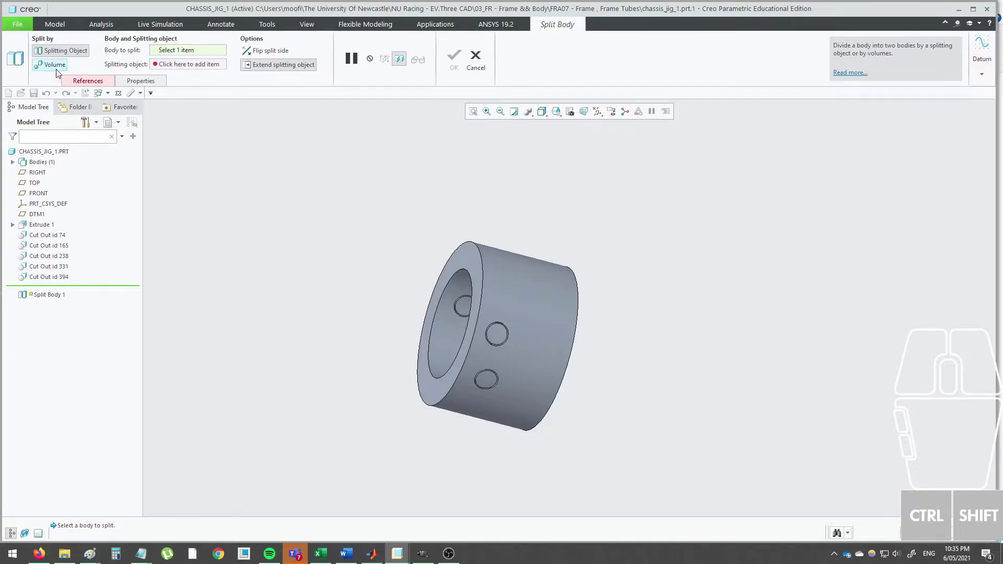
pyautogui.click(61, 73)
pyautogui.click(506, 338)
pyautogui.click(496, 382)
pyautogui.moveTo(492, 382); pyautogui.dragTo(512, 251)
pyautogui.middleClick(473, 370)
pyautogui.click(525, 286)
pyautogui.moveTo(489, 313); pyautogui.dragTo(505, 261)
pyautogui.click(451, 395)
pyautogui.click(438, 459)
pyautogui.moveTo(463, 439); pyautogui.dragTo(495, 440)
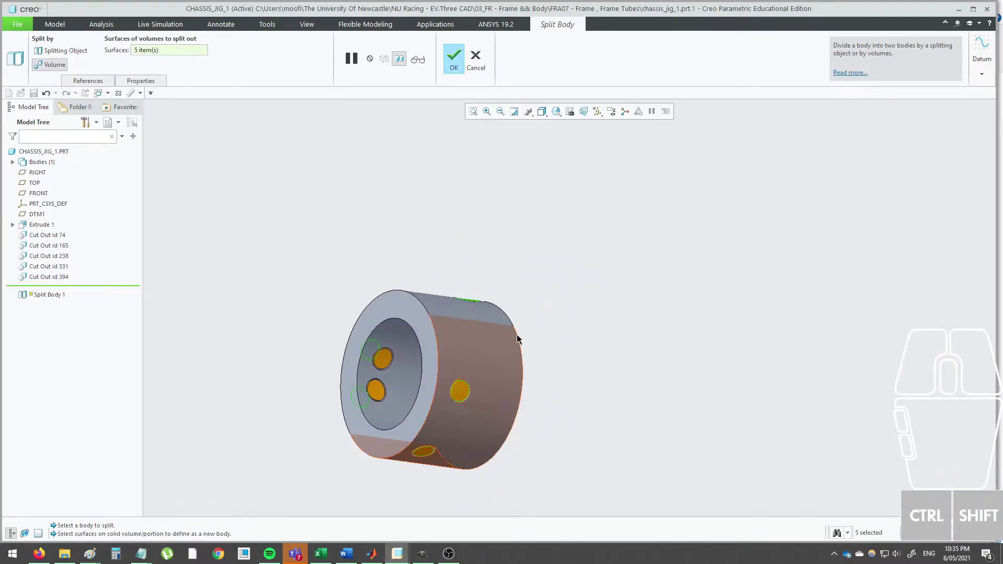
pyautogui.click(455, 70)
pyautogui.click(394, 178)
pyautogui.click(192, 86)
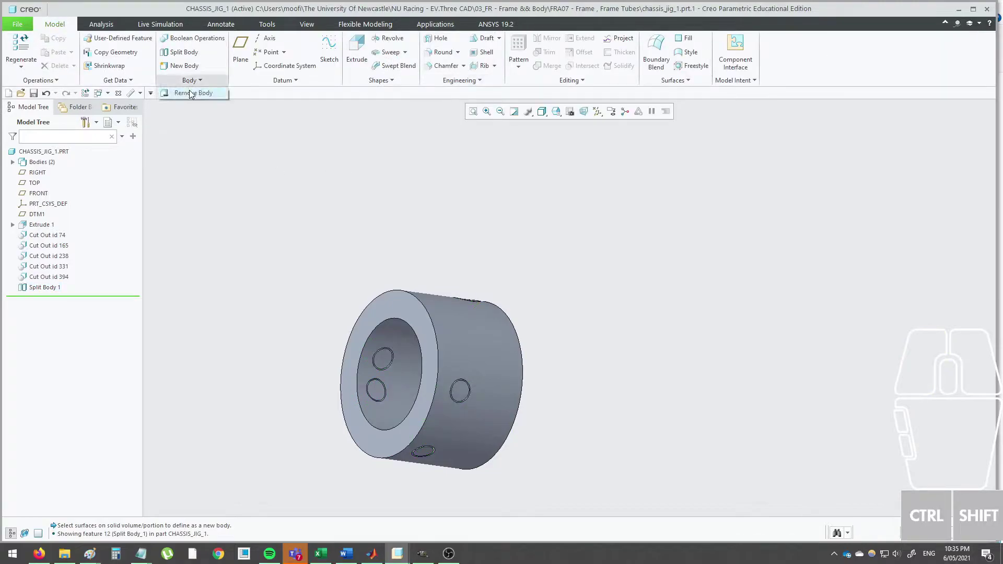
# Remove one of the two split bodies, leaving a single-body jig ring with tube holes.
pyautogui.click(195, 95)
pyautogui.click(458, 394)
pyautogui.click(327, 63)
pyautogui.click(363, 171)
# Orbit and zoom around the remaining jig half to inspect it.
pyautogui.moveTo(406, 295); pyautogui.dragTo(424, 383)
pyautogui.middleClick(398, 362)
pyautogui.middleClick(437, 358)
pyautogui.click(765, 276)
pyautogui.middleClick(532, 202)
pyautogui.scroll(3)
pyautogui.moveTo(519, 200); pyautogui.dragTo(544, 162)
pyautogui.scroll(-3)
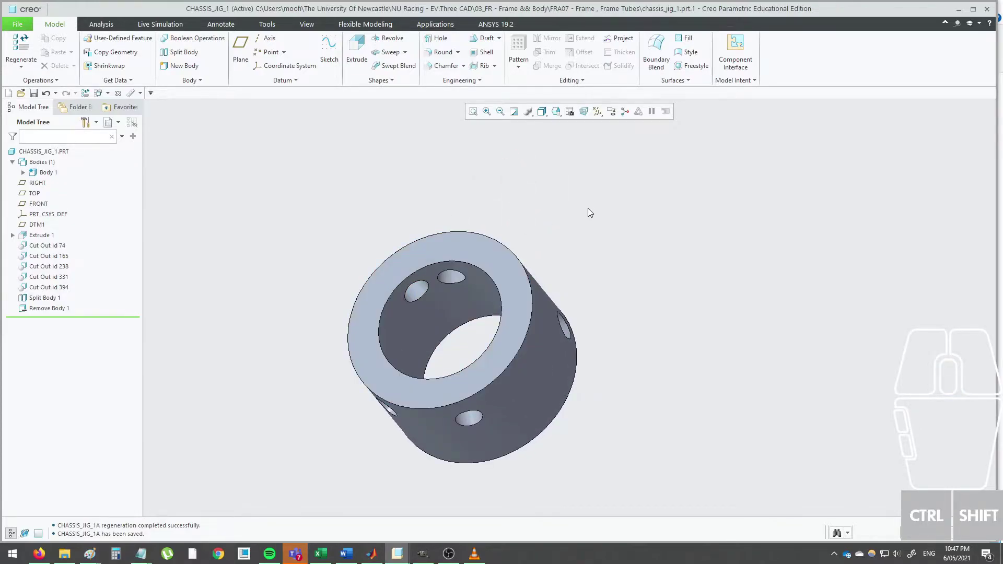
# Turn on datum axis display so hole axes such as A_13 and A_14 appear.
pyautogui.click(606, 203)
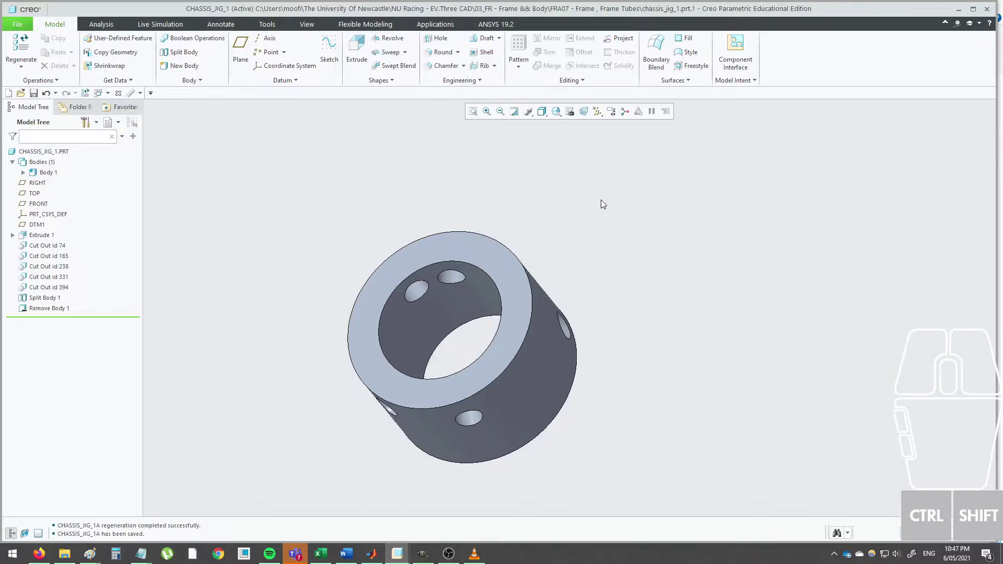
pyautogui.click(605, 203)
pyautogui.click(606, 203)
pyautogui.click(602, 119)
pyautogui.click(591, 133)
pyautogui.click(483, 154)
# Orbit and zoom to bring one hole and its axis into clear view.
pyautogui.moveTo(496, 203); pyautogui.dragTo(450, 178)
pyautogui.middleClick(525, 240)
pyautogui.moveTo(460, 235); pyautogui.dragTo(415, 235)
pyautogui.scroll(-3)
pyautogui.middleClick(414, 300)
pyautogui.moveTo(425, 270); pyautogui.dragTo(440, 266)
pyautogui.click(605, 252)
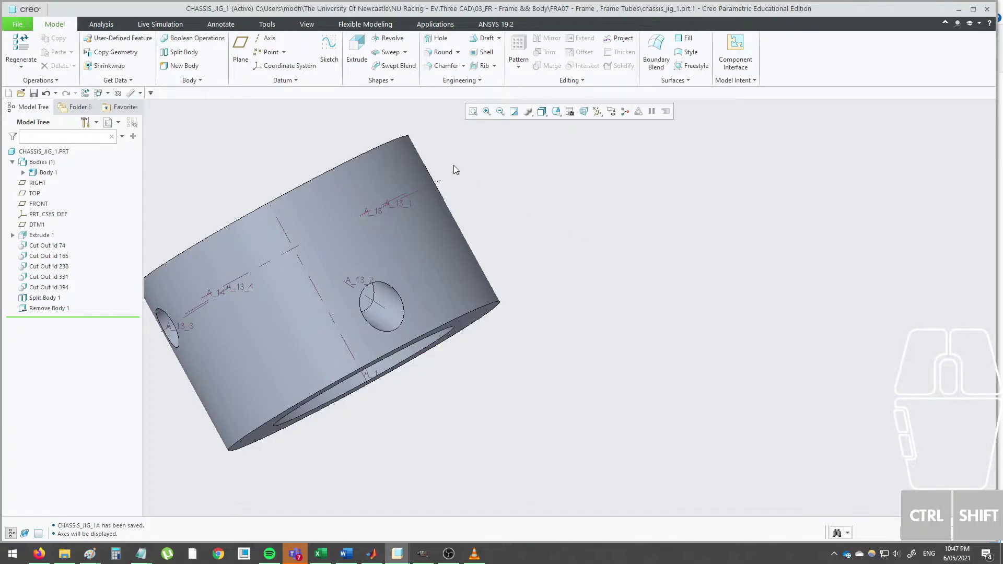
# Create datum plane DTM2 normal to hole axis A_13_2 through a vertex on the hole edge.
pyautogui.click(240, 49)
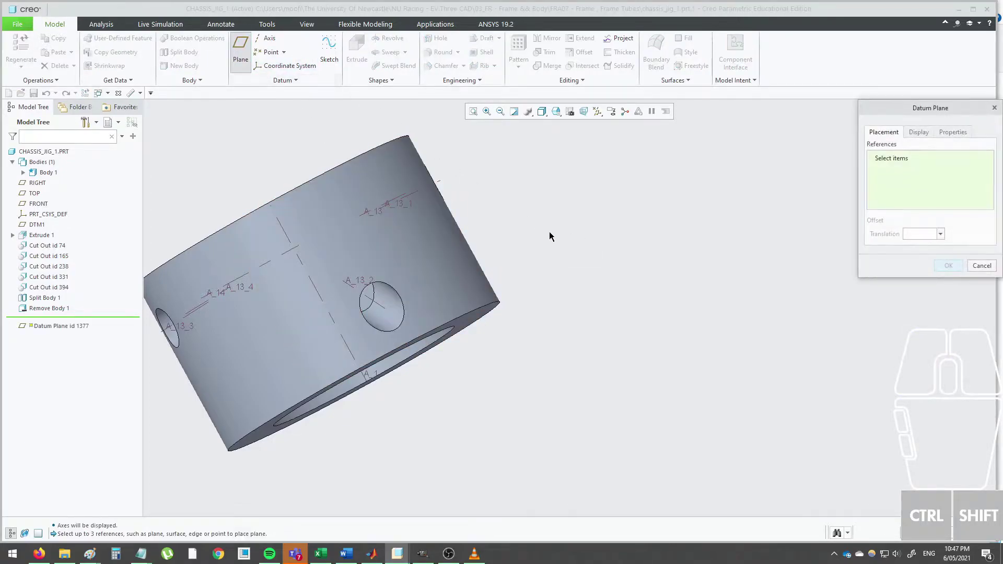
pyautogui.scroll(-3)
pyautogui.middleClick(513, 271)
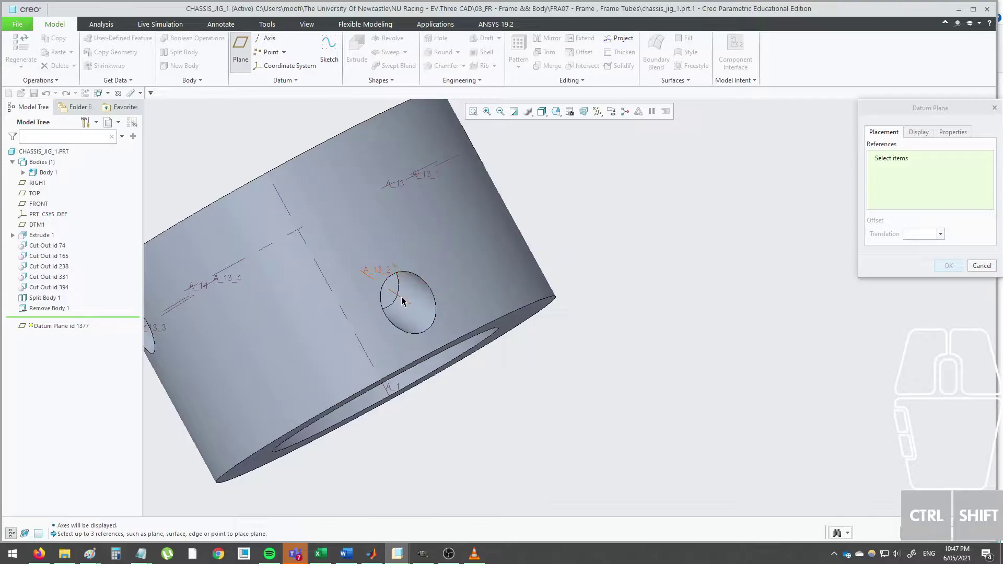
pyautogui.click(407, 301)
pyautogui.click(976, 164)
pyautogui.click(983, 181)
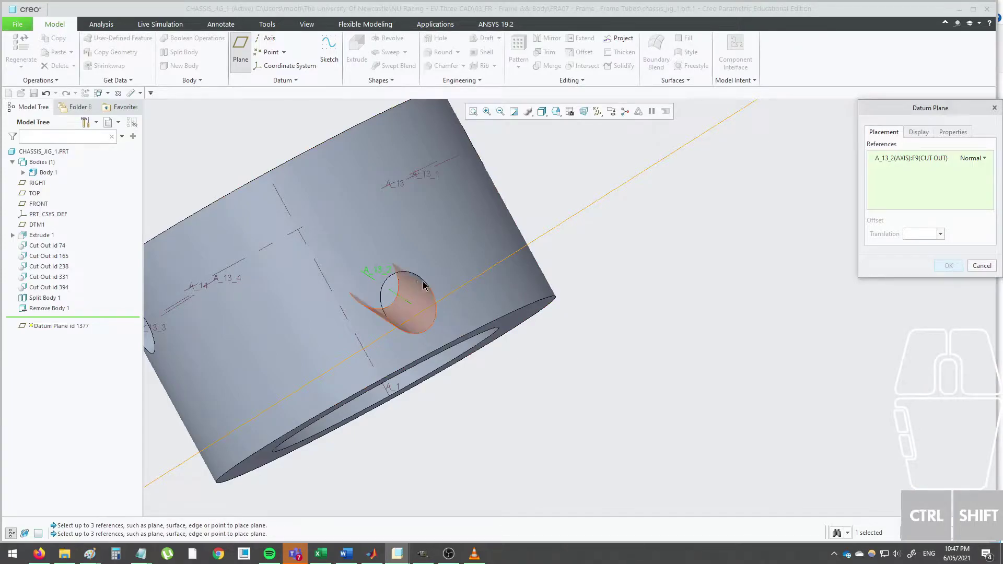
pyautogui.click(434, 291)
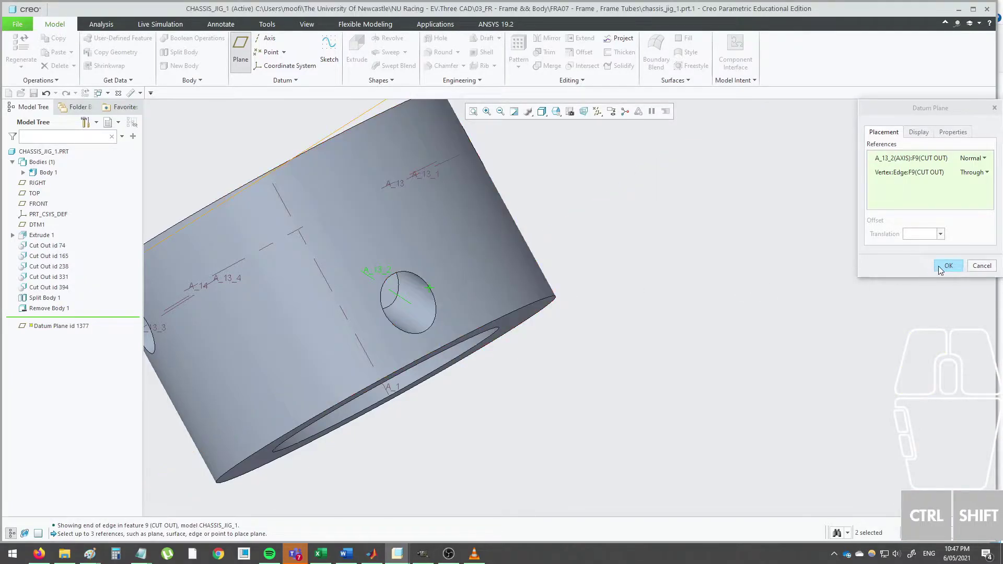
pyautogui.click(952, 269)
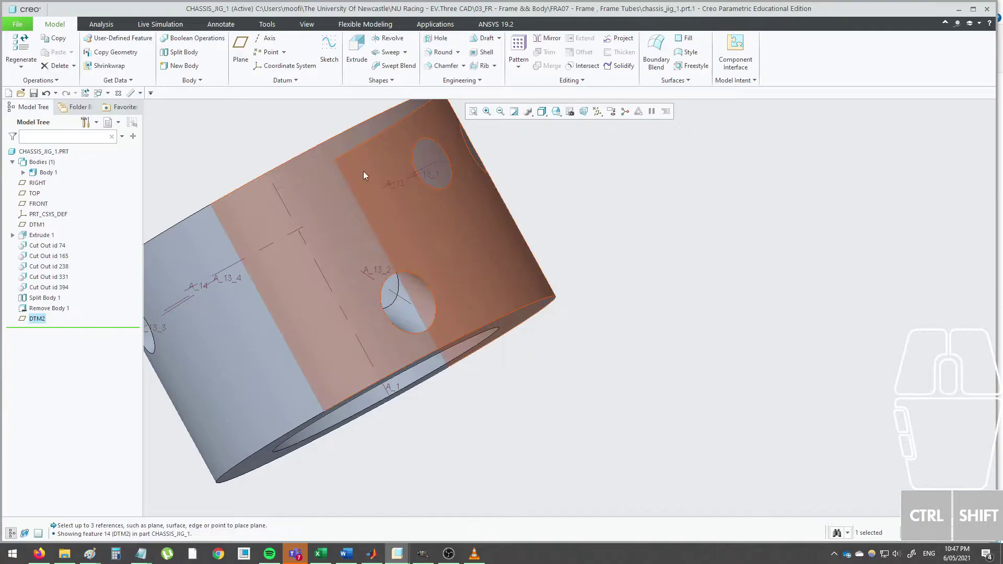
# Start a new extrude and enter a sketch on datum plane DTM2.
pyautogui.click(354, 56)
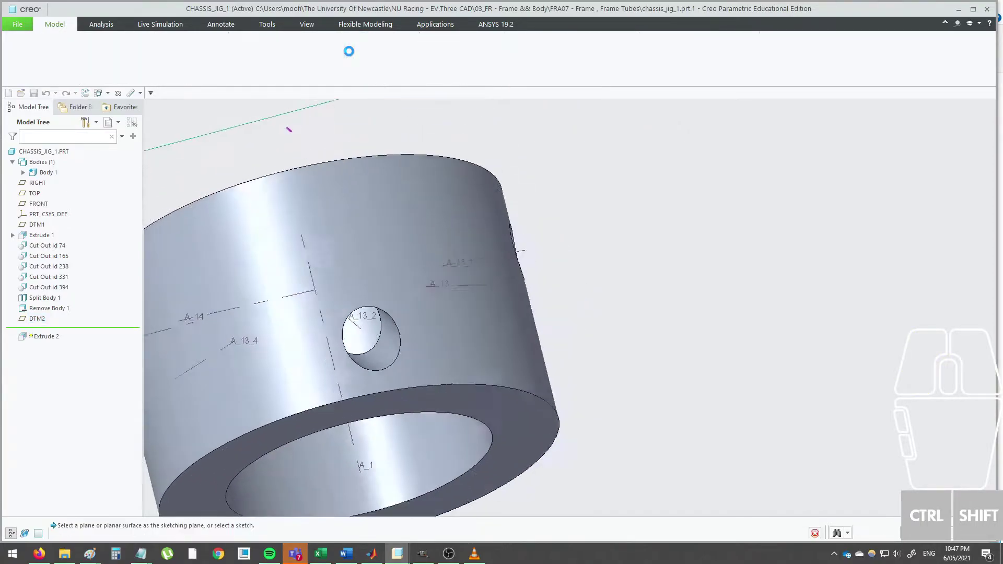
pyautogui.scroll(-3)
pyautogui.click(579, 116)
pyautogui.click(574, 135)
pyautogui.click(568, 261)
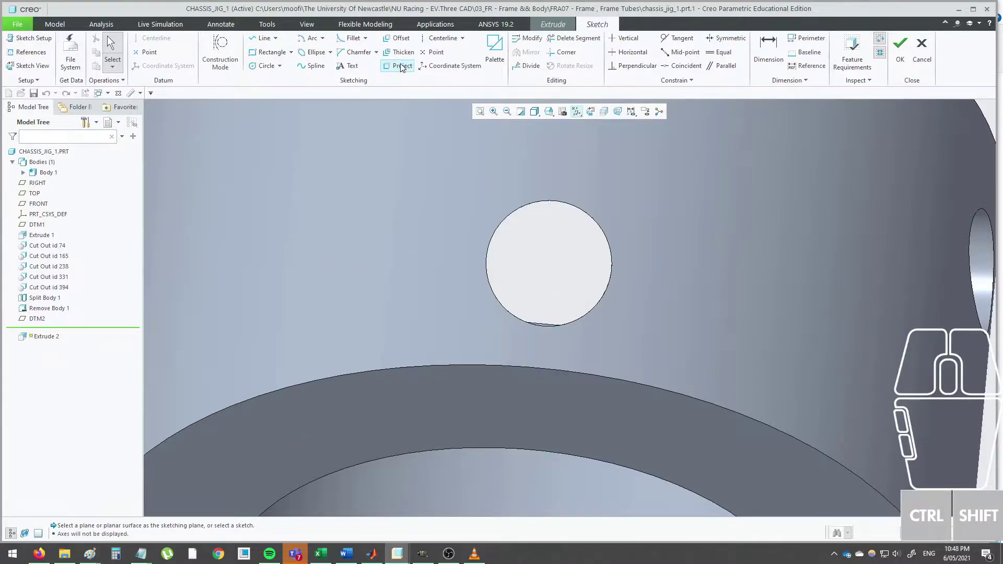
# Sketch a circle offset zero from the projected hole edge chain and finish the sketch.
pyautogui.click(404, 41)
pyautogui.click(960, 43)
pyautogui.click(592, 216)
pyautogui.click(614, 294)
pyautogui.click(522, 300)
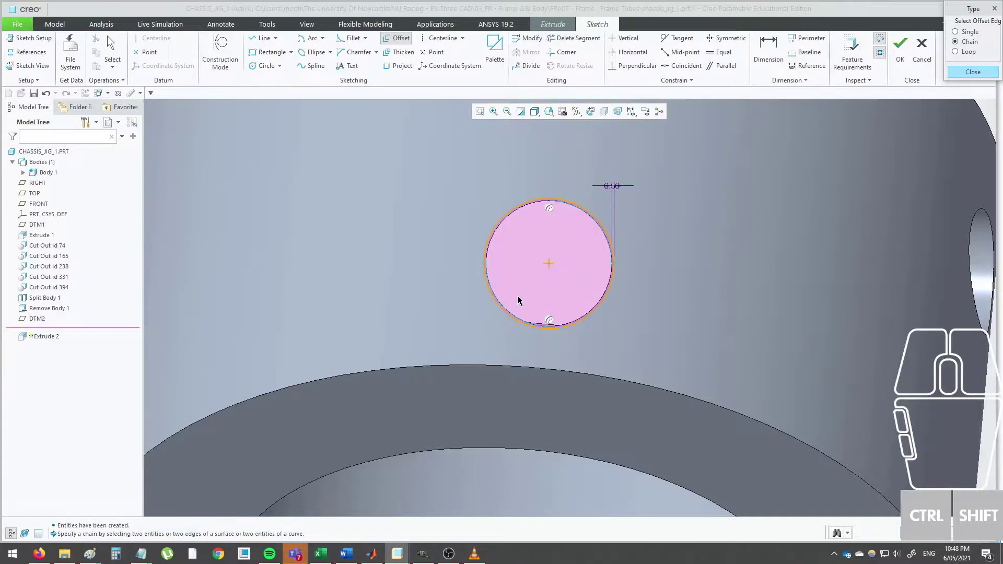
pyautogui.middleClick(476, 215)
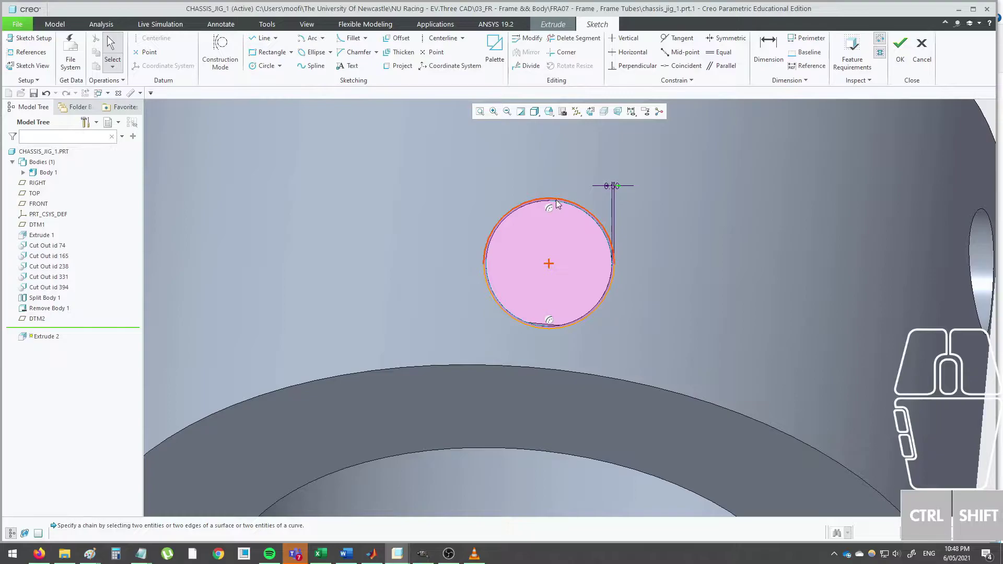
pyautogui.scroll(3)
pyautogui.middleClick(644, 251)
pyautogui.scroll(3)
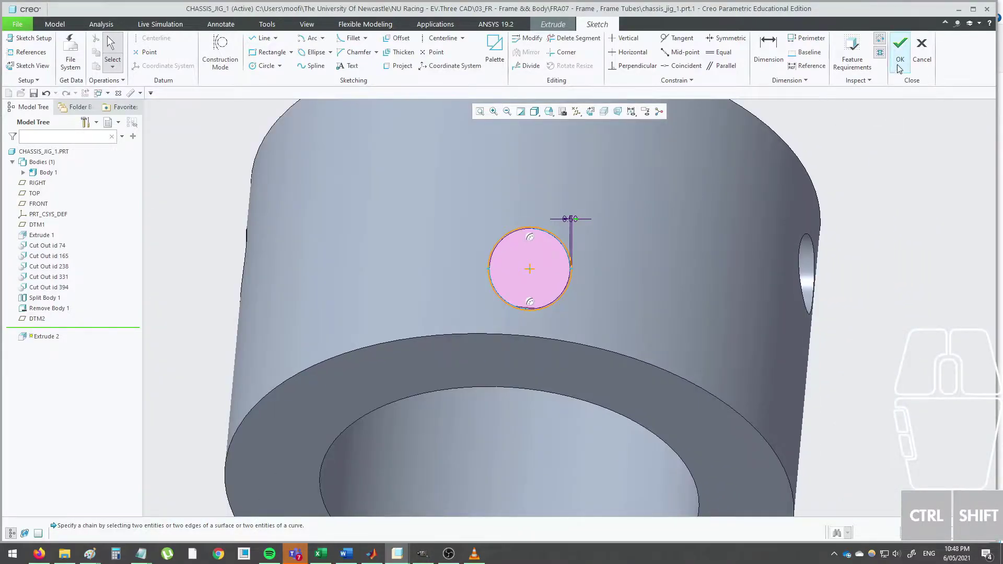
pyautogui.click(902, 67)
# Set Extrude 2 to remove material through the jig wall.
pyautogui.middleClick(480, 169)
pyautogui.click(193, 55)
pyautogui.click(108, 53)
pyautogui.click(94, 146)
pyautogui.middleClick(464, 223)
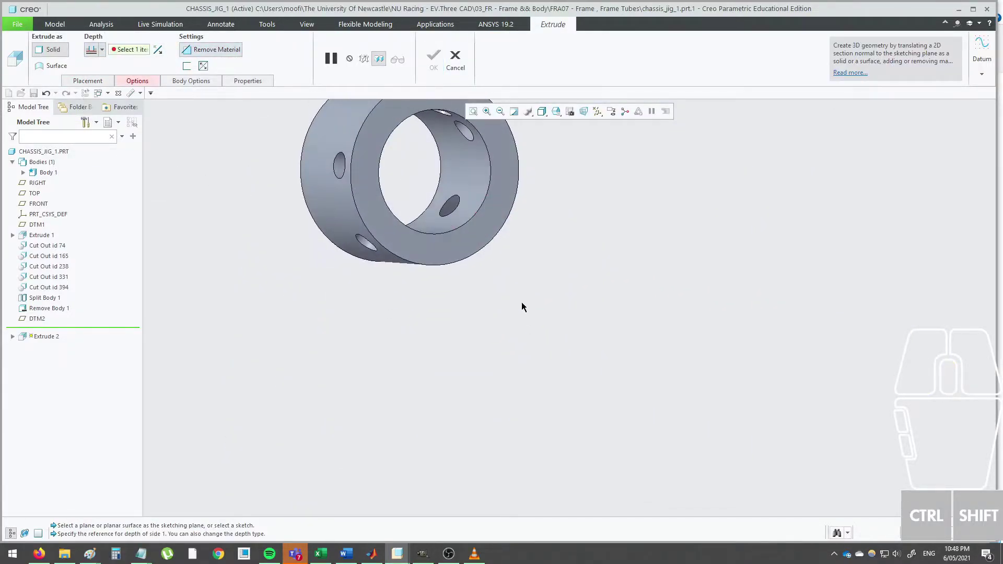
# Set the cut's first depth side to To Selected and orient the jig to see the hole.
pyautogui.click(474, 188)
pyautogui.moveTo(471, 187); pyautogui.dragTo(449, 142)
pyautogui.middleClick(472, 164)
pyautogui.scroll(-3)
pyautogui.moveTo(431, 232); pyautogui.dragTo(416, 208)
pyautogui.scroll(-3)
pyautogui.moveTo(472, 299); pyautogui.dragTo(481, 260)
pyautogui.click(129, 79)
# Limit the second side to a selected surface and complete the Extrude 2 hole cut.
pyautogui.click(208, 167)
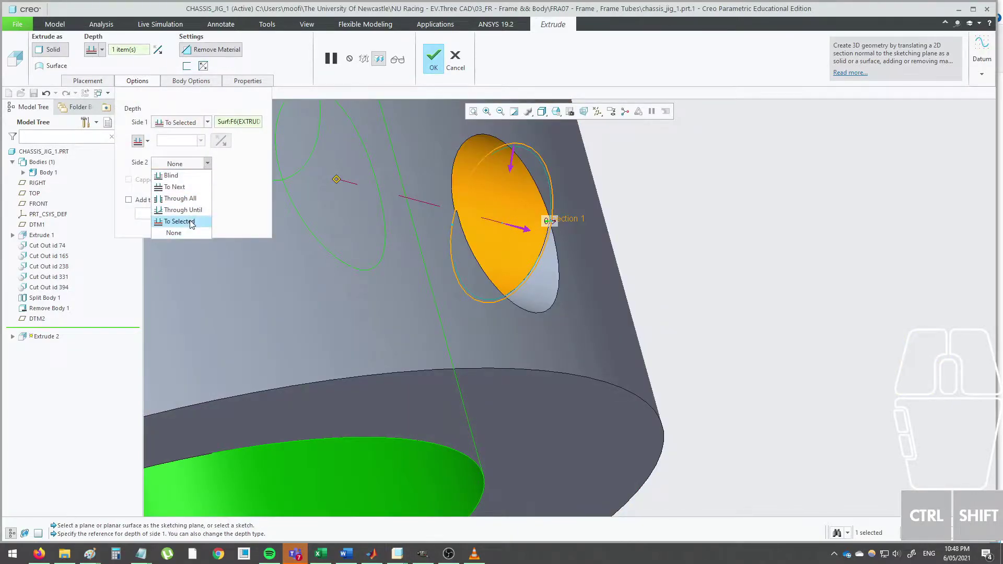
pyautogui.click(195, 223)
pyautogui.click(609, 326)
pyautogui.middleClick(609, 325)
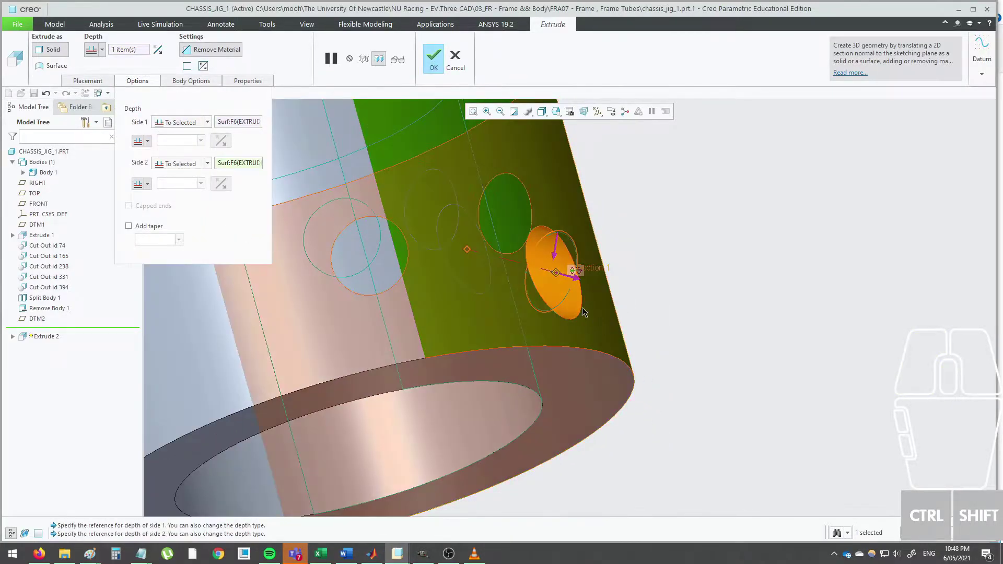
pyautogui.click(436, 66)
pyautogui.click(700, 235)
pyautogui.scroll(3)
pyautogui.middleClick(690, 236)
pyautogui.click(145, 95)
# Measure the new hole's diameter as 26.4 mm.
pyautogui.click(126, 151)
pyautogui.click(522, 264)
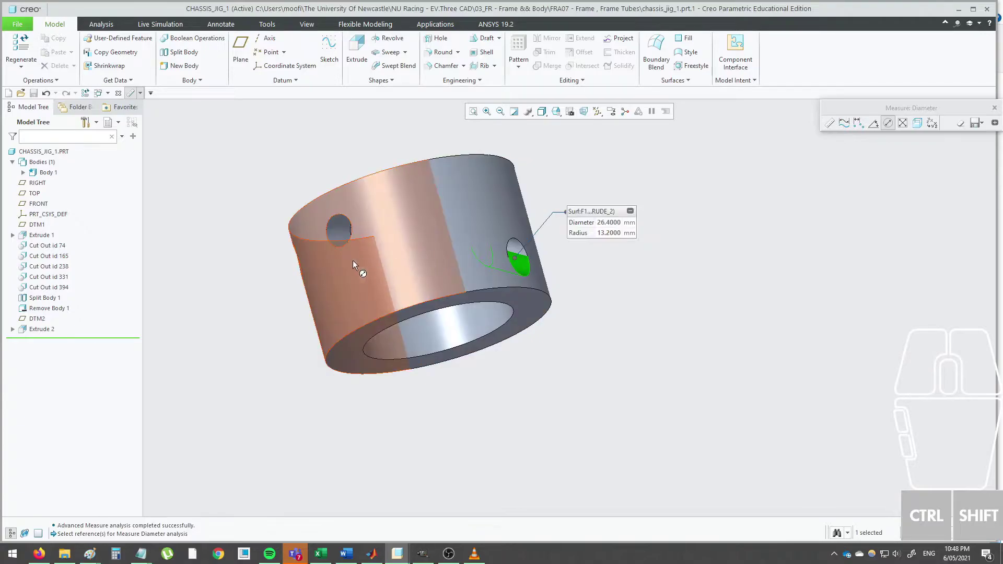
# Measure an existing hole at 25.4 mm diameter and close the measurement.
pyautogui.click(339, 239)
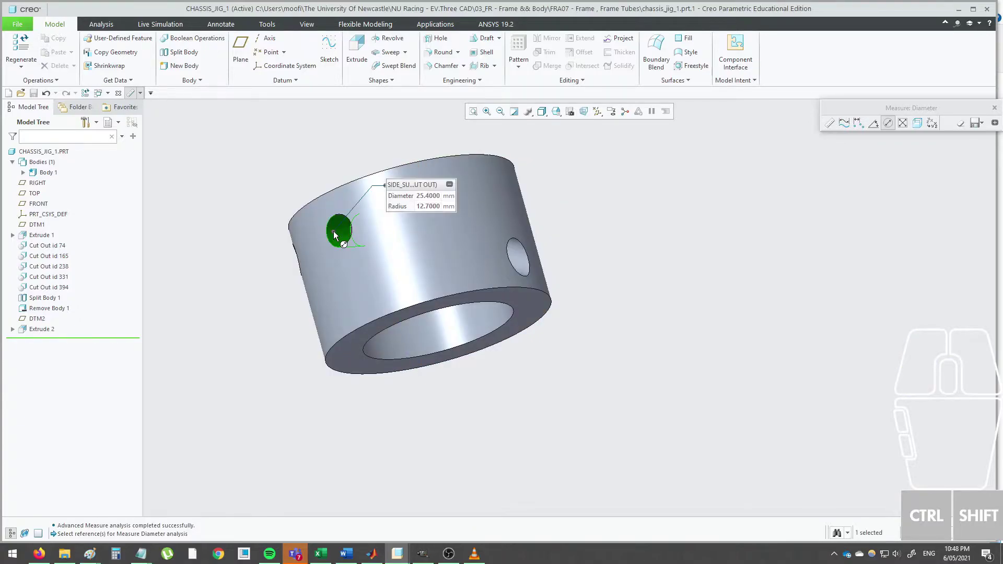
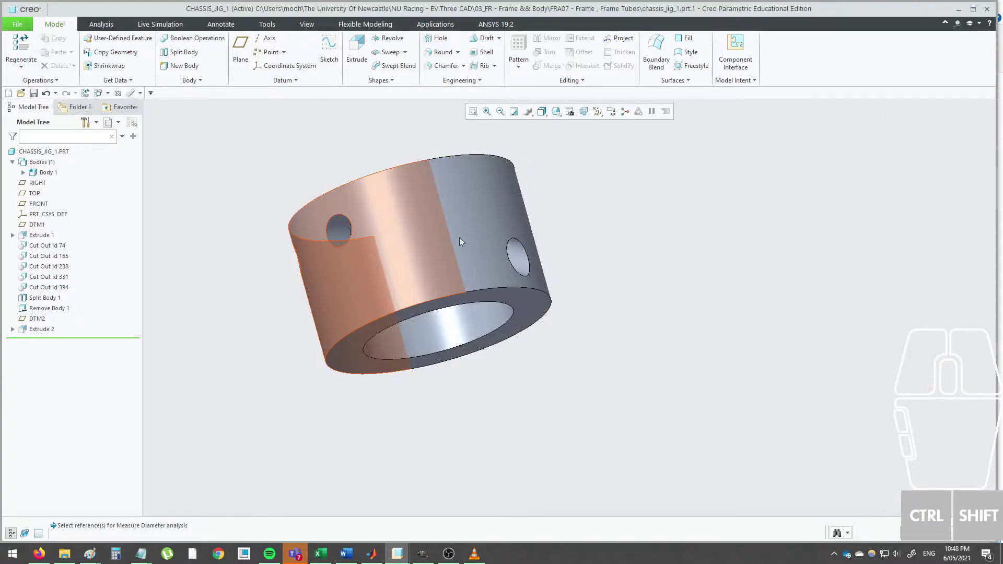
pyautogui.moveTo(462, 239); pyautogui.dragTo(416, 231)
pyautogui.middleClick(600, 264)
pyautogui.click(658, 280)
pyautogui.moveTo(653, 278); pyautogui.dragTo(660, 305)
pyautogui.click(654, 301)
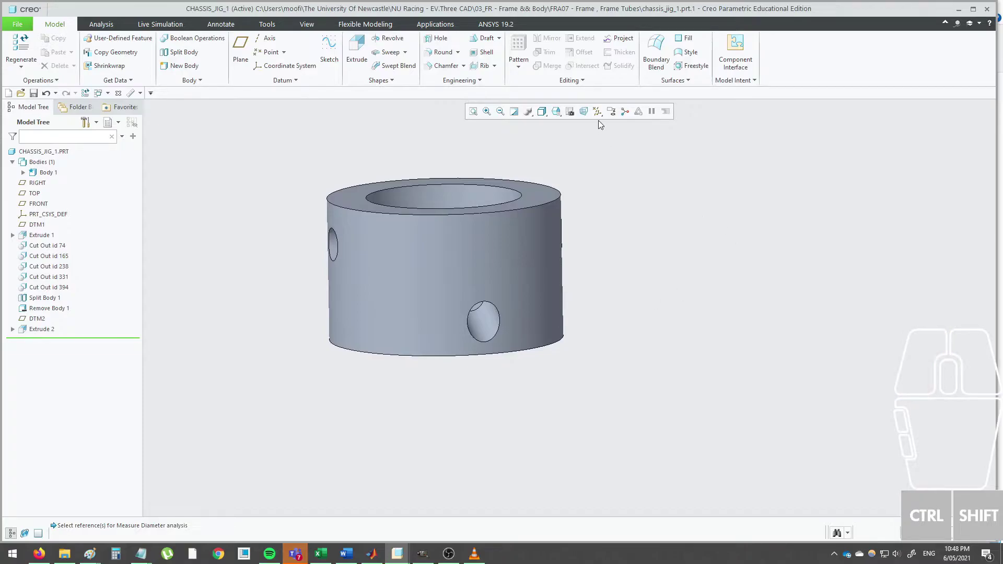
# Orbit the jig to a level view showing its top opening.
pyautogui.moveTo(579, 205); pyautogui.dragTo(592, 209)
pyautogui.middleClick(581, 234)
pyautogui.moveTo(536, 253); pyautogui.dragTo(510, 261)
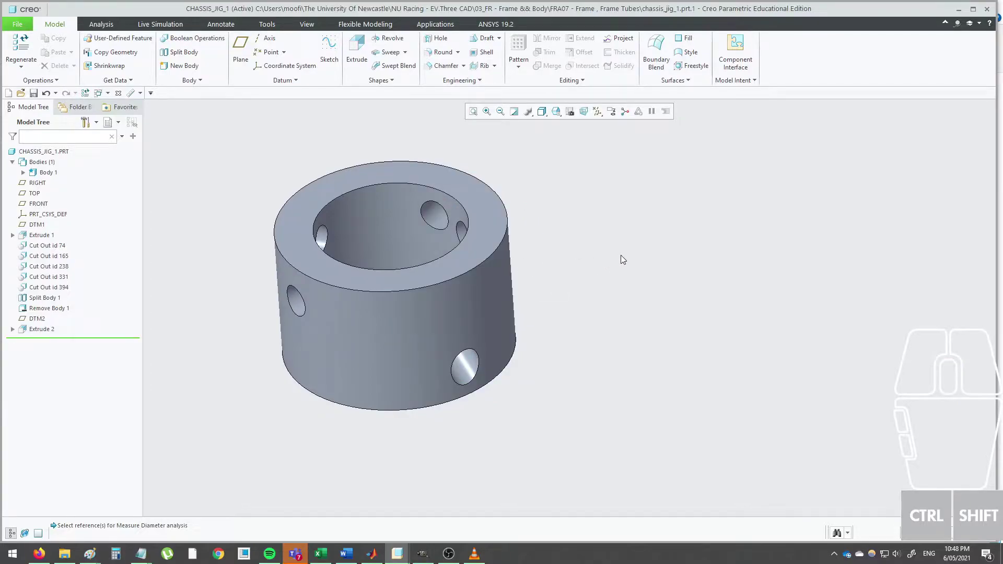
pyautogui.click(626, 258)
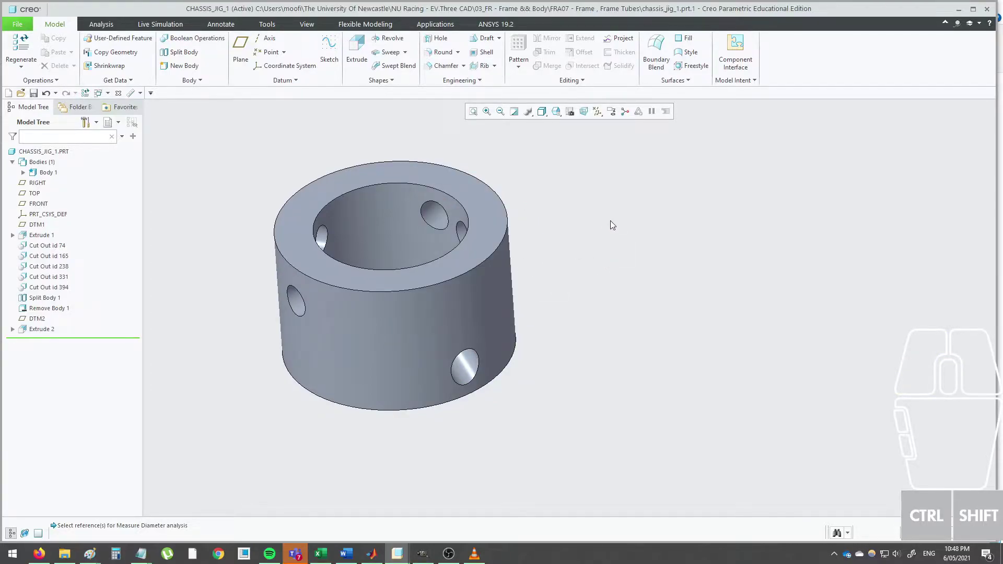
pyautogui.moveTo(618, 223); pyautogui.dragTo(617, 216)
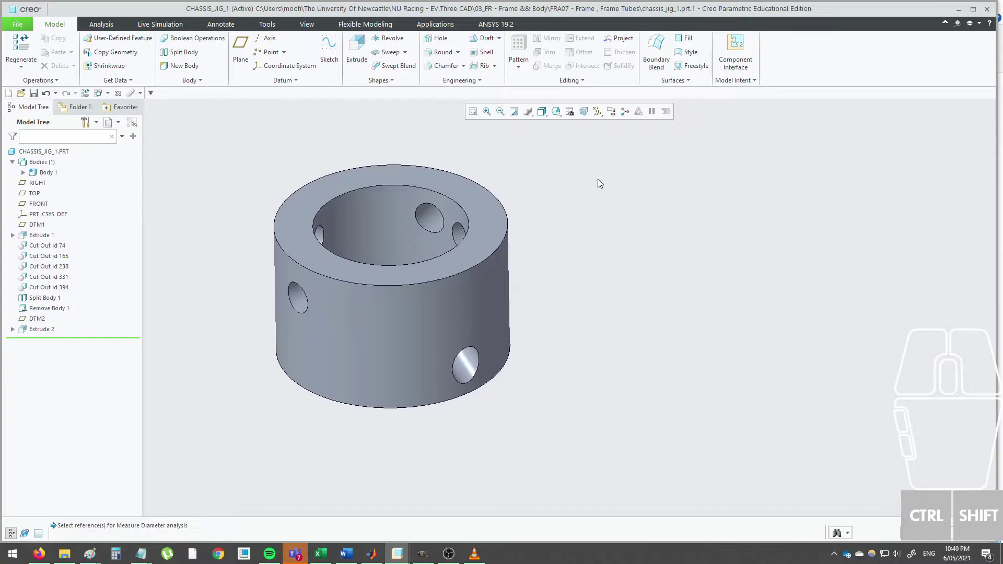
# Show the hole axes and orbit the jig to see them in the bore.
pyautogui.click(601, 116)
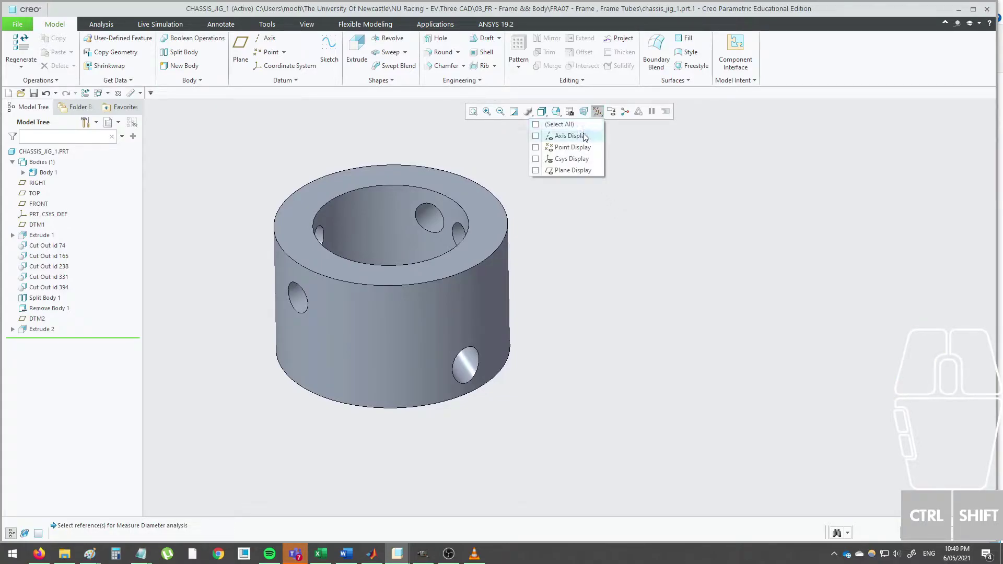
pyautogui.click(588, 136)
pyautogui.click(637, 225)
pyautogui.moveTo(585, 228); pyautogui.dragTo(598, 242)
pyautogui.middleClick(595, 240)
pyautogui.click(584, 275)
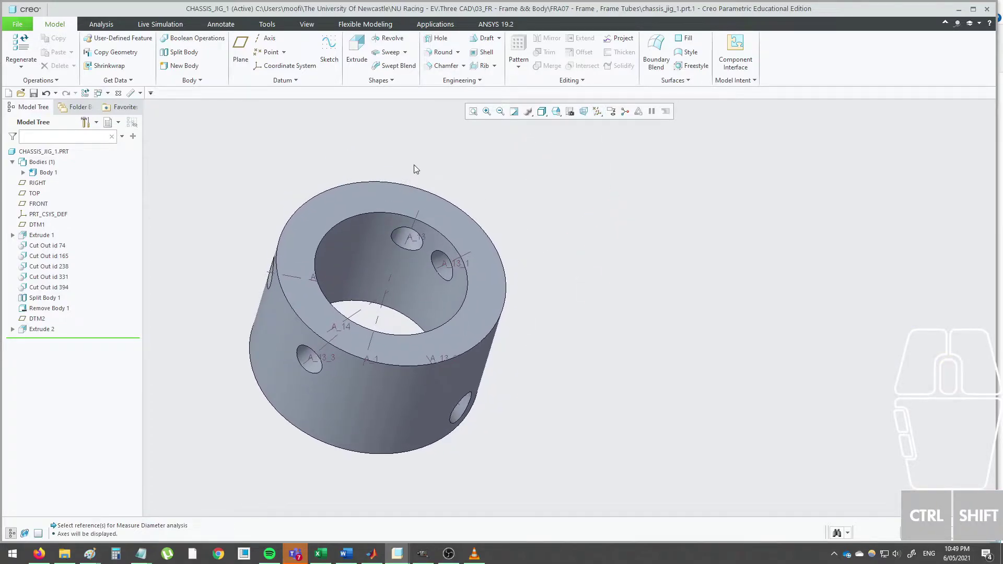
pyautogui.moveTo(460, 259); pyautogui.dragTo(429, 232)
pyautogui.moveTo(321, 143); pyautogui.dragTo(329, 165)
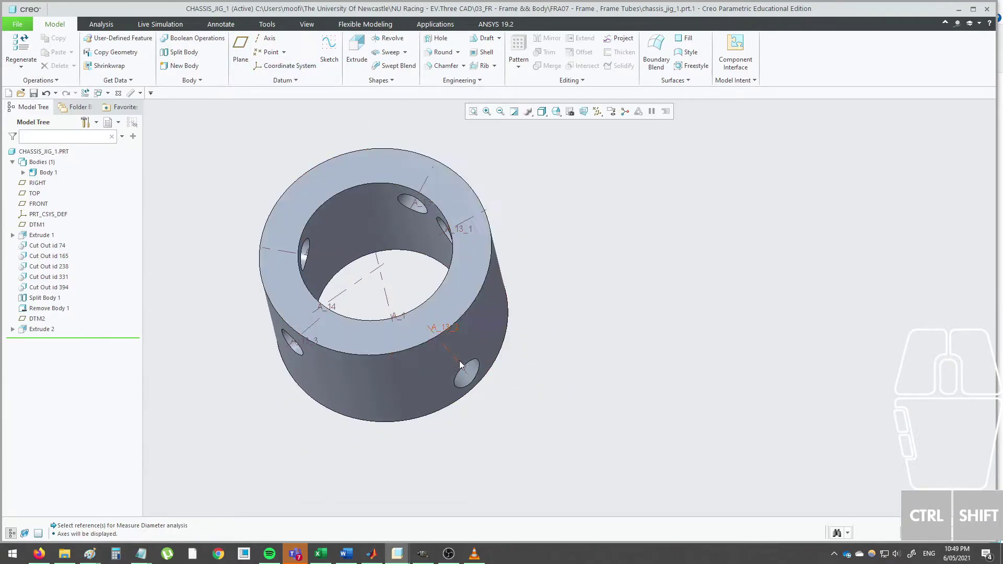
# Create datum planes DTM3 and DTM4 through hole axes of the jig.
pyautogui.click(472, 377)
pyautogui.click(482, 216)
pyautogui.click(623, 261)
pyautogui.click(248, 47)
pyautogui.click(471, 224)
pyautogui.click(459, 359)
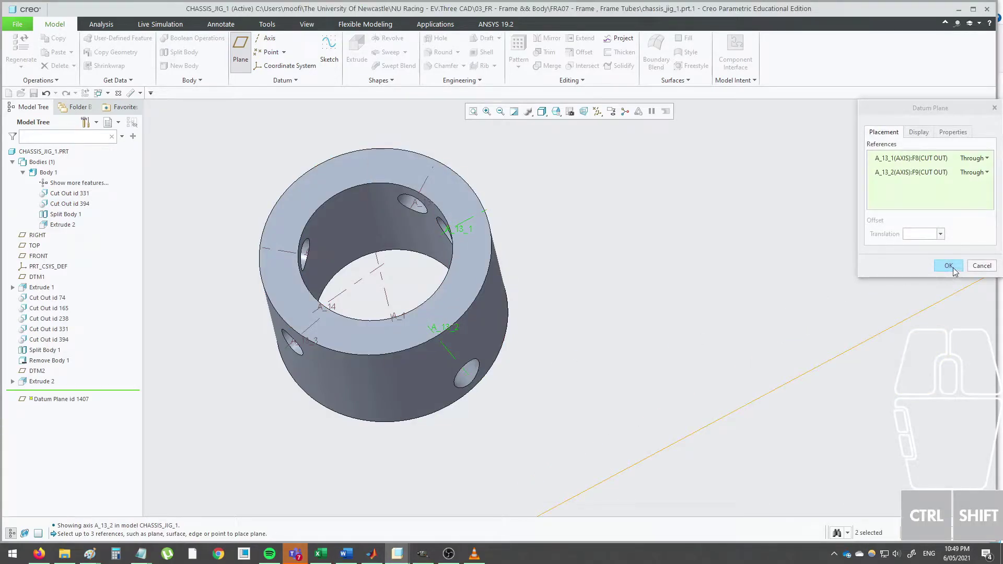
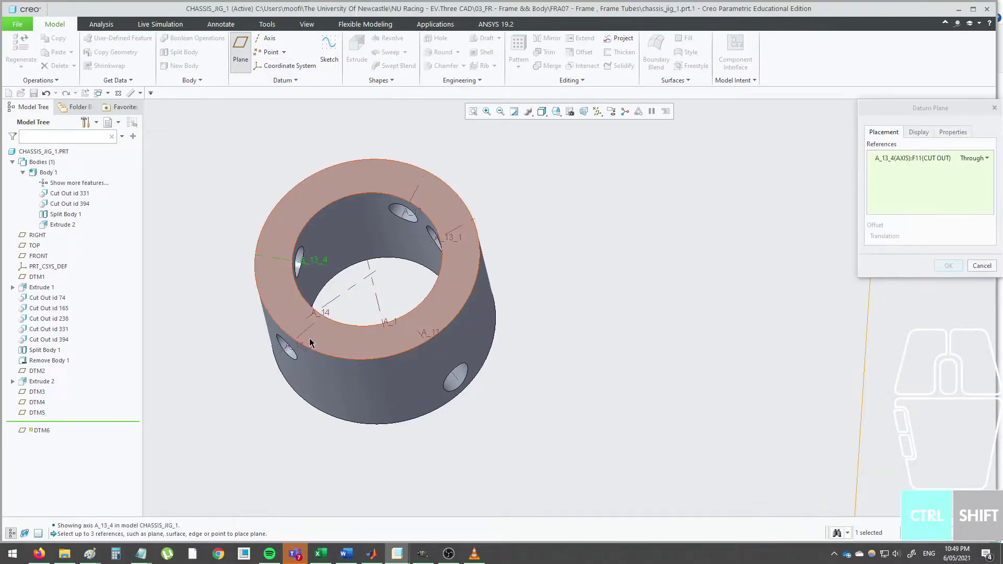
pyautogui.click(306, 338)
# Create datum planes DTM5 to DTM7 through further pairs of hole axes.
pyautogui.click(944, 271)
pyautogui.click(249, 52)
pyautogui.click(317, 329)
pyautogui.click(427, 338)
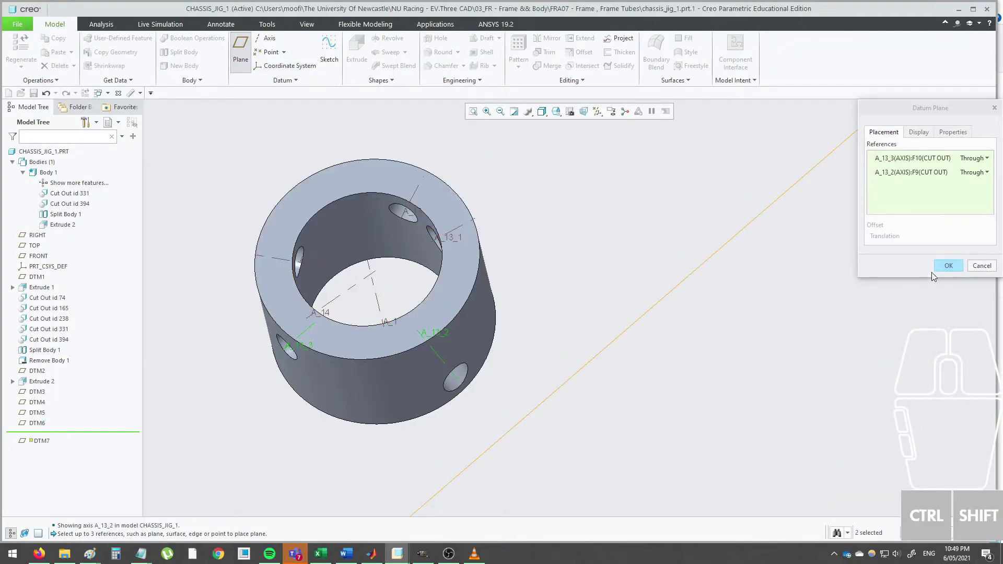
pyautogui.click(944, 271)
pyautogui.middleClick(673, 239)
pyautogui.click(781, 231)
pyautogui.middleClick(647, 255)
pyautogui.moveTo(688, 269); pyautogui.dragTo(622, 245)
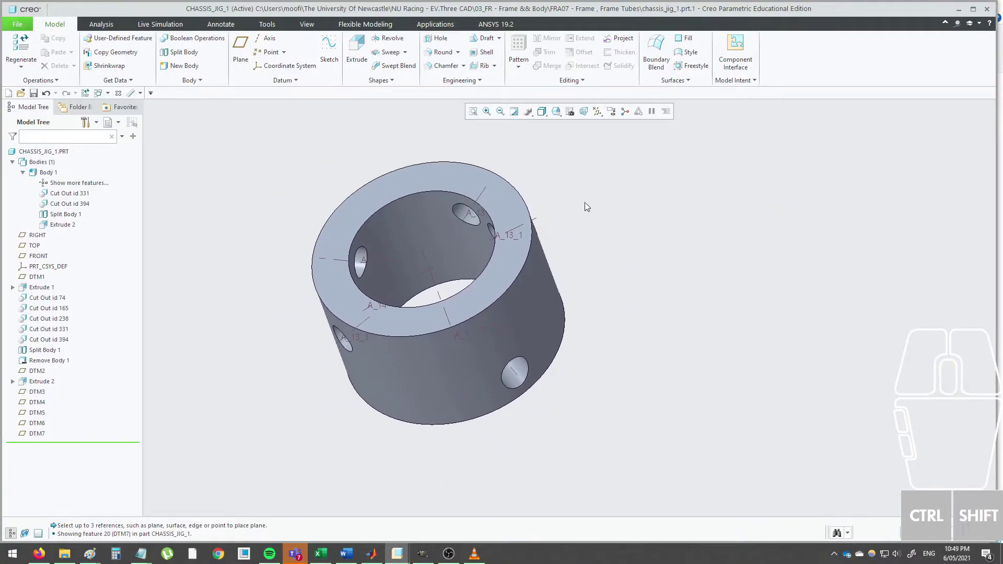
pyautogui.click(599, 120)
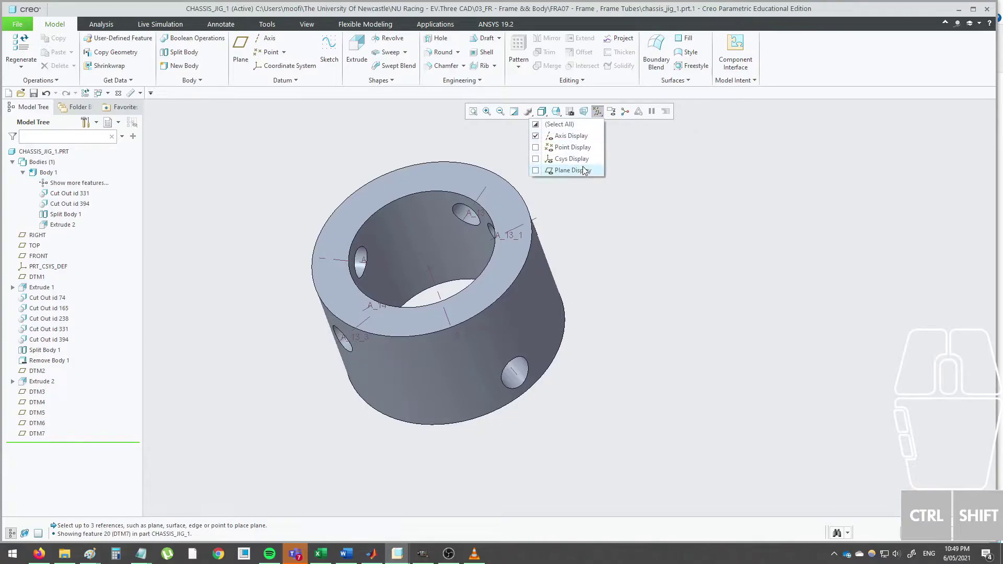
# Hide the hole axes and datum planes, leaving only the jig ring displayed.
pyautogui.click(587, 171)
pyautogui.scroll(3)
pyautogui.click(668, 260)
pyautogui.middleClick(665, 259)
pyautogui.moveTo(616, 258); pyautogui.dragTo(631, 255)
pyautogui.scroll(-3)
pyautogui.moveTo(556, 267); pyautogui.dragTo(593, 240)
pyautogui.scroll(3)
# Adjust the datum display filter and begin a Split Body feature on the jig.
pyautogui.click(599, 114)
pyautogui.click(598, 138)
pyautogui.click(592, 172)
pyautogui.click(675, 192)
pyautogui.scroll(3)
pyautogui.middleClick(670, 200)
pyautogui.click(650, 225)
pyautogui.scroll(-3)
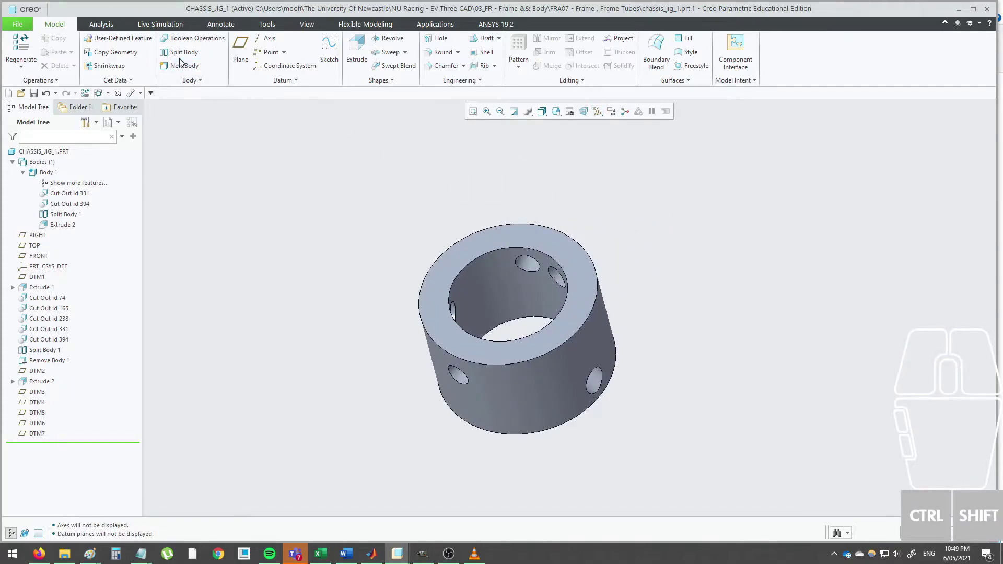
# Begin a Split Body feature on the jig ring with datum plane DTM3 as the splitting object.
pyautogui.click(187, 53)
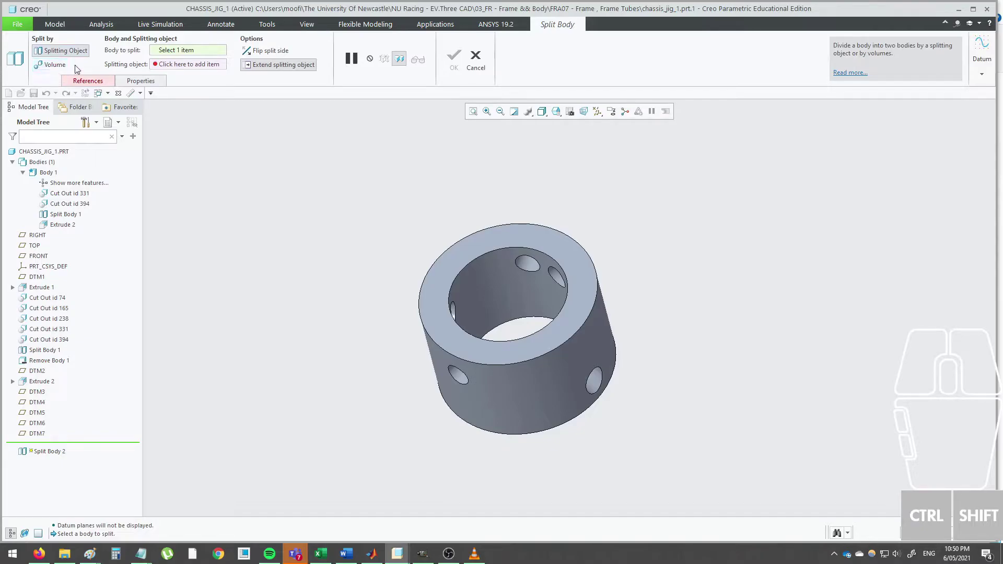
pyautogui.click(71, 56)
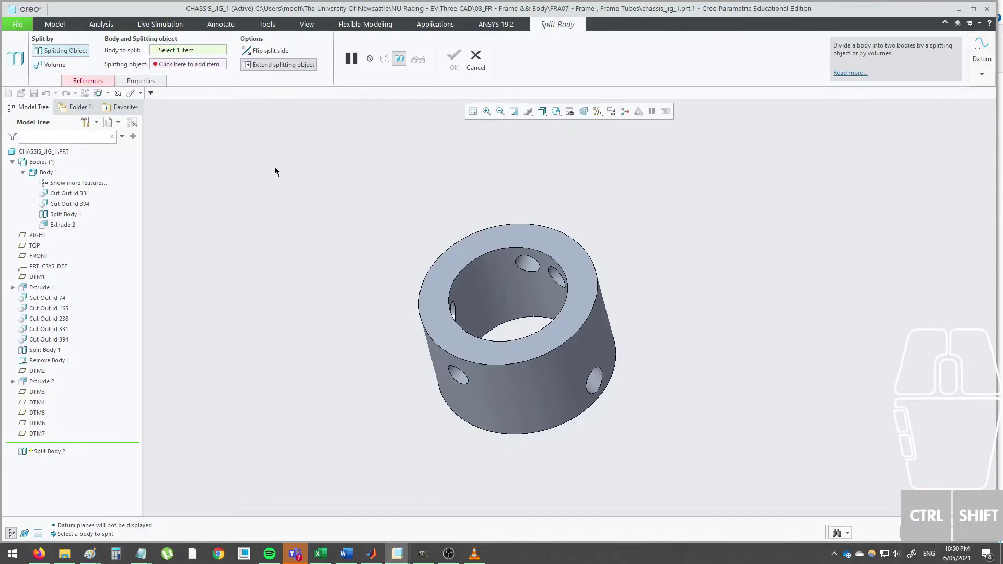
pyautogui.click(500, 241)
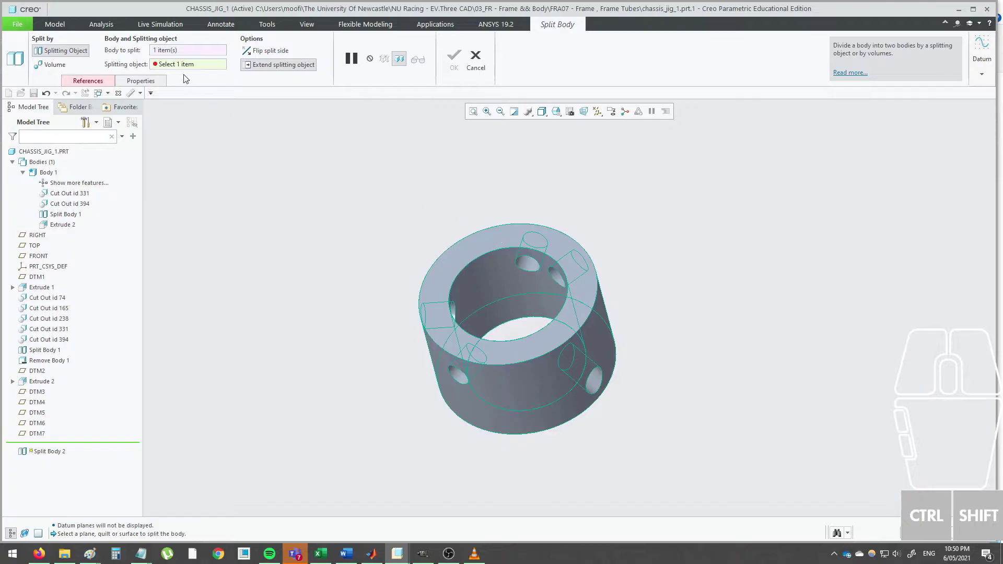
pyautogui.click(181, 69)
pyautogui.click(32, 395)
# Inspect the split preview and confirm Split Body 2, dividing the jig into Body 1 and Body 3.
pyautogui.moveTo(438, 328); pyautogui.dragTo(355, 264)
pyautogui.middleClick(420, 284)
pyautogui.scroll(-3)
pyautogui.moveTo(544, 344); pyautogui.dragTo(569, 325)
pyautogui.scroll(-3)
pyautogui.scroll(3)
pyautogui.middleClick(479, 388)
pyautogui.moveTo(671, 357); pyautogui.dragTo(652, 353)
pyautogui.scroll(3)
pyautogui.moveTo(657, 351); pyautogui.dragTo(686, 355)
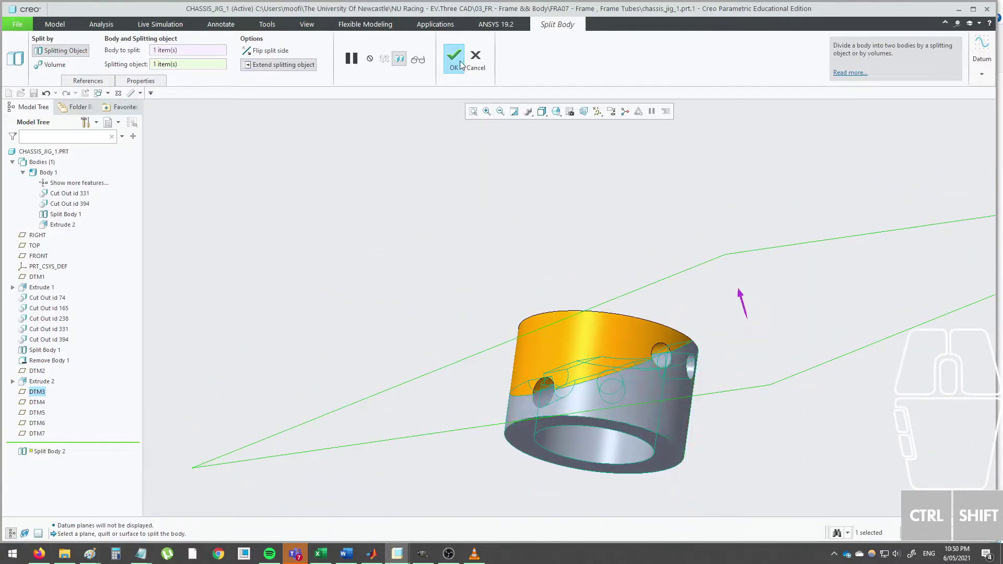
pyautogui.click(459, 61)
pyautogui.click(457, 178)
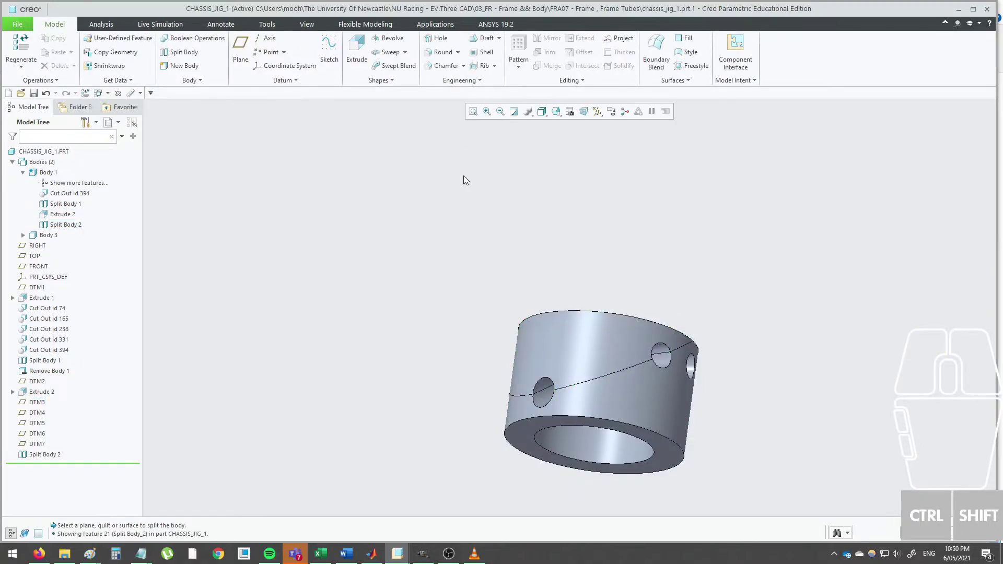
pyautogui.click(405, 165)
pyautogui.scroll(3)
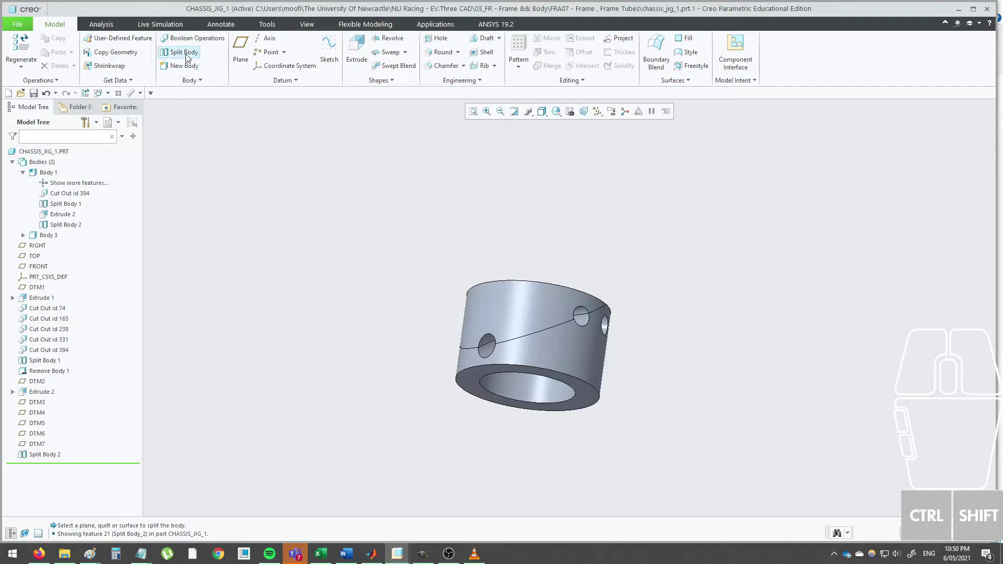
# Begin another Split Body using datum plane DTM4 as the splitting object.
pyautogui.click(190, 56)
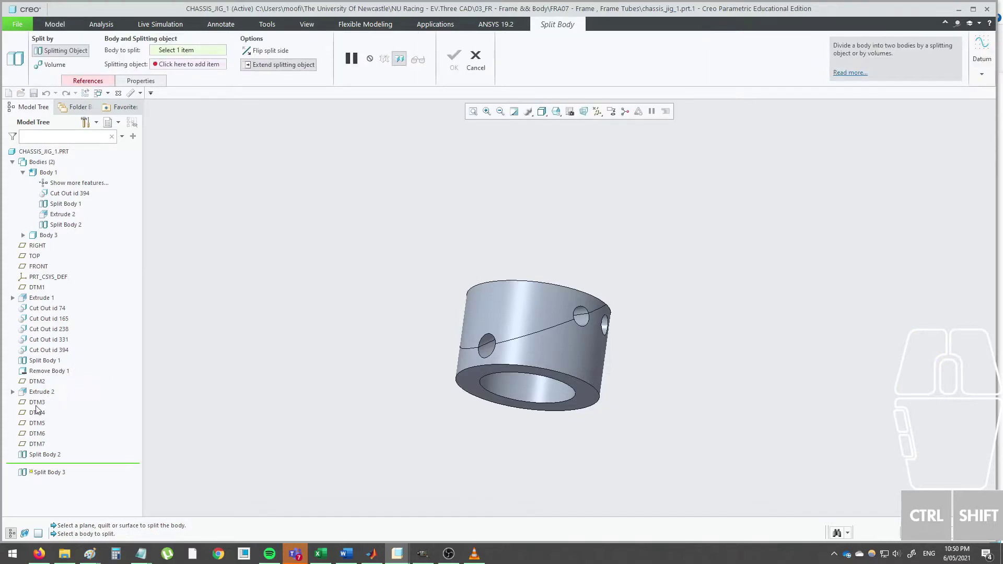
pyautogui.click(190, 67)
pyautogui.click(41, 419)
pyautogui.click(187, 52)
pyautogui.scroll(3)
# Check the DTM4 split preview from several angles and confirm Split Body 3.
pyautogui.moveTo(374, 227); pyautogui.dragTo(460, 244)
pyautogui.middleClick(451, 256)
pyautogui.click(475, 276)
pyautogui.click(403, 311)
pyautogui.moveTo(405, 334); pyautogui.dragTo(435, 334)
pyautogui.middleClick(368, 302)
pyautogui.moveTo(444, 317); pyautogui.dragTo(425, 298)
pyautogui.moveTo(454, 279); pyautogui.dragTo(304, 287)
pyautogui.scroll(-3)
pyautogui.scroll(-3)
pyautogui.scroll(-3)
pyautogui.scroll(3)
pyautogui.scroll(-3)
pyautogui.scroll(3)
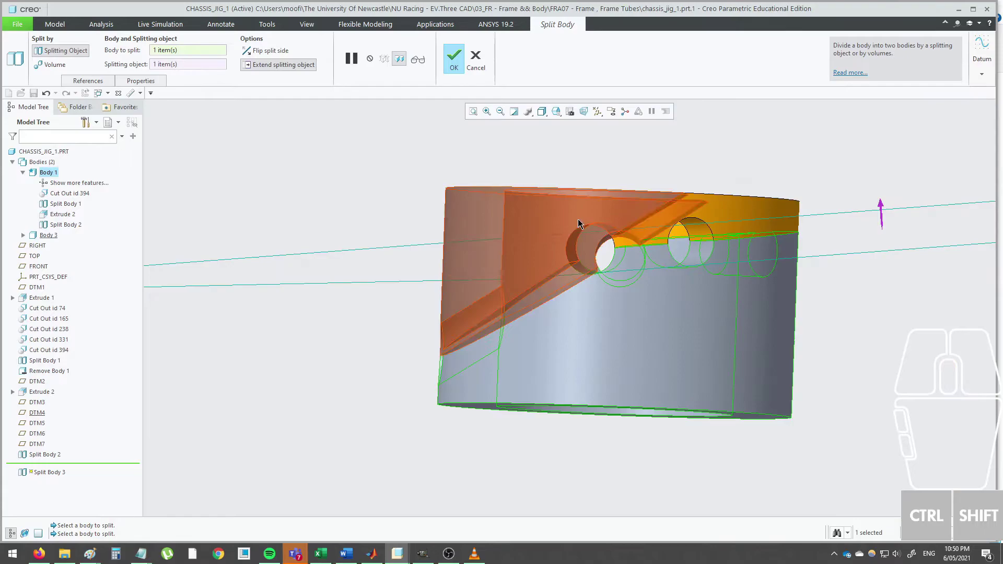
pyautogui.click(583, 215)
pyautogui.scroll(3)
pyautogui.moveTo(556, 219); pyautogui.dragTo(550, 234)
pyautogui.click(609, 289)
pyautogui.scroll(-3)
pyautogui.middleClick(603, 266)
pyautogui.scroll(-3)
pyautogui.scroll(3)
pyautogui.click(461, 62)
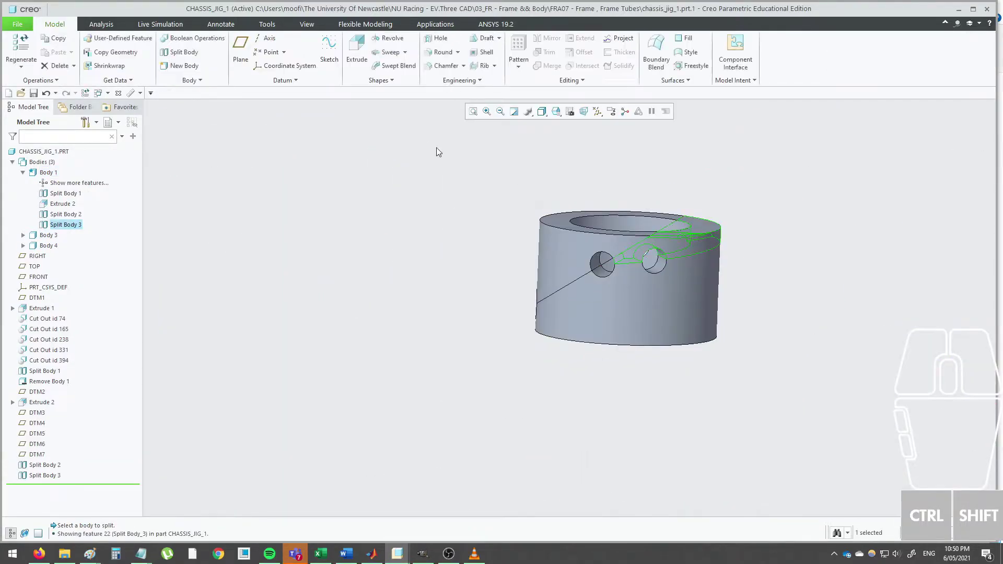
pyautogui.click(429, 180)
# Begin Split Body 4 with the next datum plane as splitting object and Body 1 as the body to split.
pyautogui.click(191, 57)
pyautogui.click(187, 68)
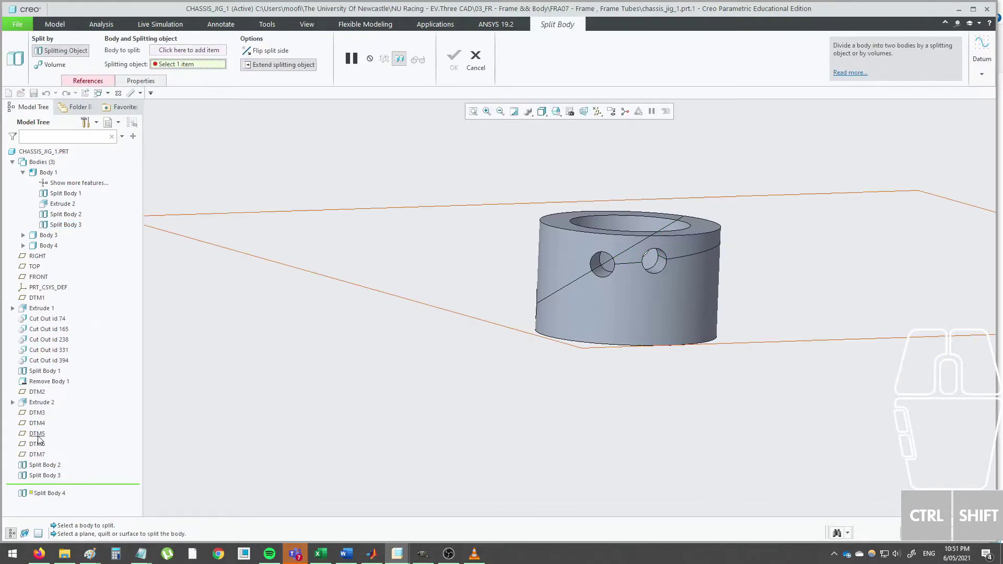
pyautogui.click(42, 439)
pyautogui.click(195, 52)
pyautogui.middleClick(467, 251)
# Inspect the preview and confirm Split Body 4, leaving four bodies in the jig part.
pyautogui.moveTo(420, 283); pyautogui.dragTo(364, 286)
pyautogui.click(556, 317)
pyautogui.scroll(-3)
pyautogui.moveTo(547, 314); pyautogui.dragTo(475, 314)
pyautogui.moveTo(616, 324); pyautogui.dragTo(577, 322)
pyautogui.moveTo(589, 324); pyautogui.dragTo(622, 330)
pyautogui.click(532, 229)
pyautogui.moveTo(540, 230); pyautogui.dragTo(490, 227)
pyautogui.click(704, 225)
pyautogui.moveTo(622, 285); pyautogui.dragTo(595, 278)
pyautogui.click(631, 299)
pyautogui.scroll(3)
pyautogui.moveTo(683, 314); pyautogui.dragTo(405, 316)
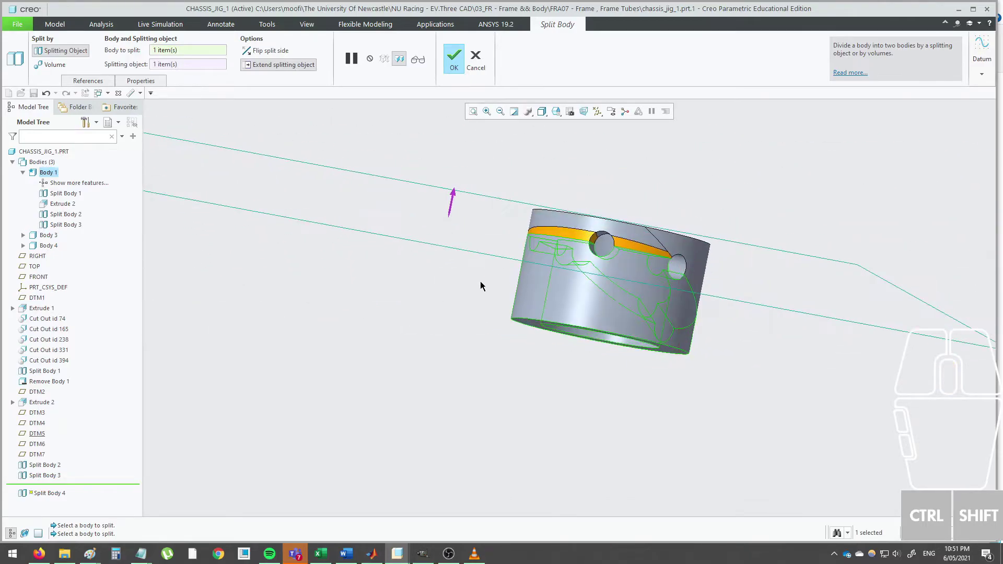
pyautogui.click(458, 74)
pyautogui.click(371, 202)
pyautogui.click(179, 61)
pyautogui.click(184, 69)
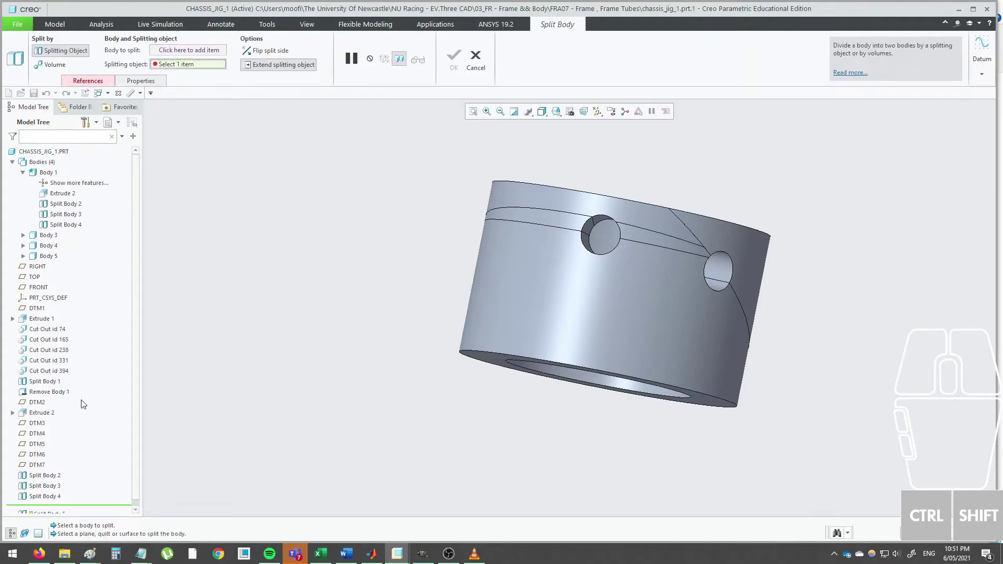
# Split Body 1 along the next datum plane and confirm, giving a fifth body.
pyautogui.click(43, 456)
pyautogui.click(199, 53)
pyautogui.scroll(3)
pyautogui.moveTo(410, 241); pyautogui.dragTo(364, 227)
pyautogui.click(488, 254)
pyautogui.moveTo(502, 258); pyautogui.dragTo(520, 257)
pyautogui.scroll(-3)
pyautogui.middleClick(523, 239)
pyautogui.click(458, 59)
pyautogui.click(297, 221)
# Split Body 1 along the last datum plane and confirm, so CHASSIS_JIG_1 holds six bodies.
pyautogui.click(190, 58)
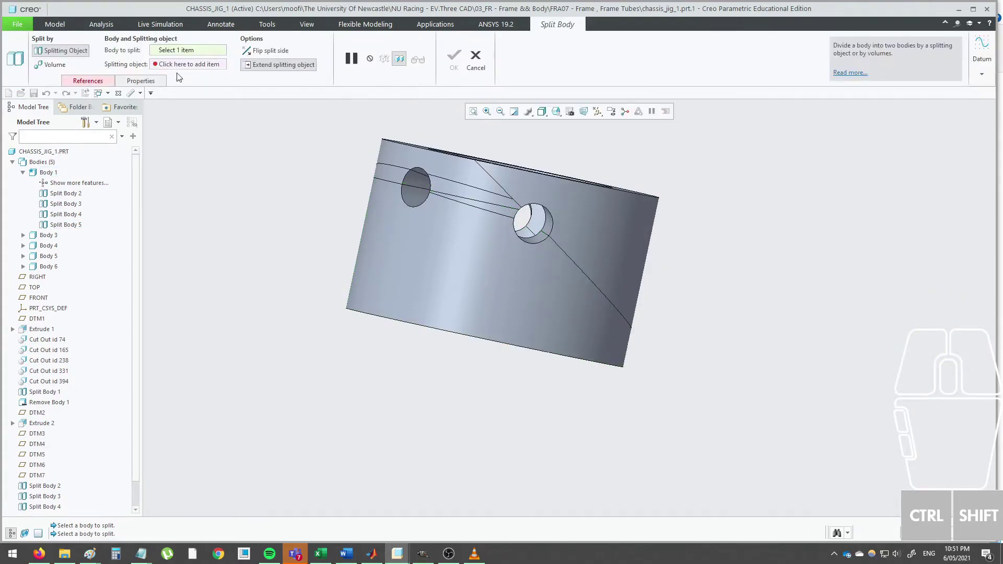
pyautogui.click(182, 69)
pyautogui.click(41, 478)
pyautogui.click(191, 53)
pyautogui.click(540, 224)
pyautogui.moveTo(524, 237); pyautogui.dragTo(494, 211)
pyautogui.click(463, 60)
pyautogui.click(391, 187)
pyautogui.scroll(3)
pyautogui.middleClick(393, 186)
pyautogui.moveTo(341, 219); pyautogui.dragTo(377, 210)
pyautogui.scroll(-3)
pyautogui.moveTo(399, 254); pyautogui.dragTo(393, 266)
pyautogui.scroll(3)
pyautogui.moveTo(390, 273); pyautogui.dragTo(387, 276)
pyautogui.click(542, 290)
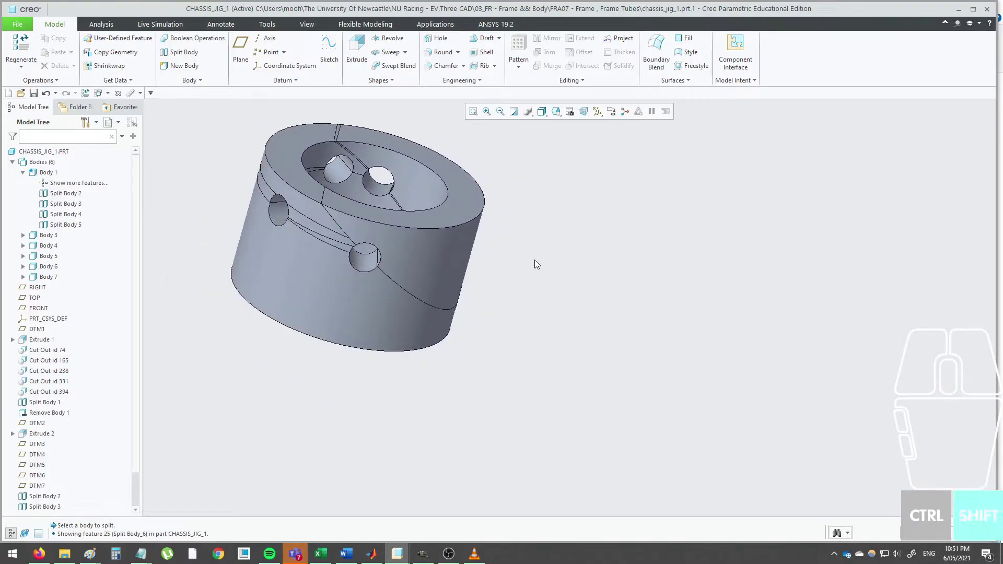
# Collapse the expanded body entries in the Model Tree of the split jig.
pyautogui.moveTo(546, 267); pyautogui.dragTo(573, 277)
pyautogui.click(27, 174)
pyautogui.click(44, 178)
pyautogui.click(212, 202)
pyautogui.click(54, 176)
pyautogui.click(52, 216)
pyautogui.click(71, 183)
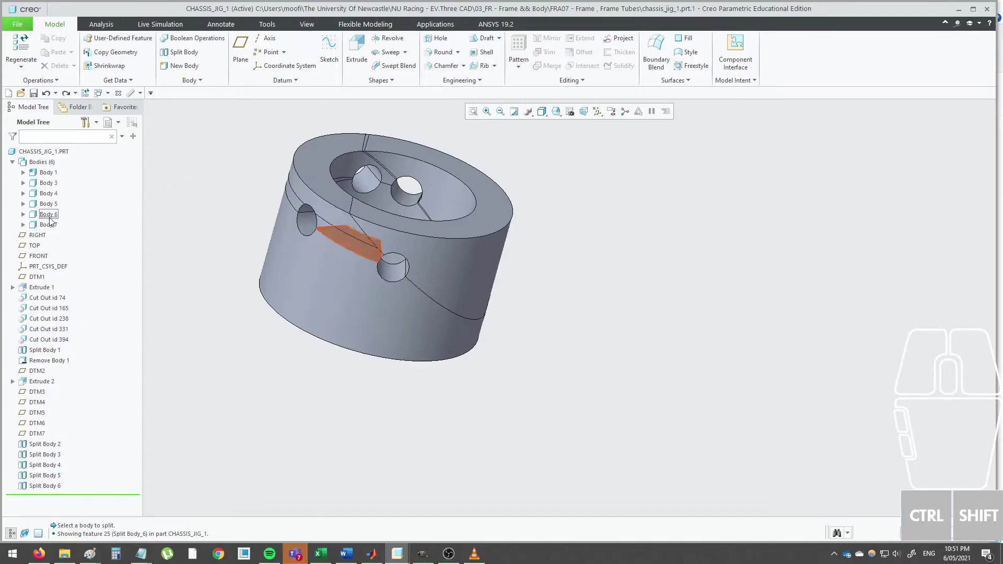
# Hide bodies 3 to 7 so only Body 1, the lower jig half, stays visible.
pyautogui.click(51, 175)
pyautogui.click(48, 231)
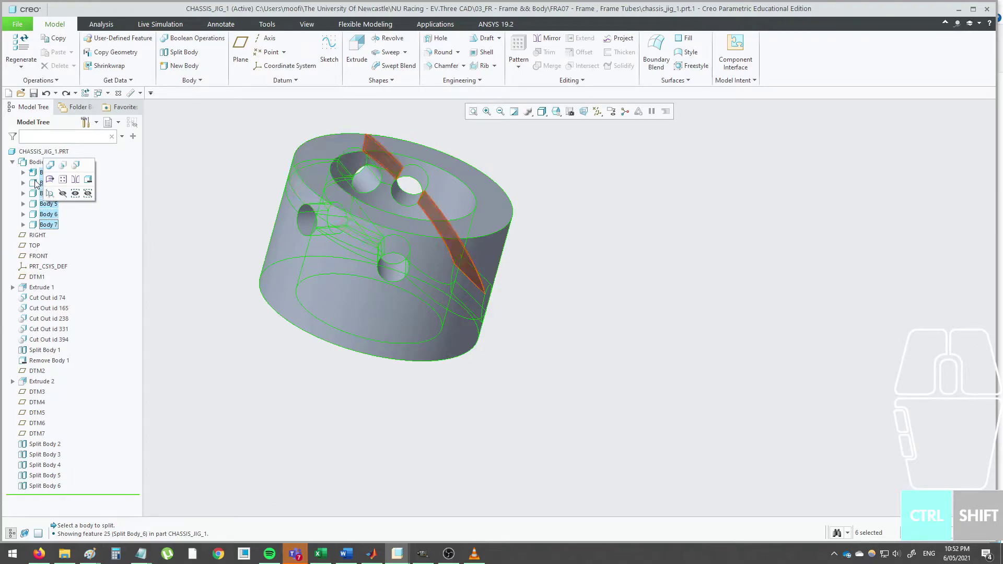
pyautogui.click(40, 174)
pyautogui.rightClick(55, 184)
pyautogui.click(72, 167)
pyautogui.click(222, 163)
# Orbit and pan along Body 1 to inspect its clearance notches.
pyautogui.moveTo(351, 226); pyautogui.dragTo(322, 218)
pyautogui.middleClick(364, 229)
pyautogui.moveTo(421, 253); pyautogui.dragTo(447, 228)
pyautogui.middleClick(401, 209)
pyautogui.moveTo(451, 226); pyautogui.dragTo(499, 229)
pyautogui.scroll(-3)
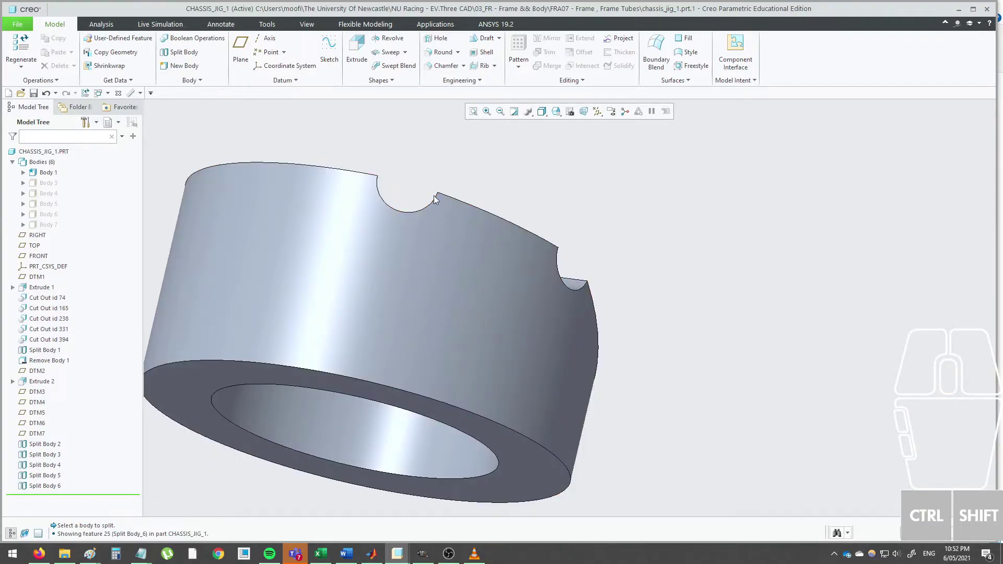
pyautogui.scroll(3)
pyautogui.moveTo(428, 176); pyautogui.dragTo(372, 169)
pyautogui.moveTo(502, 235); pyautogui.dragTo(426, 185)
pyautogui.scroll(-3)
pyautogui.scroll(3)
pyautogui.moveTo(644, 216); pyautogui.dragTo(567, 199)
pyautogui.moveTo(576, 201); pyautogui.dragTo(564, 198)
pyautogui.moveTo(833, 245); pyautogui.dragTo(640, 225)
pyautogui.moveTo(640, 225); pyautogui.dragTo(658, 230)
pyautogui.middleClick(596, 220)
pyautogui.scroll(-3)
pyautogui.middleClick(609, 230)
pyautogui.scroll(-3)
pyautogui.middleClick(557, 243)
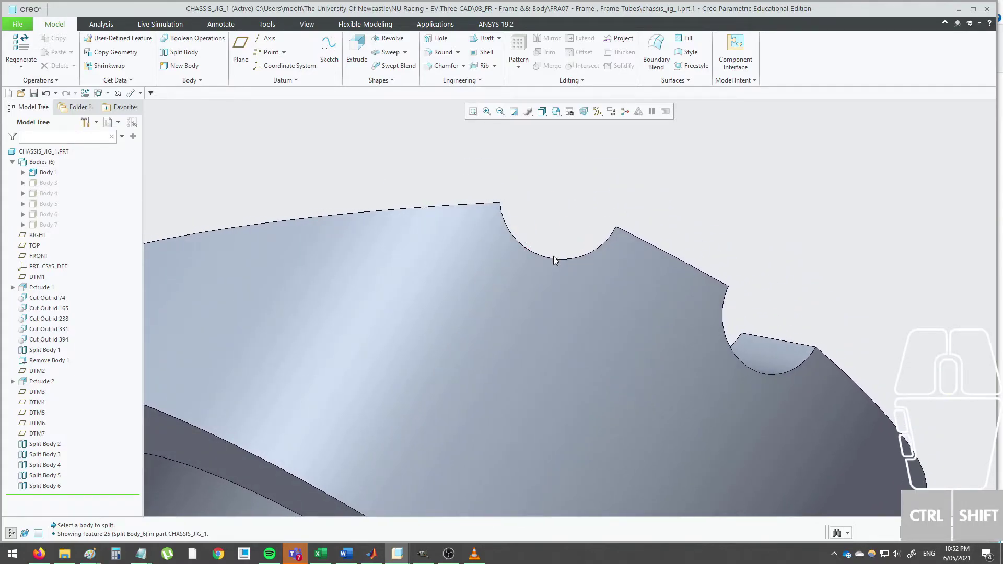
# Expand Body 1's feature list and examine its split and cut faces.
pyautogui.click(558, 262)
pyautogui.click(541, 222)
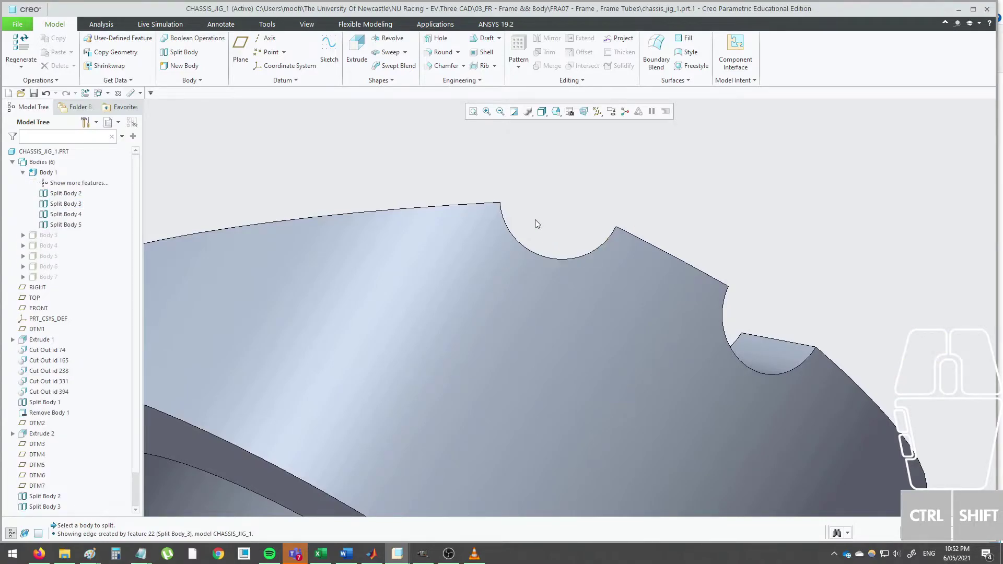
pyautogui.scroll(3)
pyautogui.click(540, 224)
pyautogui.moveTo(511, 221); pyautogui.dragTo(463, 252)
pyautogui.middleClick(469, 256)
pyautogui.moveTo(482, 239); pyautogui.dragTo(499, 250)
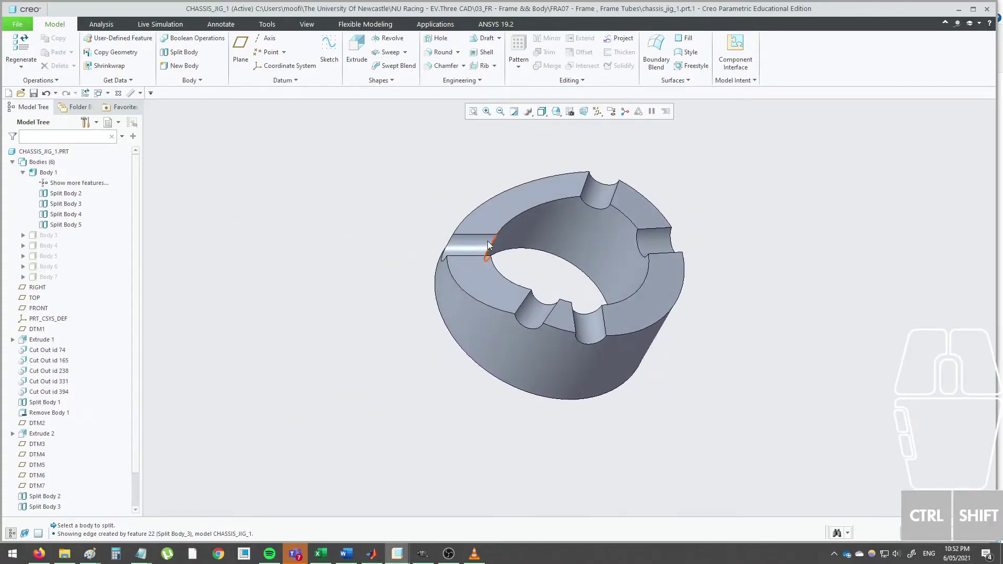
pyautogui.click(481, 236)
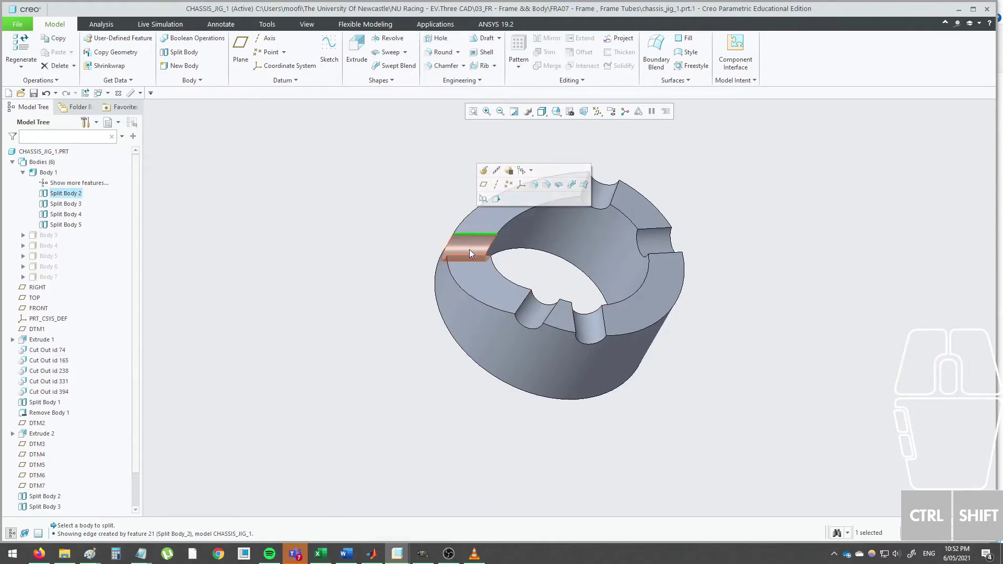
pyautogui.click(380, 252)
pyautogui.moveTo(484, 186); pyautogui.dragTo(570, 154)
pyautogui.moveTo(523, 246); pyautogui.dragTo(530, 233)
pyautogui.scroll(-3)
pyautogui.moveTo(544, 236); pyautogui.dragTo(543, 236)
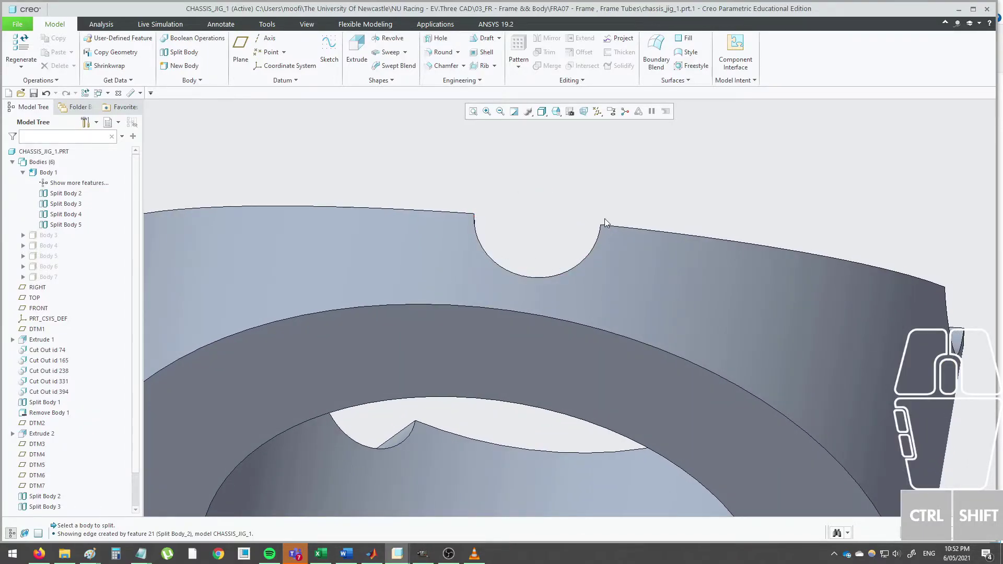
pyautogui.click(601, 209)
pyautogui.scroll(3)
# Round Body 1's notch edges at 3 mm, then select hidden bodies 3–7 in the Model Tree.
pyautogui.scroll(3)
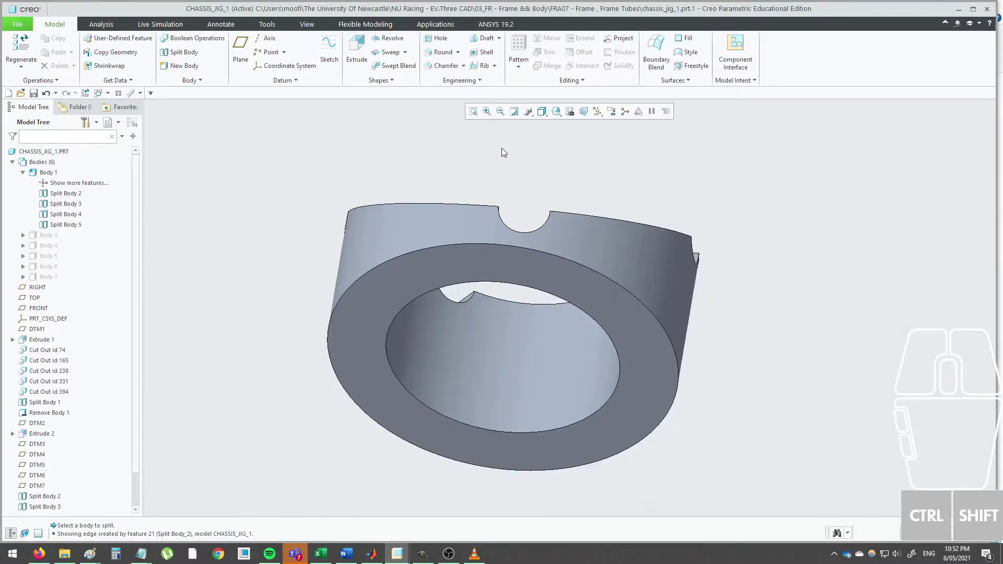
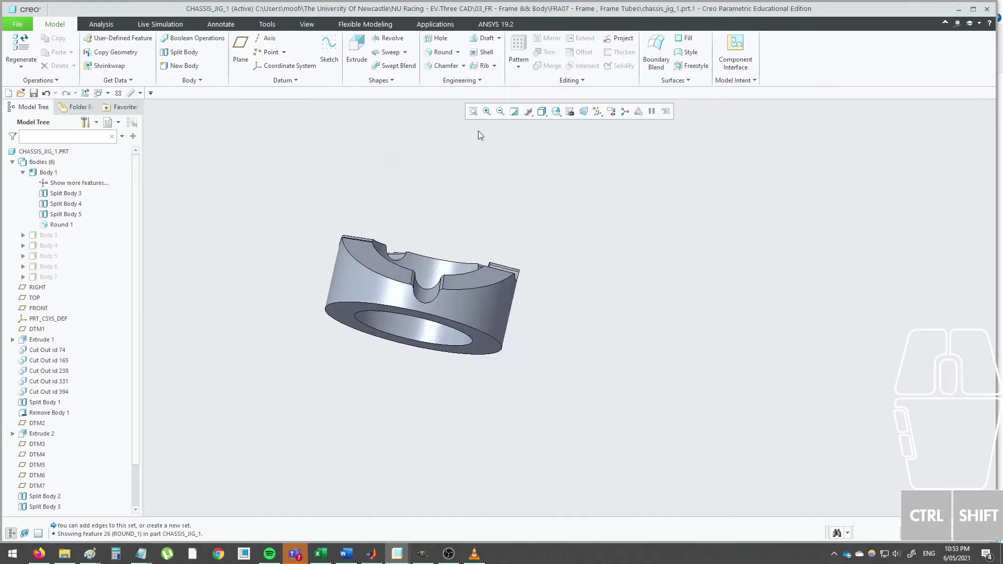
pyautogui.click(27, 177)
pyautogui.click(41, 186)
pyautogui.click(51, 229)
pyautogui.click(68, 198)
# Show bodies 3 to 7 again so all six jig bodies are visible.
pyautogui.click(213, 160)
pyautogui.moveTo(311, 214); pyautogui.dragTo(270, 202)
pyautogui.click(282, 197)
# Remove bodies 3 to 7 with Remove Body 2, keeping only Body 1.
pyautogui.click(195, 84)
pyautogui.click(198, 95)
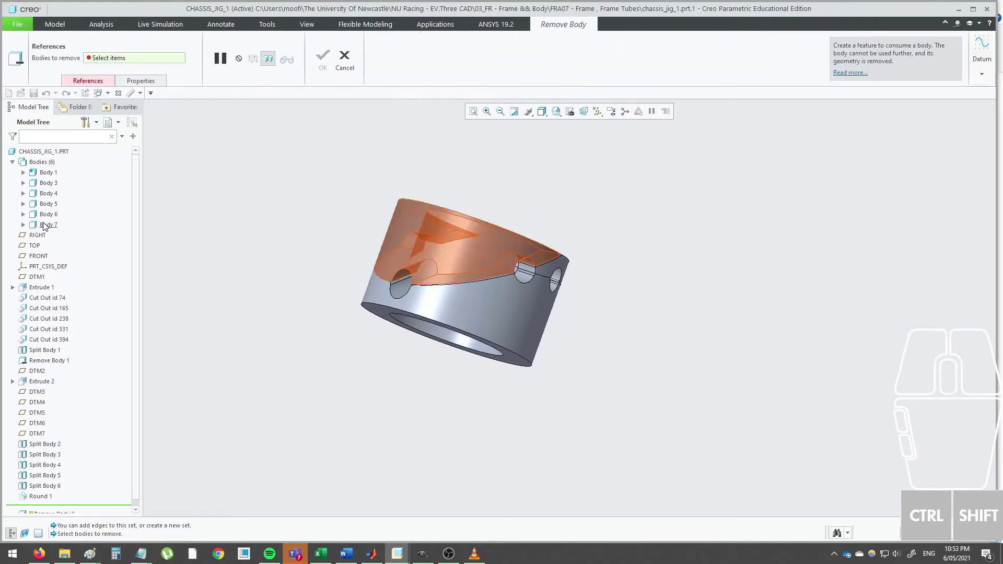
pyautogui.click(46, 219)
pyautogui.click(49, 208)
pyautogui.click(50, 196)
pyautogui.click(50, 188)
pyautogui.click(49, 175)
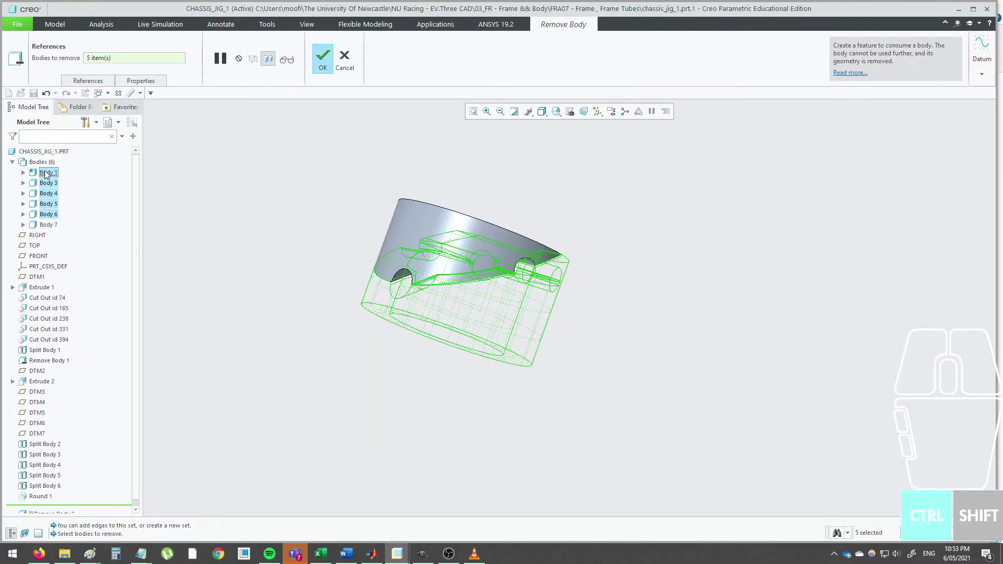
pyautogui.click(52, 178)
pyautogui.click(55, 224)
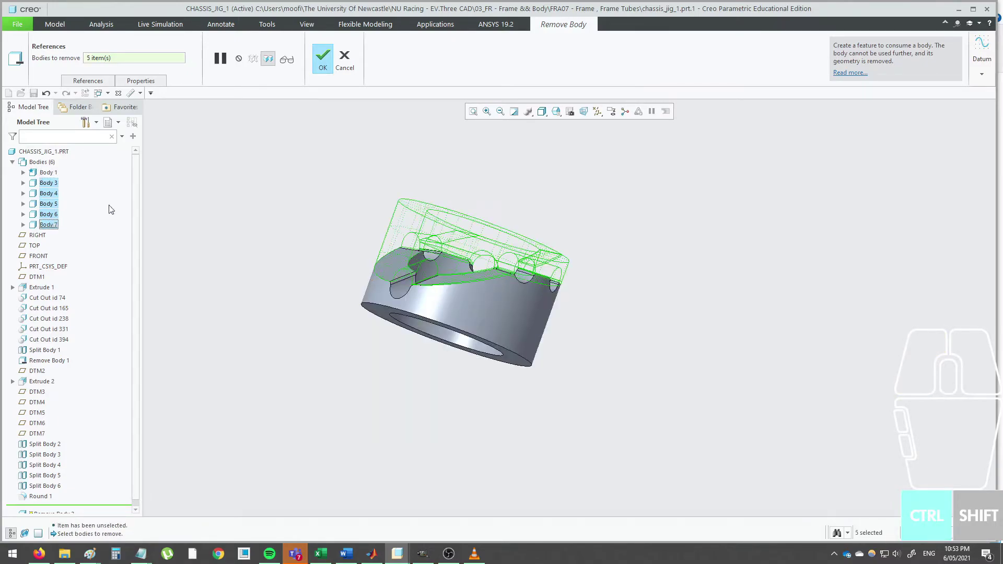
pyautogui.click(327, 64)
# Start saving a copy of the remaining lower half via File > Save As.
pyautogui.click(316, 158)
pyautogui.scroll(-3)
pyautogui.moveTo(461, 282); pyautogui.dragTo(413, 295)
pyautogui.click(704, 303)
pyautogui.click(25, 36)
pyautogui.click(21, 27)
# Save the lower half copy as CHASSIS_JIG_1A.
pyautogui.click(122, 62)
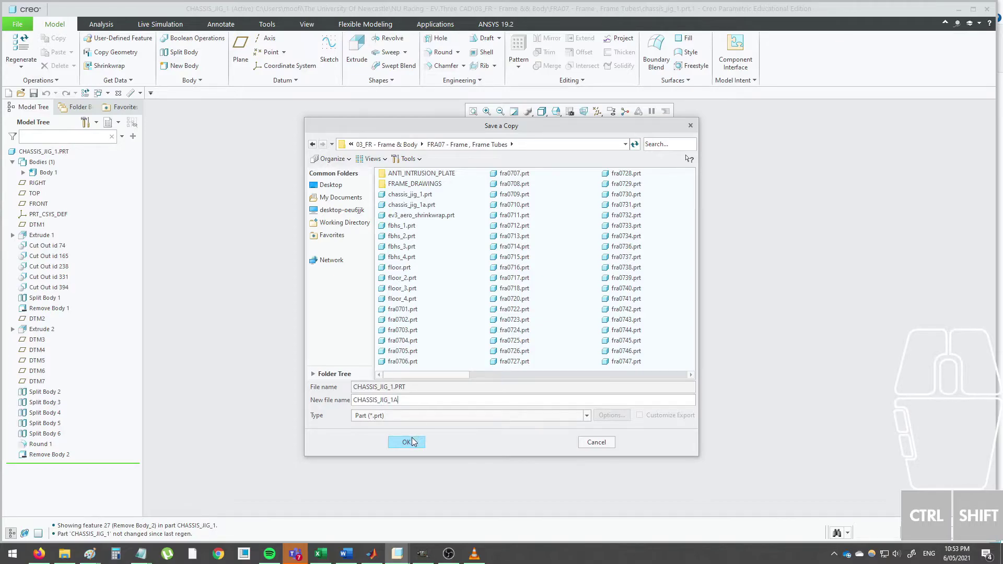
pyautogui.click(421, 444)
pyautogui.click(546, 298)
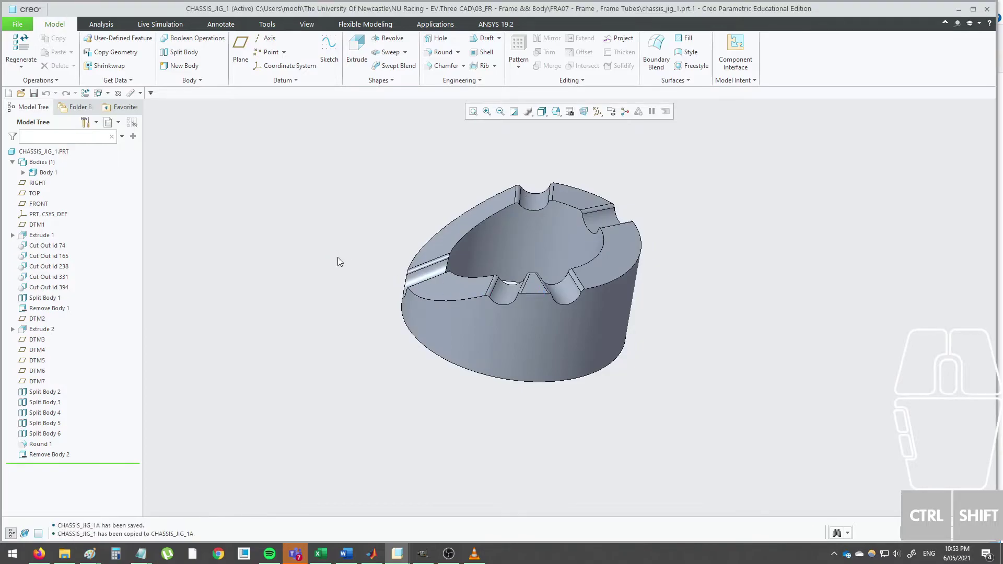
pyautogui.click(342, 260)
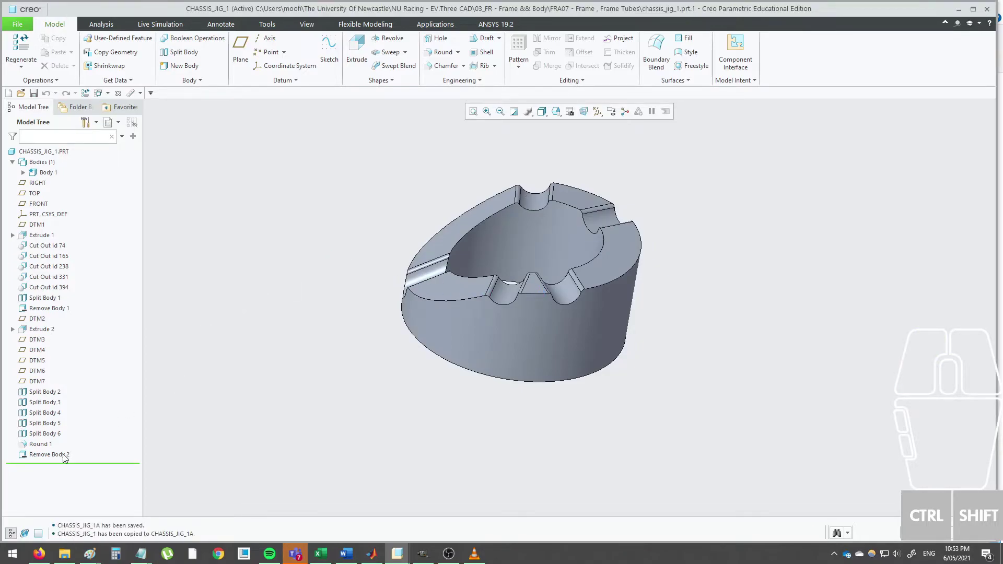
# Suppress Remove Body 2 so the upper bodies return to the part.
pyautogui.click(65, 458)
pyautogui.click(98, 411)
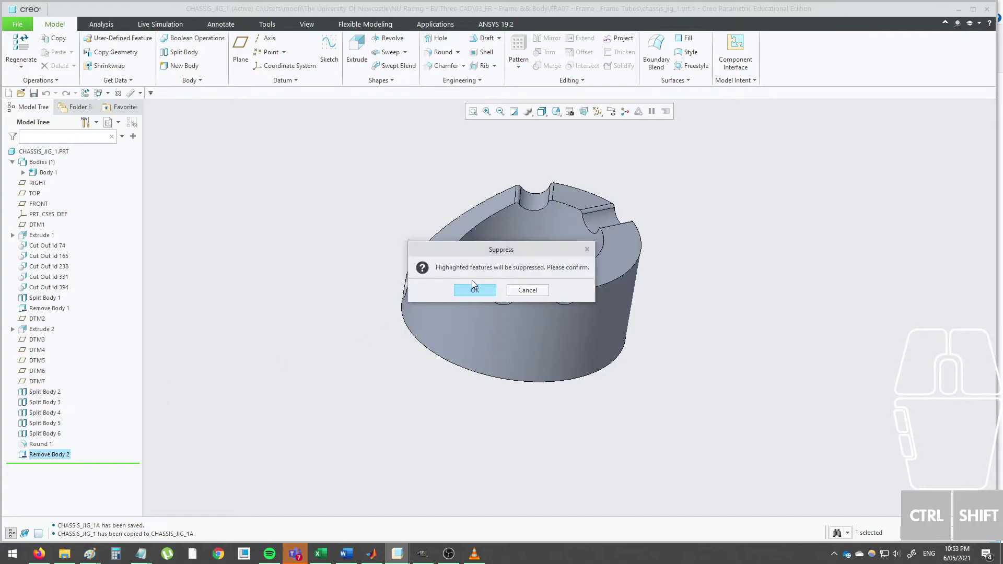
pyautogui.click(487, 290)
pyautogui.click(317, 255)
pyautogui.middleClick(309, 259)
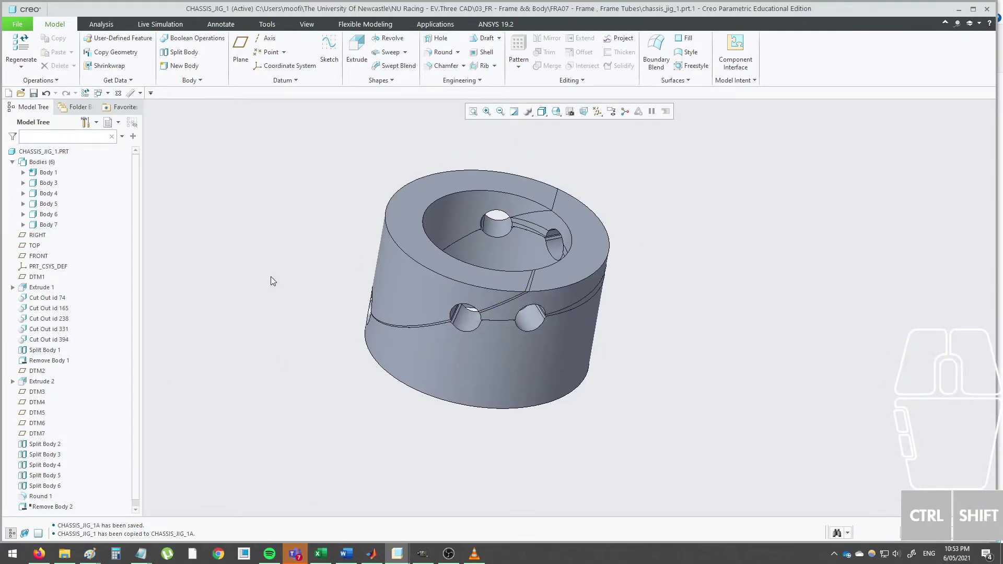
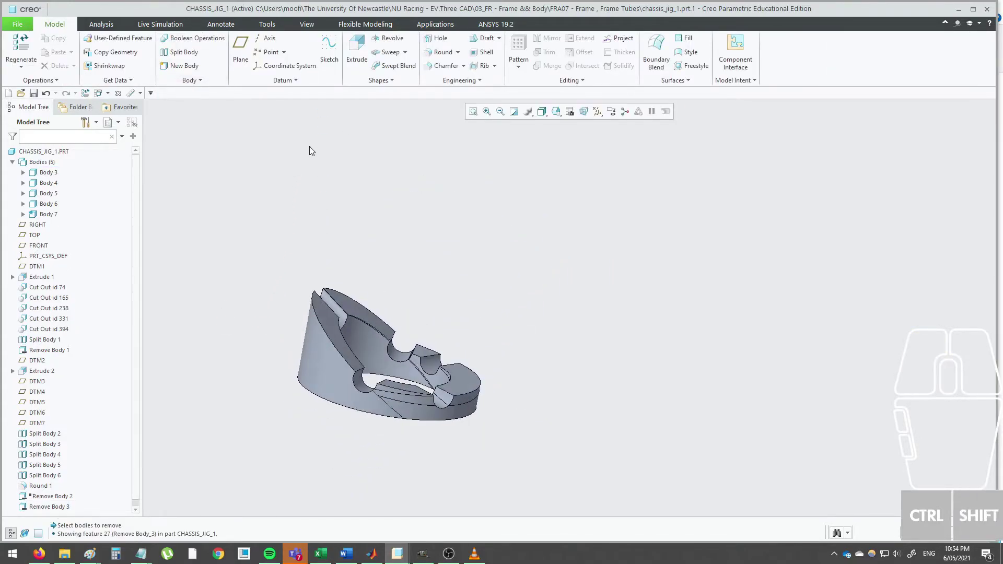
# Inspect the remaining upper bodies 3–7 and their cut face with Body 1 removed.
pyautogui.moveTo(342, 275); pyautogui.dragTo(306, 247)
pyautogui.middleClick(367, 264)
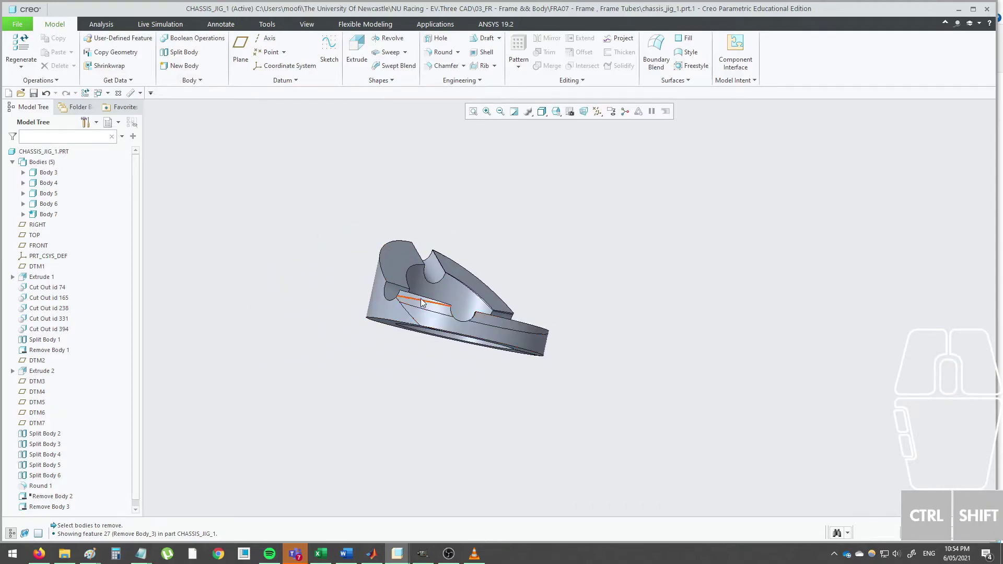
pyautogui.moveTo(430, 325); pyautogui.dragTo(343, 317)
pyautogui.scroll(-3)
pyautogui.moveTo(509, 340); pyautogui.dragTo(477, 327)
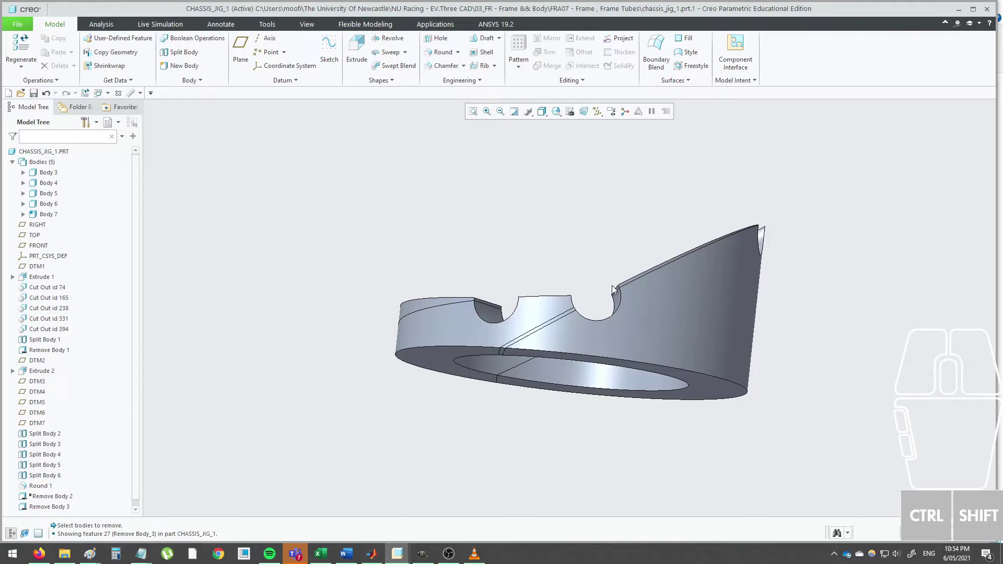
pyautogui.scroll(3)
pyautogui.middleClick(610, 289)
pyautogui.moveTo(687, 265); pyautogui.dragTo(647, 304)
pyautogui.middleClick(636, 301)
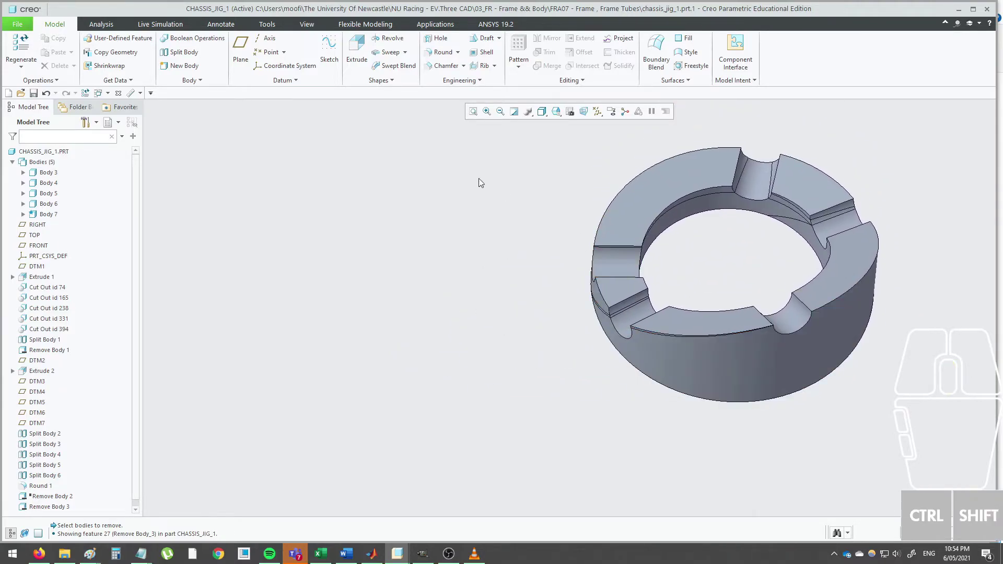
# Add a 3.00 round to the first notch edge set of the upper half.
pyautogui.click(436, 58)
pyautogui.scroll(-3)
pyautogui.click(678, 338)
pyautogui.click(648, 297)
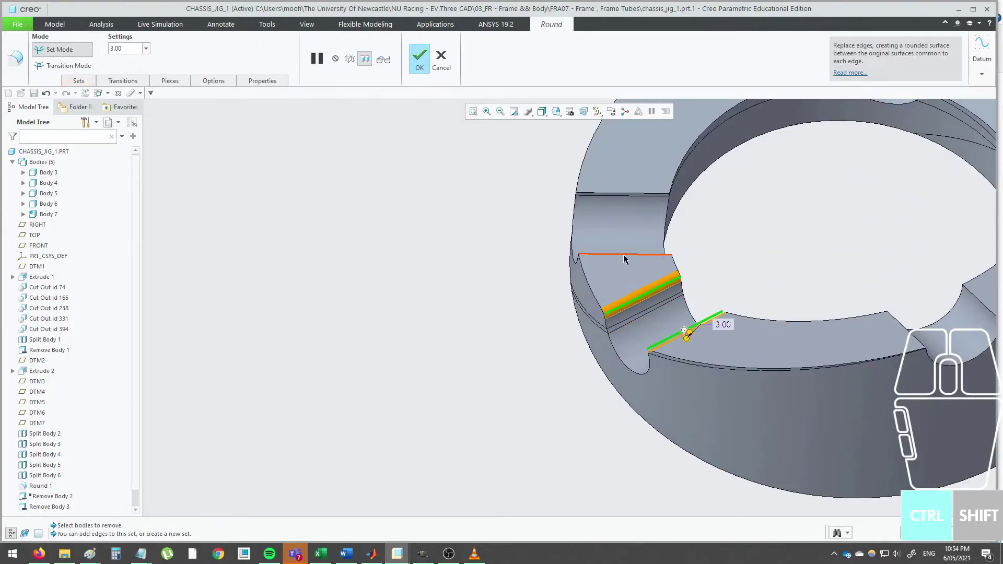
pyautogui.moveTo(629, 259); pyautogui.dragTo(835, 274)
pyautogui.click(445, 303)
pyautogui.click(517, 336)
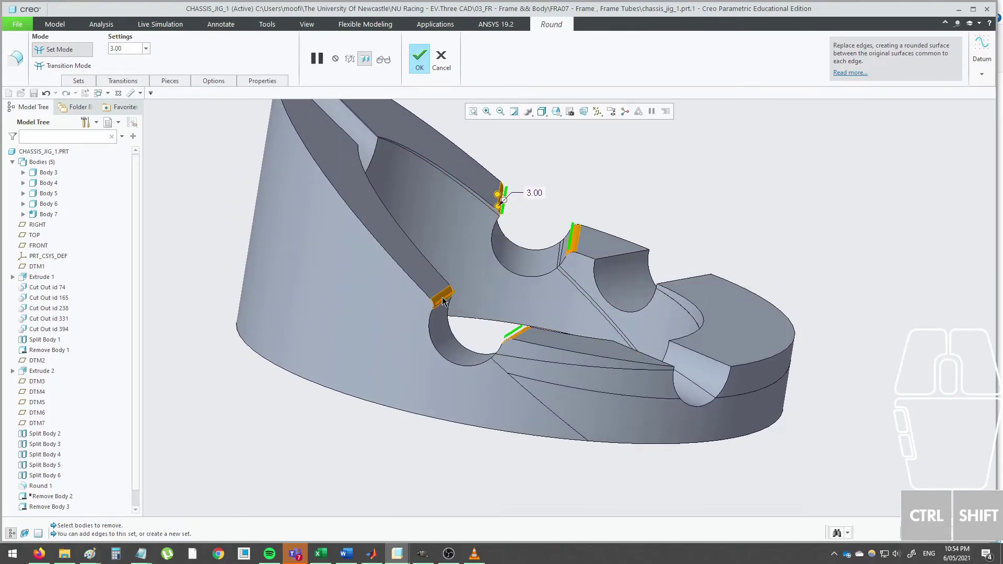
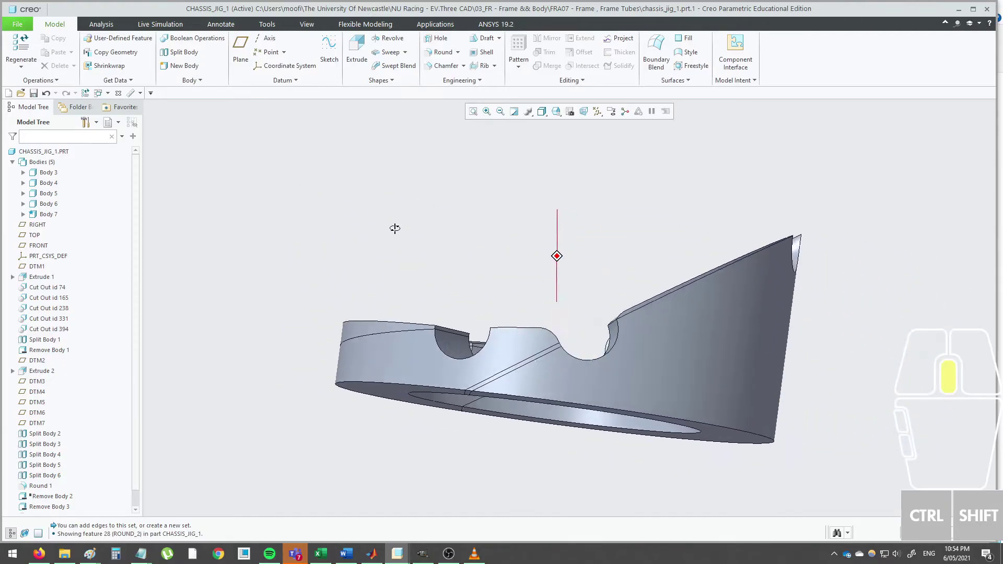
pyautogui.scroll(3)
# Create Round 3 at 3.00 on the remaining clearance-notch edges.
pyautogui.click(439, 214)
pyautogui.click(451, 59)
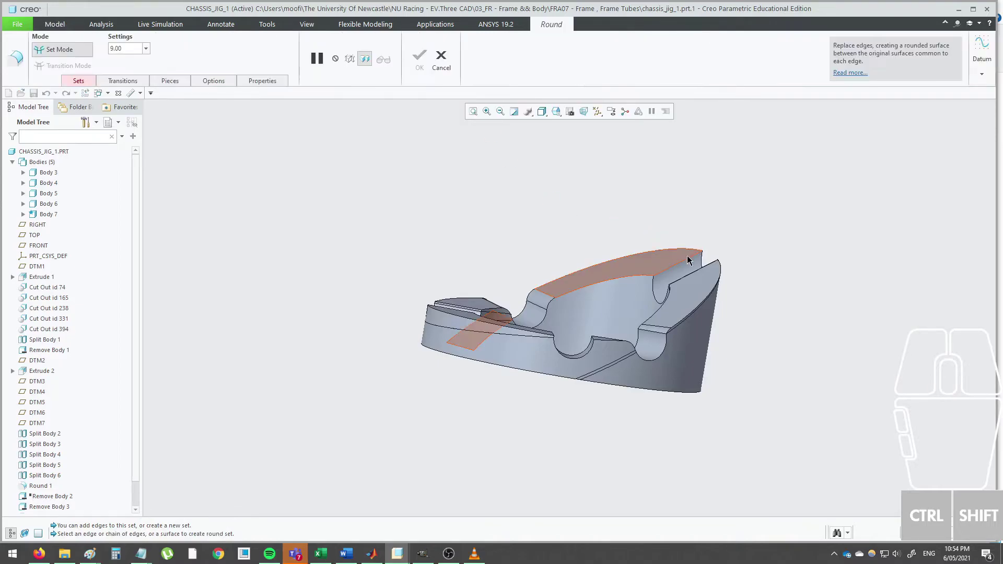
pyautogui.click(693, 259)
pyautogui.moveTo(694, 279); pyautogui.dragTo(706, 301)
pyautogui.click(704, 271)
pyautogui.click(626, 400)
pyautogui.click(588, 394)
pyautogui.click(469, 328)
pyautogui.scroll(-3)
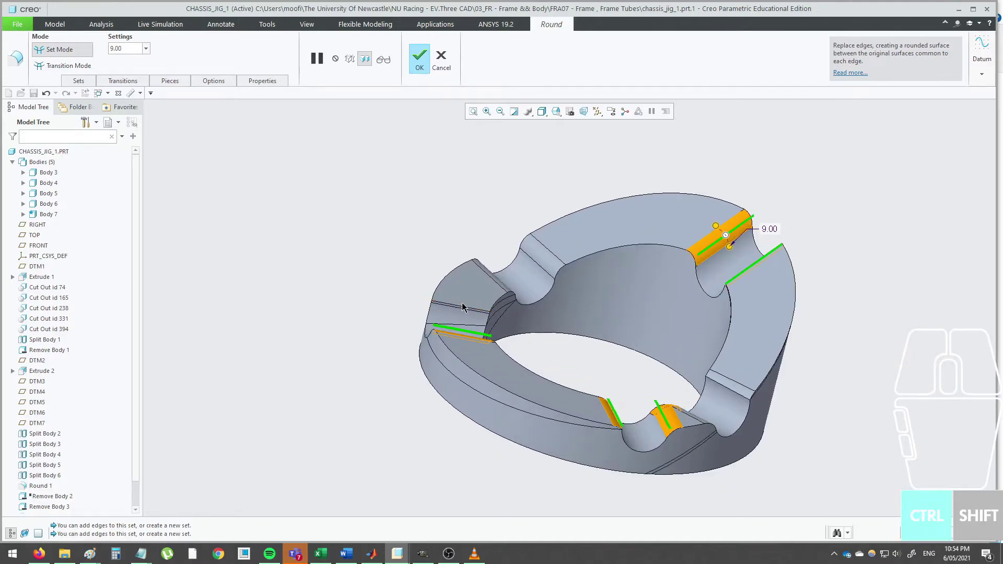
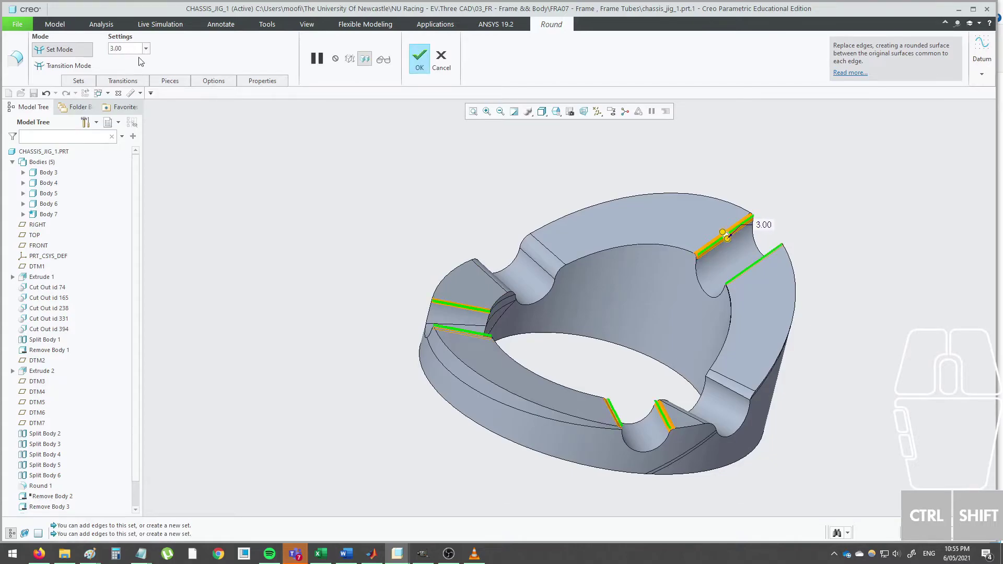
pyautogui.click(423, 68)
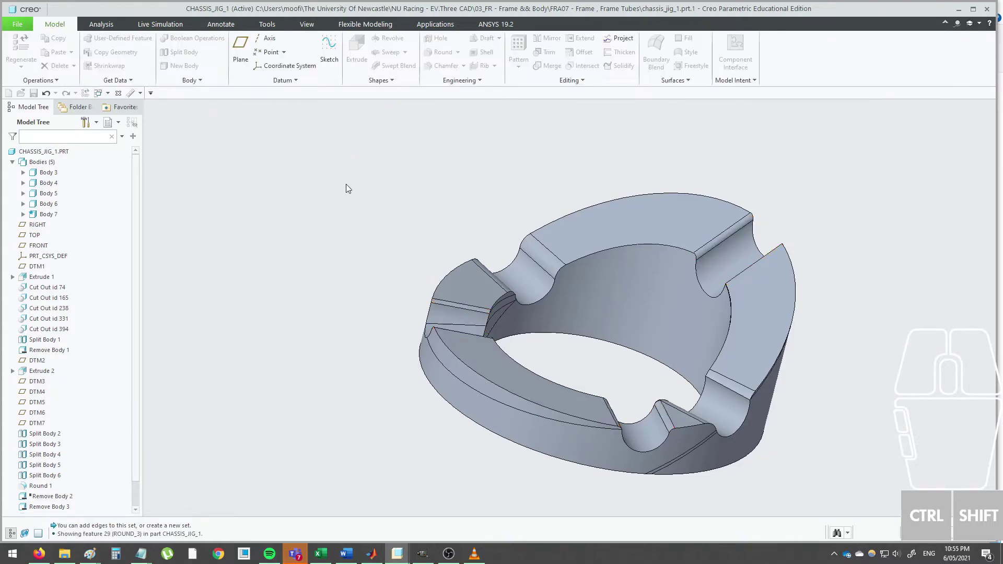
# Begin a Save a Copy of the upper half named CHASSIS_JIG_1B.
pyautogui.click(351, 187)
pyautogui.scroll(3)
pyautogui.moveTo(339, 186); pyautogui.dragTo(469, 166)
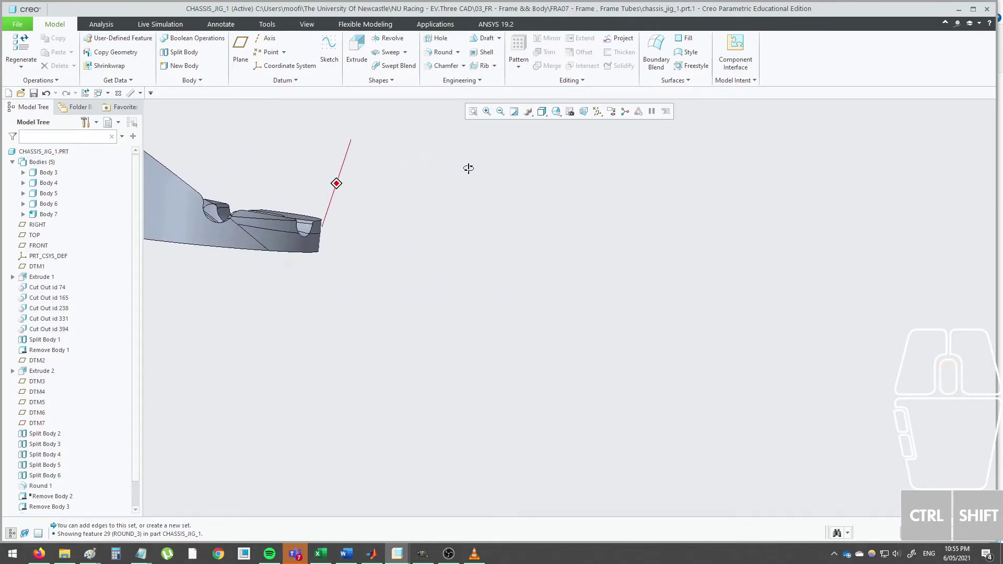
pyautogui.middleClick(400, 174)
pyautogui.moveTo(447, 244); pyautogui.dragTo(433, 254)
pyautogui.middleClick(440, 240)
pyautogui.click(506, 219)
pyautogui.click(21, 28)
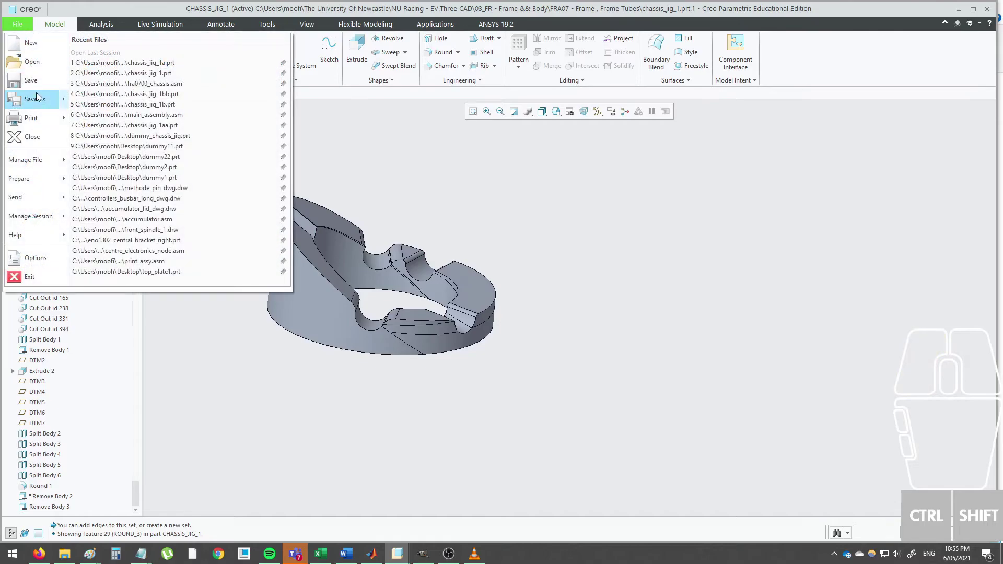
pyautogui.click(152, 65)
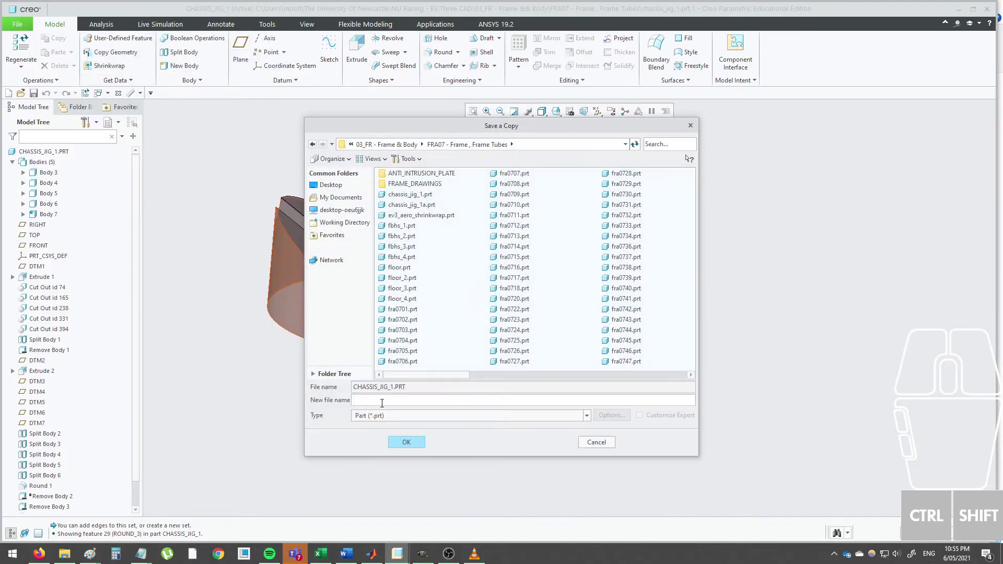
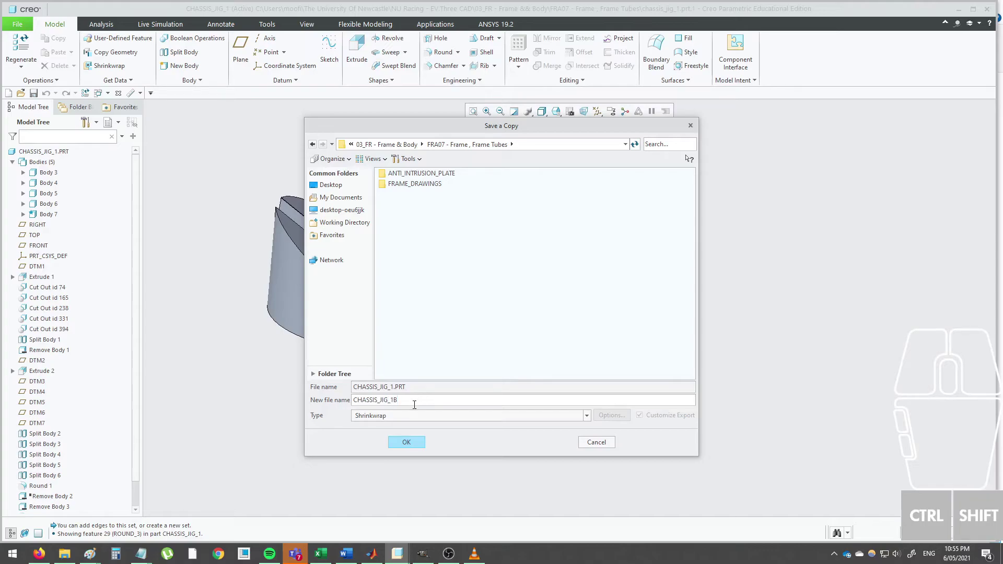
# Save CHASSIS_JIG_1B as a merged-solid shrinkwrap copy.
pyautogui.click(417, 444)
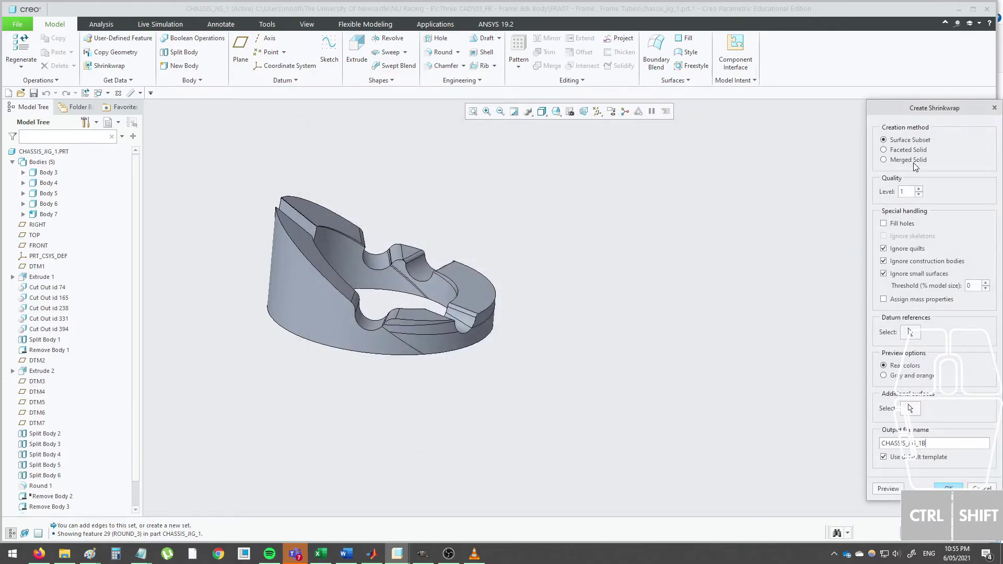
pyautogui.click(917, 163)
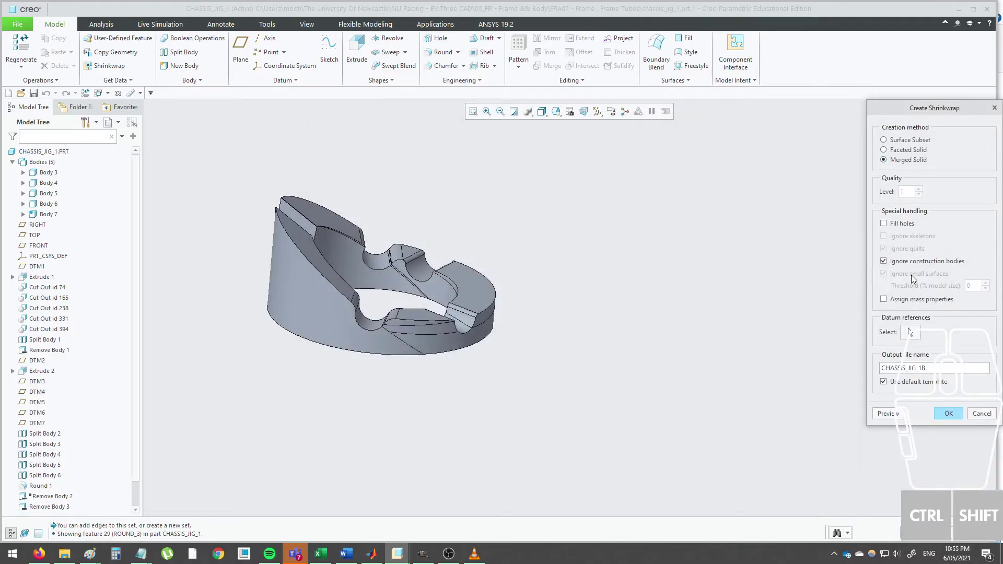
pyautogui.click(951, 418)
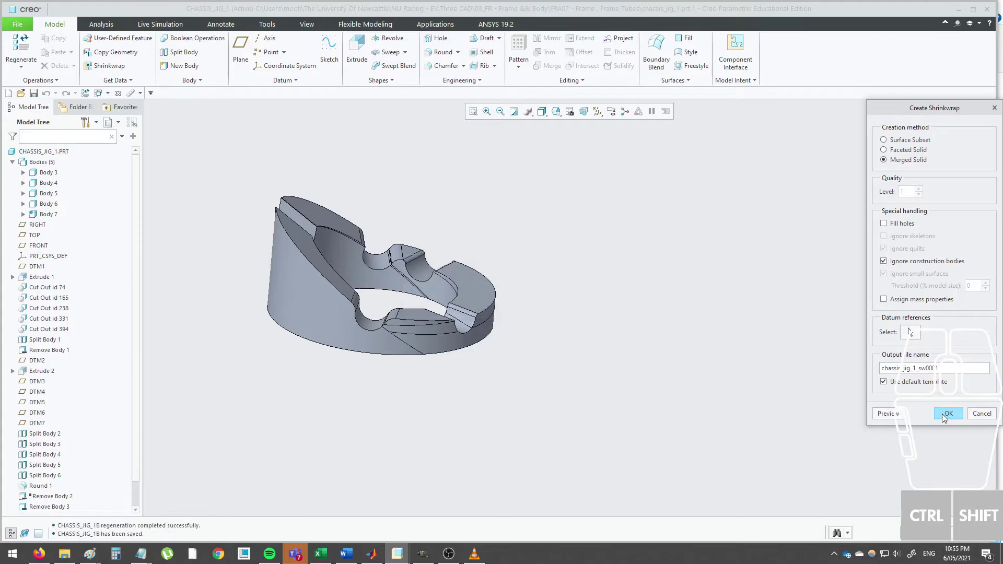
pyautogui.click(991, 417)
pyautogui.middleClick(741, 362)
pyautogui.click(723, 357)
pyautogui.scroll(3)
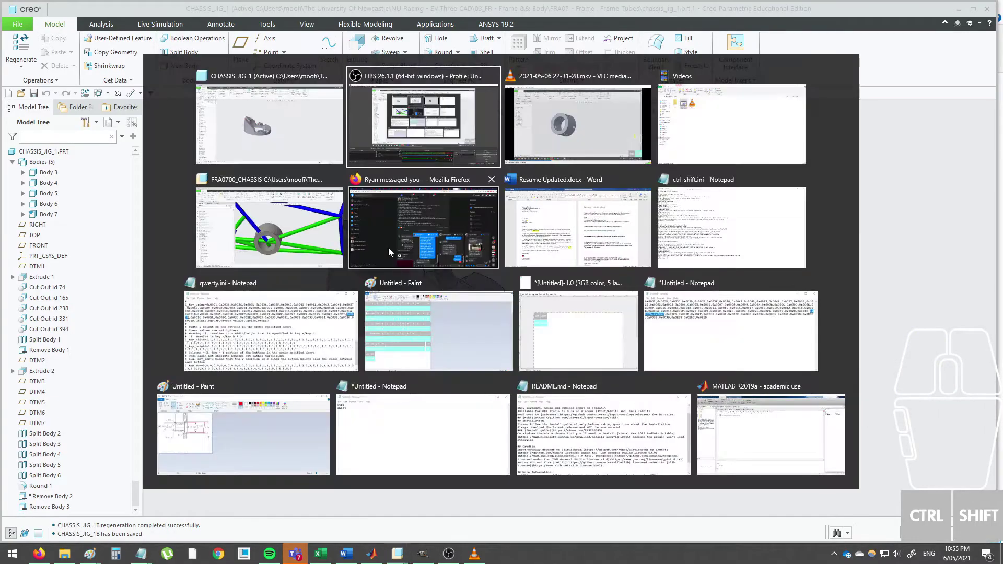
# Switch to the FRA0700_CHASSIS assembly and start Assemble in the jig parts folder.
pyautogui.click(277, 226)
pyautogui.scroll(3)
pyautogui.click(63, 338)
pyautogui.click(83, 307)
# Insert chassis_jig_1.prt into the chassis assembly for placement.
pyautogui.click(516, 249)
pyautogui.middleClick(483, 253)
pyautogui.moveTo(501, 263); pyautogui.dragTo(495, 249)
pyautogui.click(499, 254)
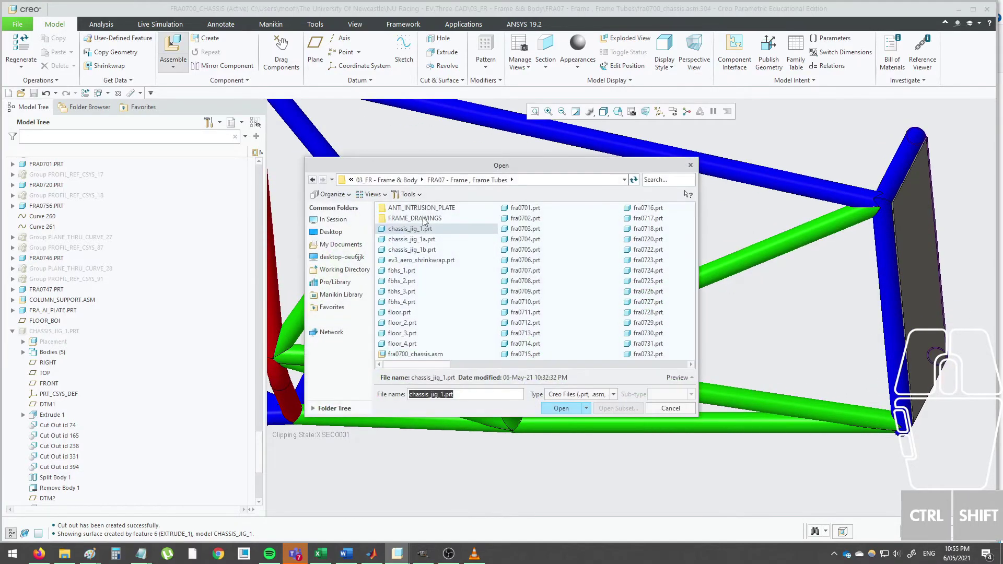
pyautogui.doubleClick(435, 242)
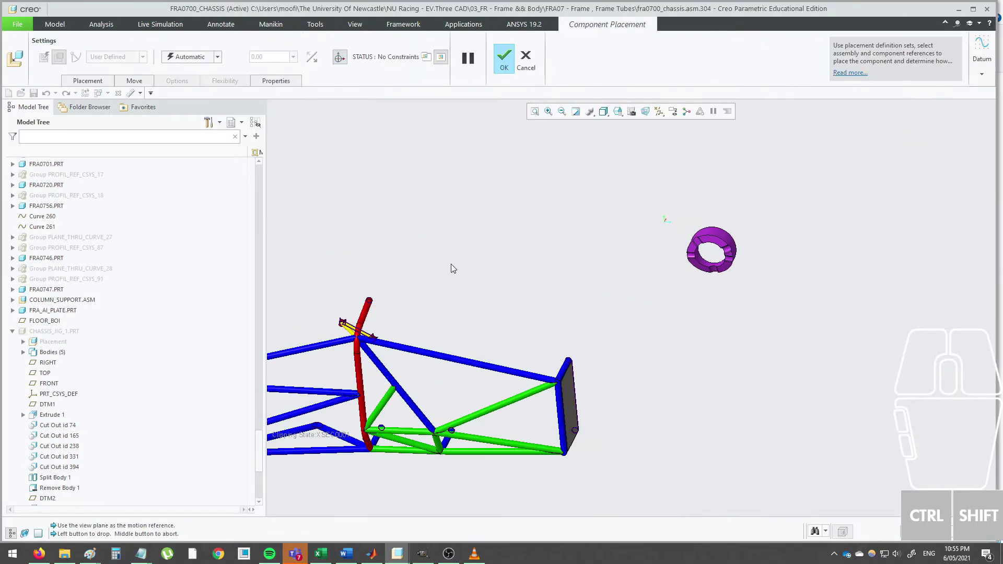
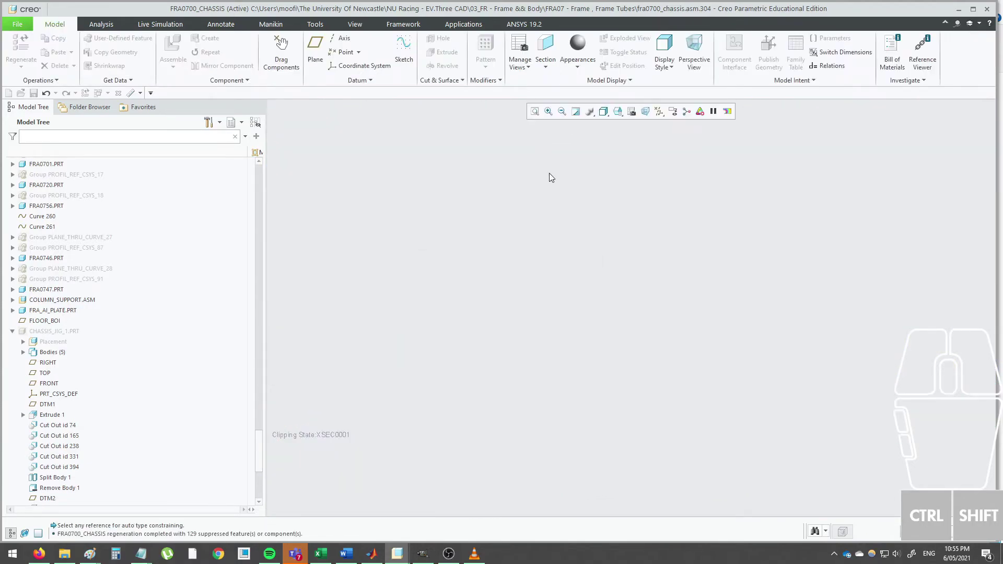
# Orbit and zoom around the tube node to line up the jig halves for placement.
pyautogui.scroll(3)
pyautogui.middleClick(552, 215)
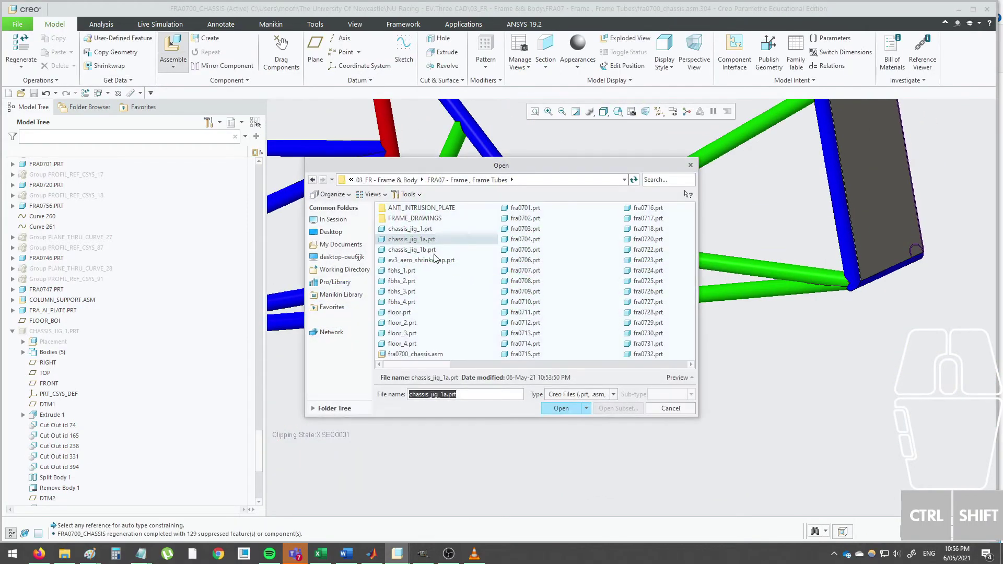
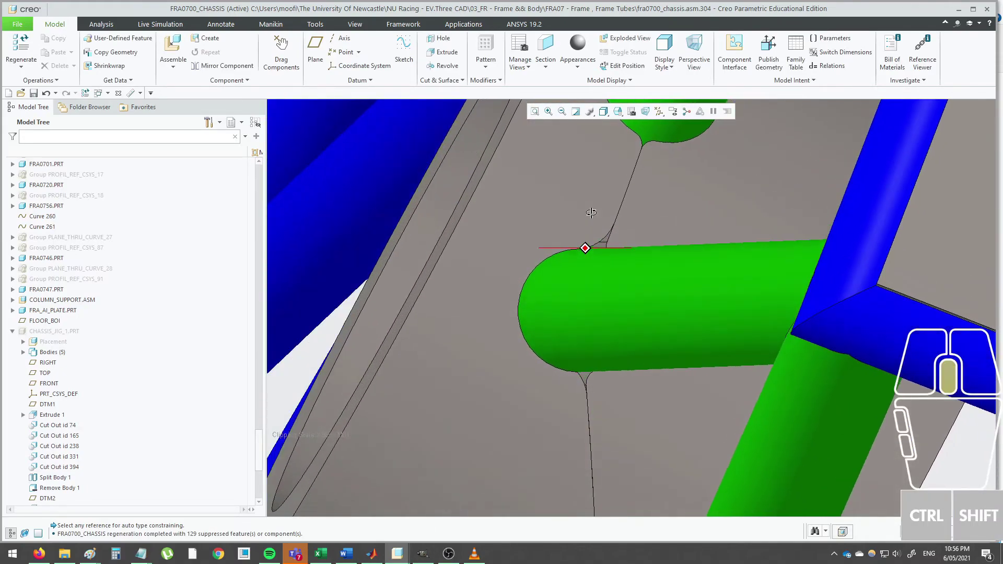
pyautogui.middleClick(587, 210)
pyautogui.scroll(3)
pyautogui.moveTo(583, 232); pyautogui.dragTo(715, 274)
pyautogui.middleClick(671, 274)
pyautogui.middleClick(613, 349)
pyautogui.scroll(-3)
pyautogui.moveTo(502, 361); pyautogui.dragTo(483, 367)
pyautogui.scroll(3)
pyautogui.scroll(3)
pyautogui.middleClick(487, 338)
pyautogui.moveTo(458, 315); pyautogui.dragTo(404, 312)
pyautogui.scroll(-3)
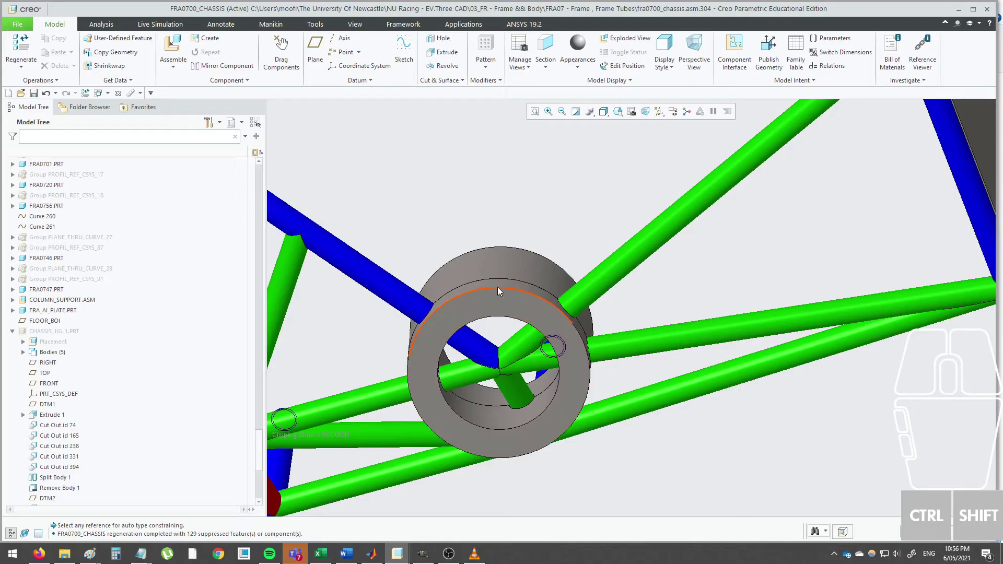
# Drag the jig half onto the tube node, adjust its position and select it to confirm placement.
pyautogui.moveTo(498, 274); pyautogui.dragTo(443, 334)
pyautogui.moveTo(439, 326); pyautogui.dragTo(404, 312)
pyautogui.click(510, 261)
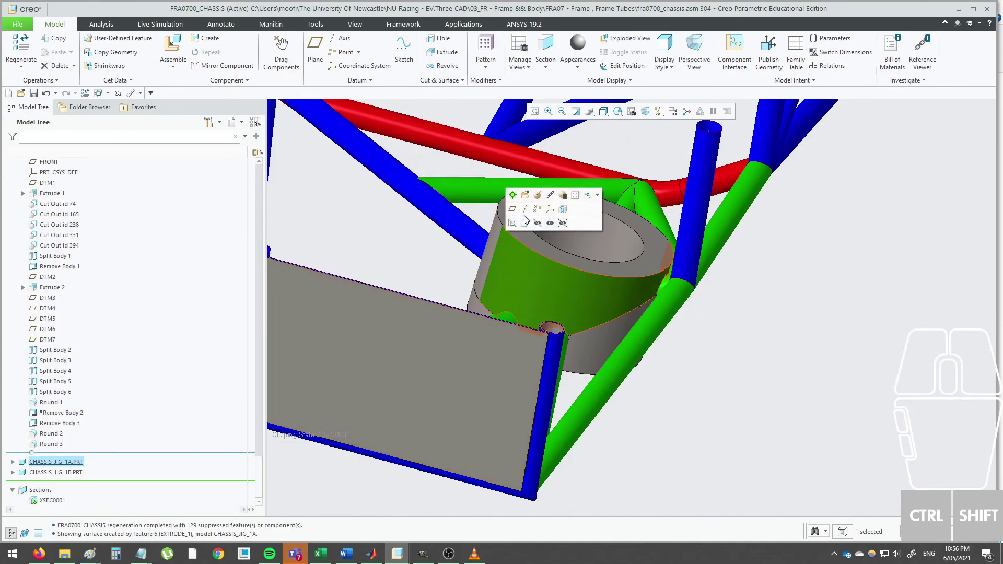
# Bring up CHASSIS_JIG_1A on its own and turn it to view the area to be trimmed.
pyautogui.click(527, 200)
pyautogui.scroll(-3)
pyautogui.middleClick(546, 326)
pyautogui.scroll(-3)
pyautogui.middleClick(527, 338)
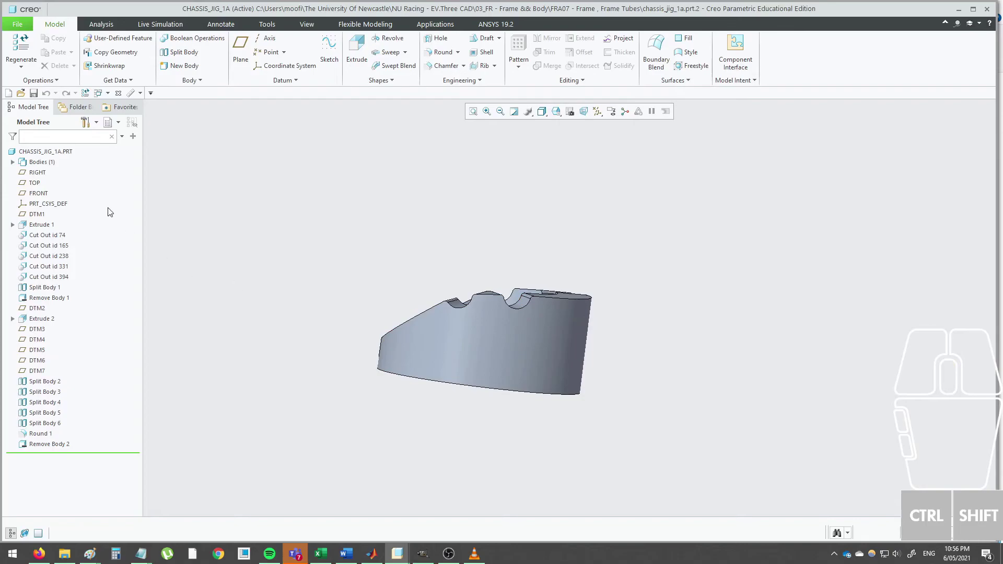
# Start Extrude 3, pick the sketch plane and orientation, and sketch the notch cut profile.
pyautogui.click(49, 176)
pyautogui.click(41, 178)
pyautogui.scroll(3)
pyautogui.middleClick(328, 244)
pyautogui.middleClick(484, 282)
pyautogui.click(37, 187)
pyautogui.click(39, 194)
pyautogui.click(359, 45)
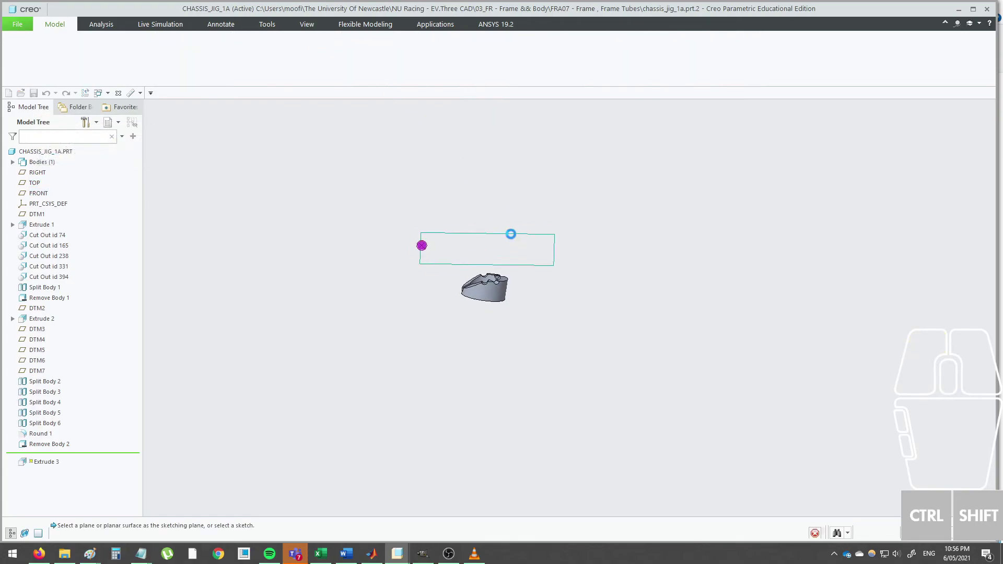
pyautogui.scroll(-3)
pyautogui.middleClick(523, 328)
pyautogui.click(258, 43)
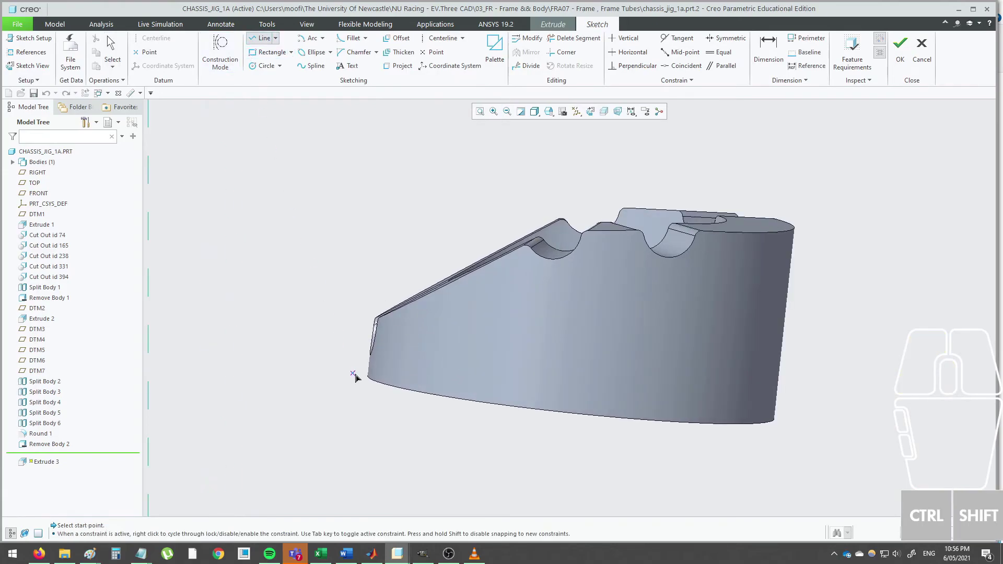
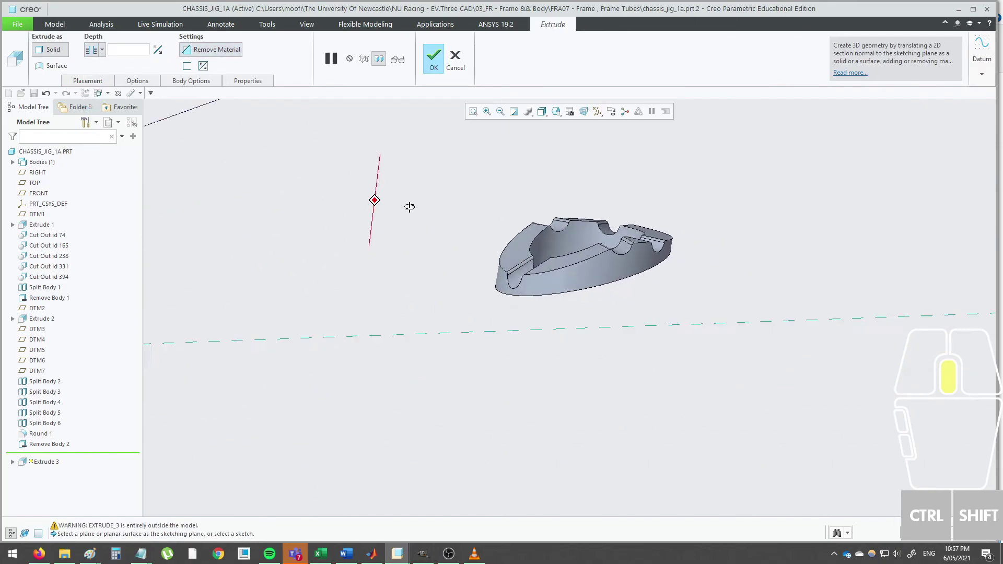
# Set the extrude to Remove Material with its depth direction, check the cut and complete it.
pyautogui.scroll(3)
pyautogui.click(434, 59)
pyautogui.click(537, 164)
pyautogui.middleClick(529, 175)
pyautogui.moveTo(477, 246); pyautogui.dragTo(443, 221)
pyautogui.click(436, 432)
pyautogui.middleClick(449, 436)
pyautogui.moveTo(426, 401); pyautogui.dragTo(418, 403)
pyautogui.click(345, 300)
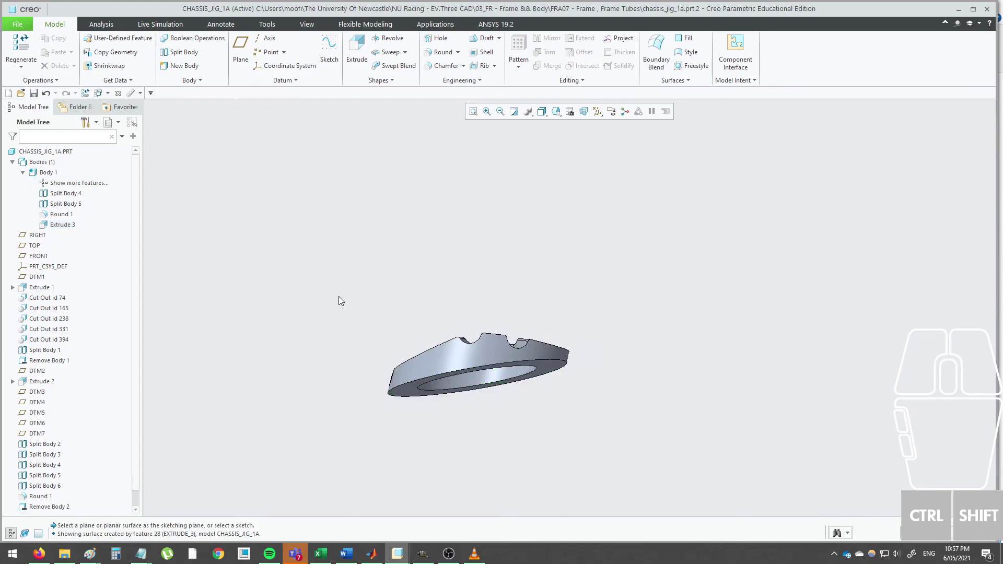
# Orbit and zoom the FRA0700_CHASSIS assembly to inspect the trimmed jig ring clamped around the tube node.
pyautogui.middleClick(532, 316)
pyautogui.scroll(-3)
pyautogui.middleClick(572, 360)
pyautogui.moveTo(552, 312); pyautogui.dragTo(517, 321)
pyautogui.scroll(-3)
pyautogui.moveTo(633, 241); pyautogui.dragTo(653, 218)
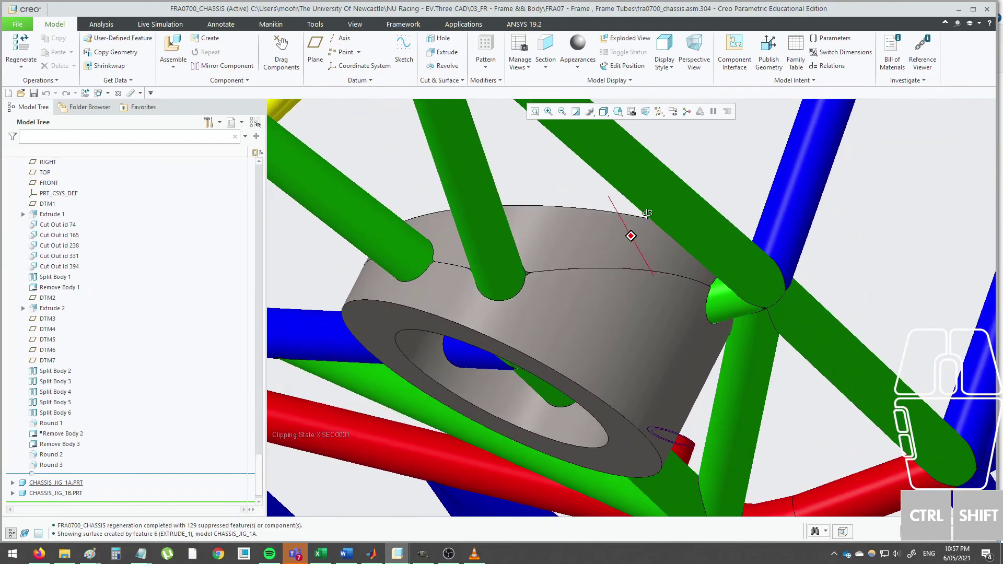
pyautogui.scroll(3)
pyautogui.moveTo(634, 248); pyautogui.dragTo(631, 243)
pyautogui.scroll(3)
pyautogui.middleClick(606, 260)
pyautogui.moveTo(551, 316); pyautogui.dragTo(625, 247)
pyautogui.middleClick(556, 267)
pyautogui.middleClick(474, 272)
pyautogui.moveTo(507, 239); pyautogui.dragTo(515, 248)
pyautogui.scroll(3)
pyautogui.click(479, 199)
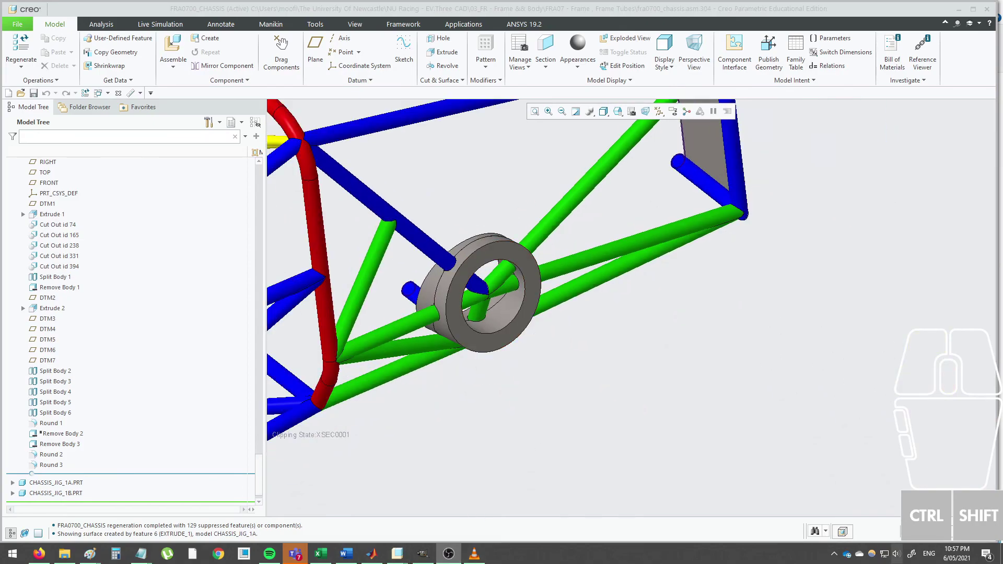